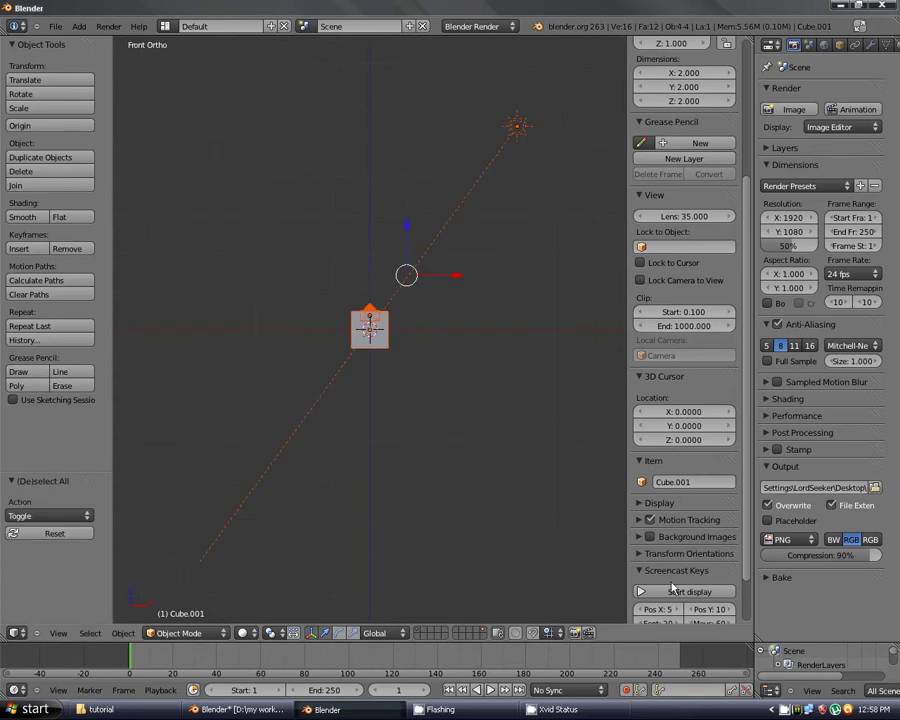
Reset the 3D cursor back to the scene origin with Shift+C.
{"action": "scroll", "scroll_direction": "up", "scroll_amount": 3}
{"action": "key", "text": "a"}
{"action": "key", "text": "s"}
{"action": "key", "text": "f"}
{"action": "scroll", "scroll_direction": "down", "scroll_amount": 3}
{"action": "right_click", "coordinate": [428, 448]}
{"action": "left_click", "coordinate": [428, 448]}
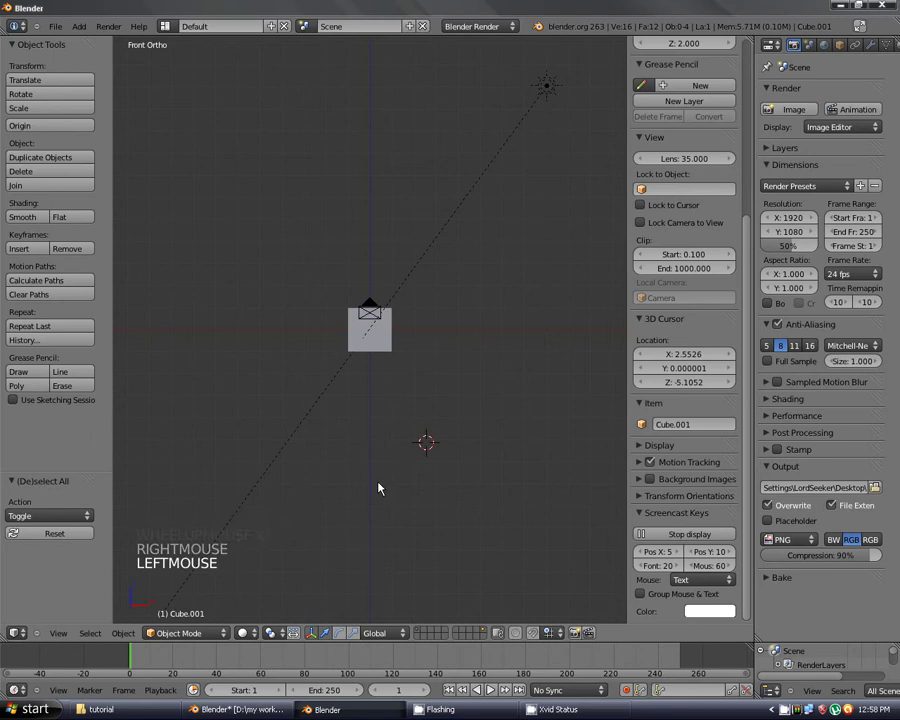
{"action": "key", "text": "shift+c"}
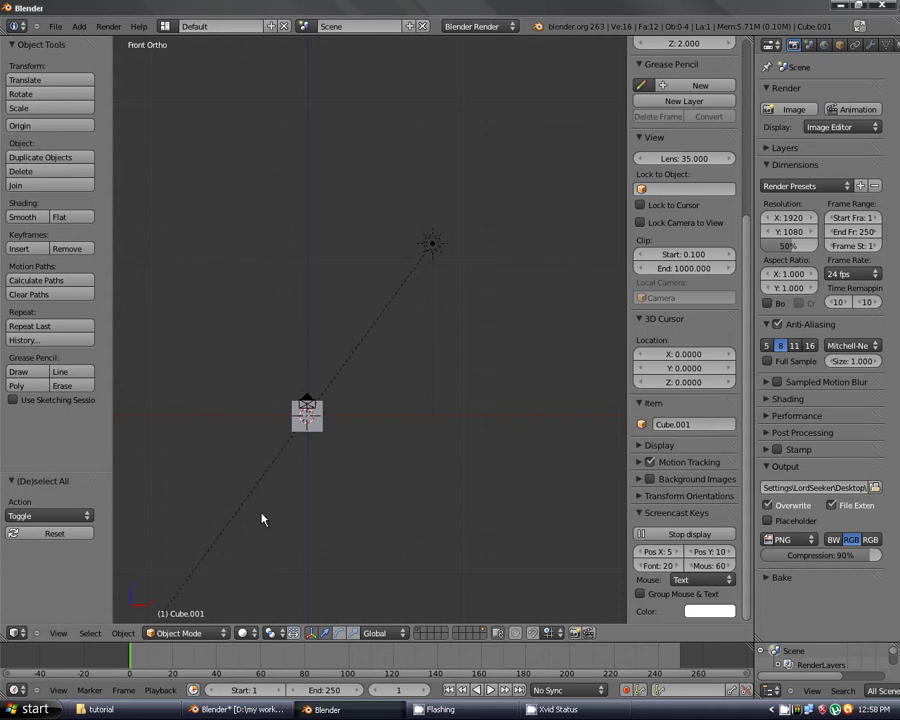
{"action": "scroll", "scroll_direction": "down", "scroll_amount": 3}
{"action": "scroll", "scroll_direction": "up", "scroll_amount": 3}
{"action": "scroll", "scroll_direction": "down", "scroll_amount": 3}
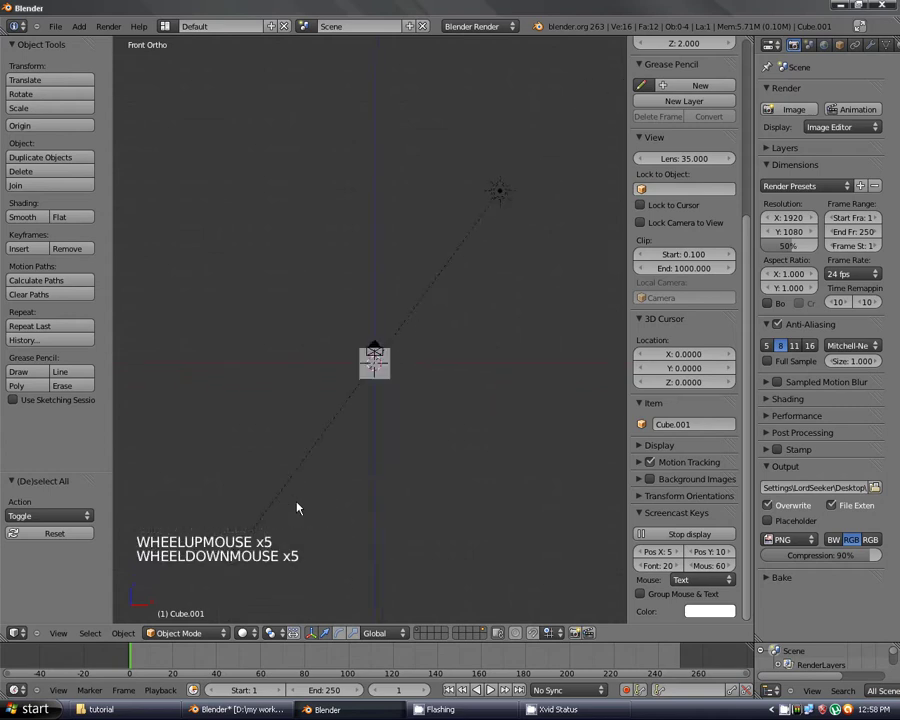
Select every object — cube, camera and lamp — and delete them, leaving an empty scene.
{"action": "key", "text": "a"}
{"action": "key", "text": "a"}
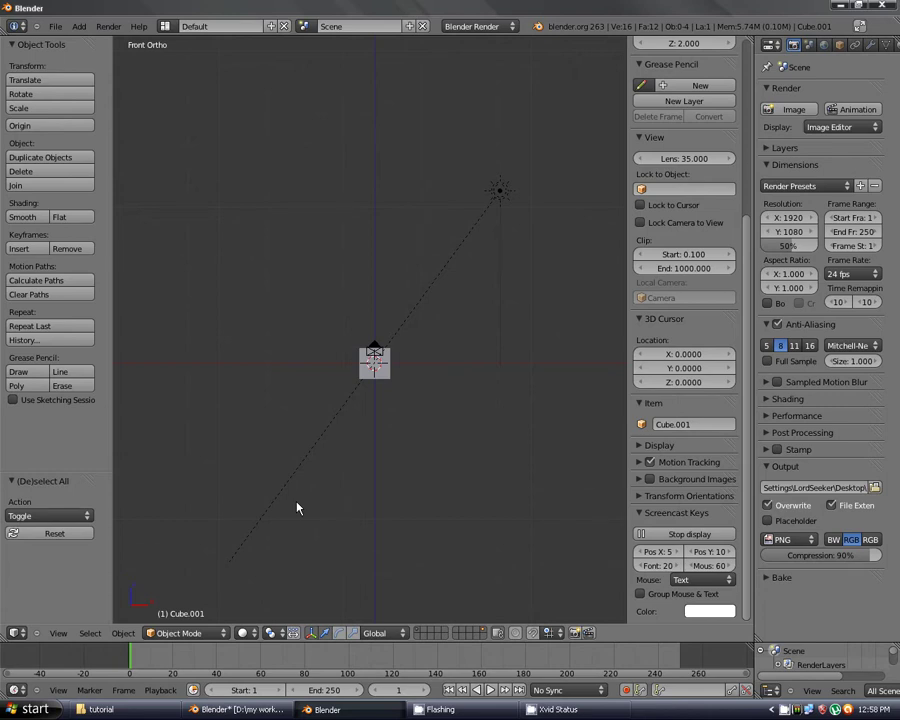
{"action": "key", "text": "a"}
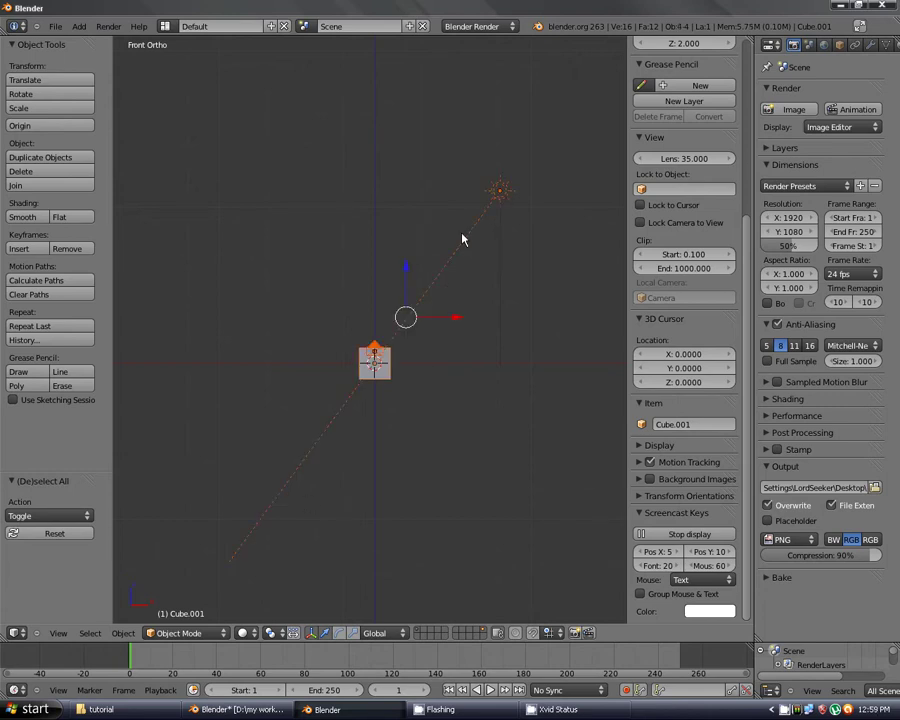
{"action": "scroll", "scroll_direction": "up", "scroll_amount": 3}
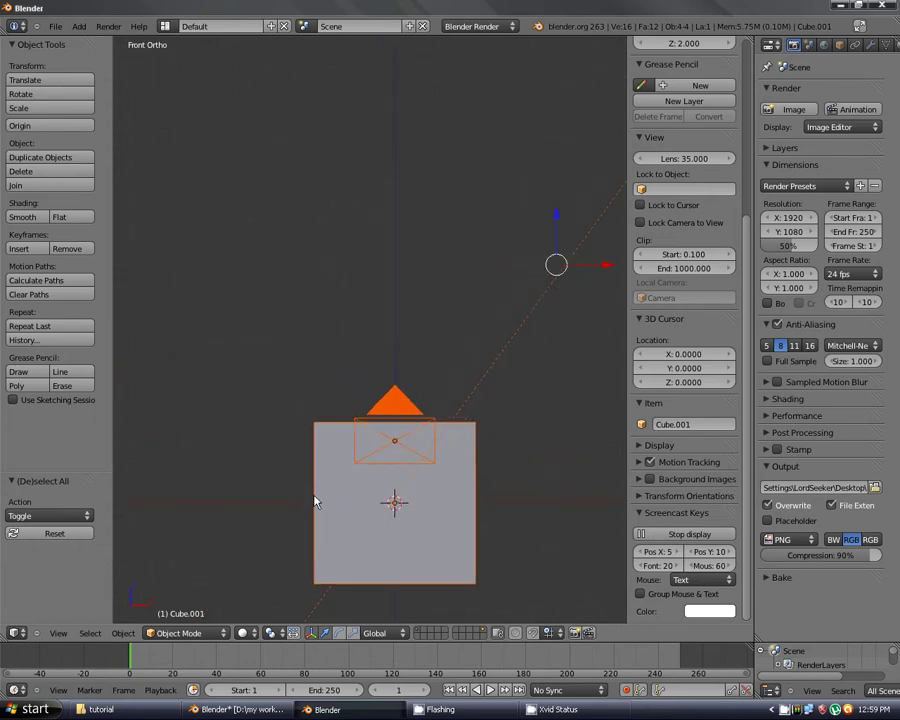
{"action": "scroll", "scroll_direction": "up", "scroll_amount": 3}
{"action": "scroll", "scroll_direction": "down", "scroll_amount": 3}
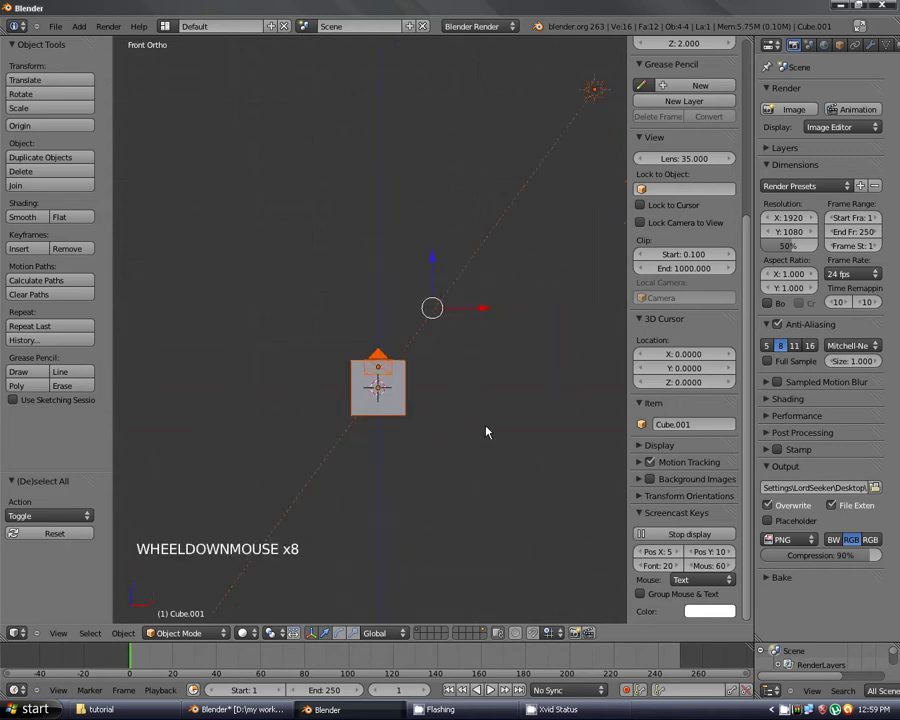
{"action": "key", "text": "x"}
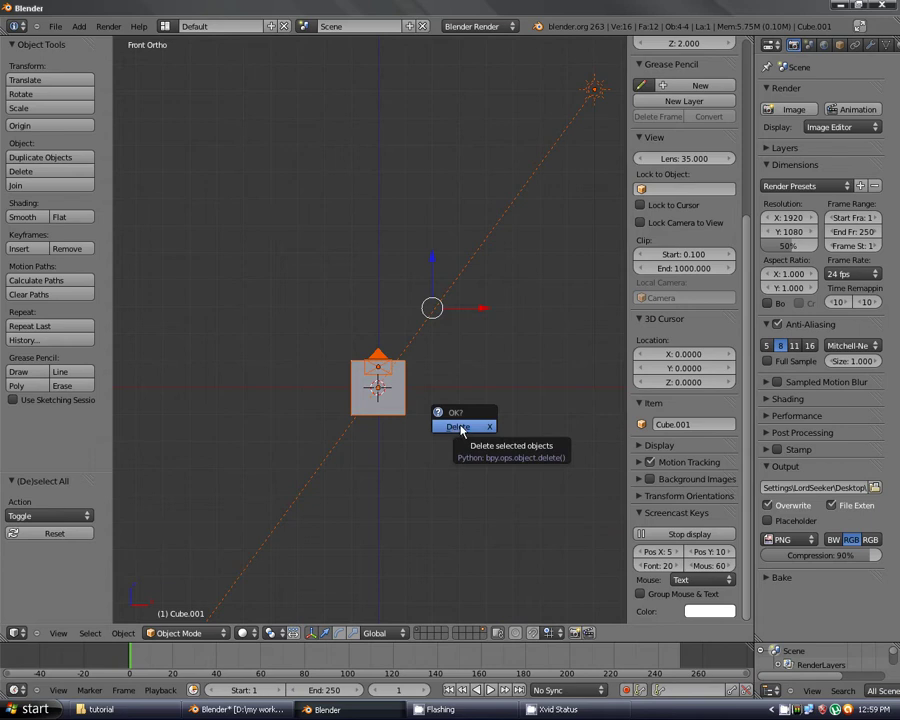
{"action": "scroll", "scroll_direction": "down", "scroll_amount": 3}
{"action": "scroll", "scroll_direction": "up", "scroll_amount": 3}
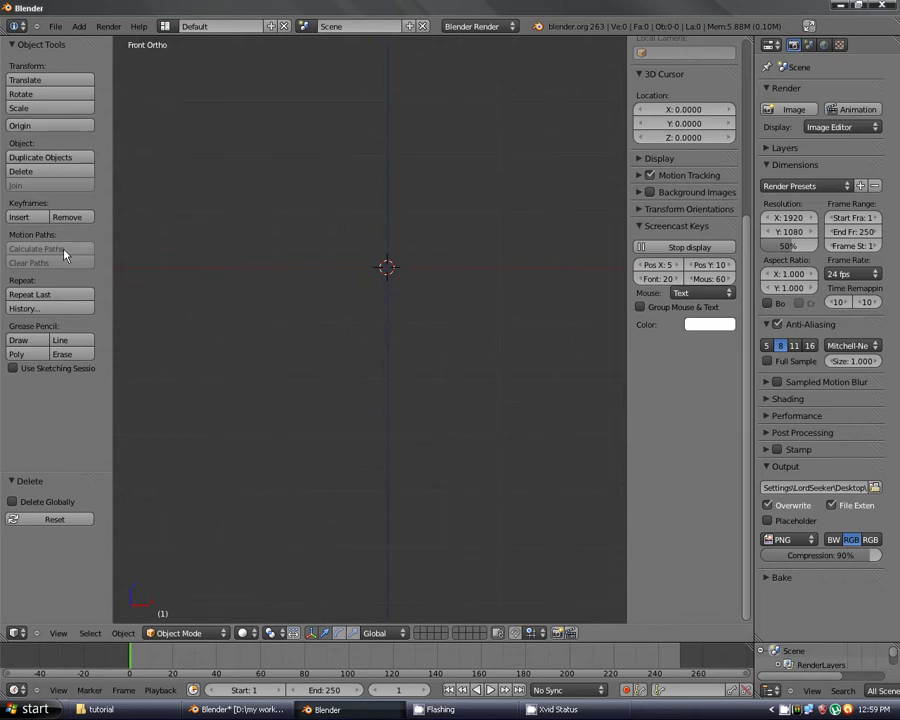
Hide the tool shelf and properties panels and bring up the Add menu.
{"action": "key", "text": "n"}
{"action": "key", "text": "t"}
{"action": "scroll", "scroll_direction": "up", "scroll_amount": 3}
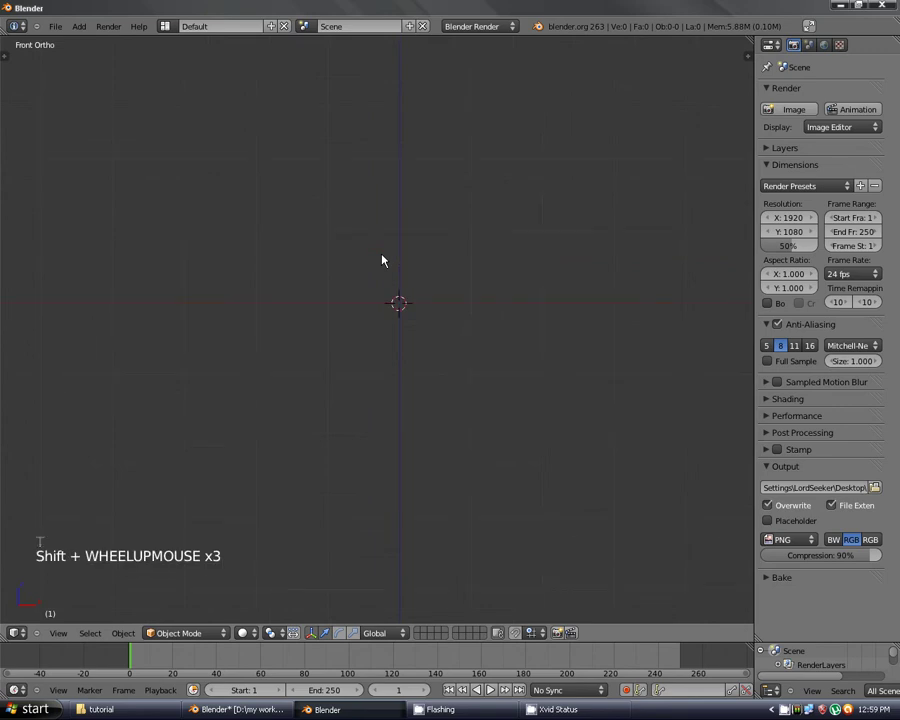
{"action": "key", "text": "shift+c"}
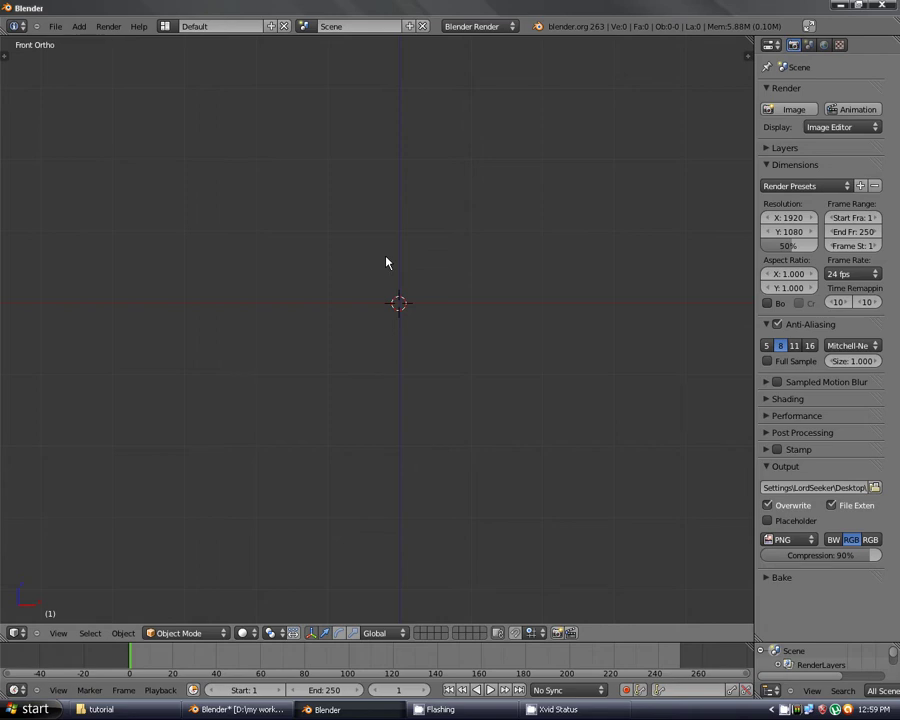
{"action": "key", "text": "shift+a"}
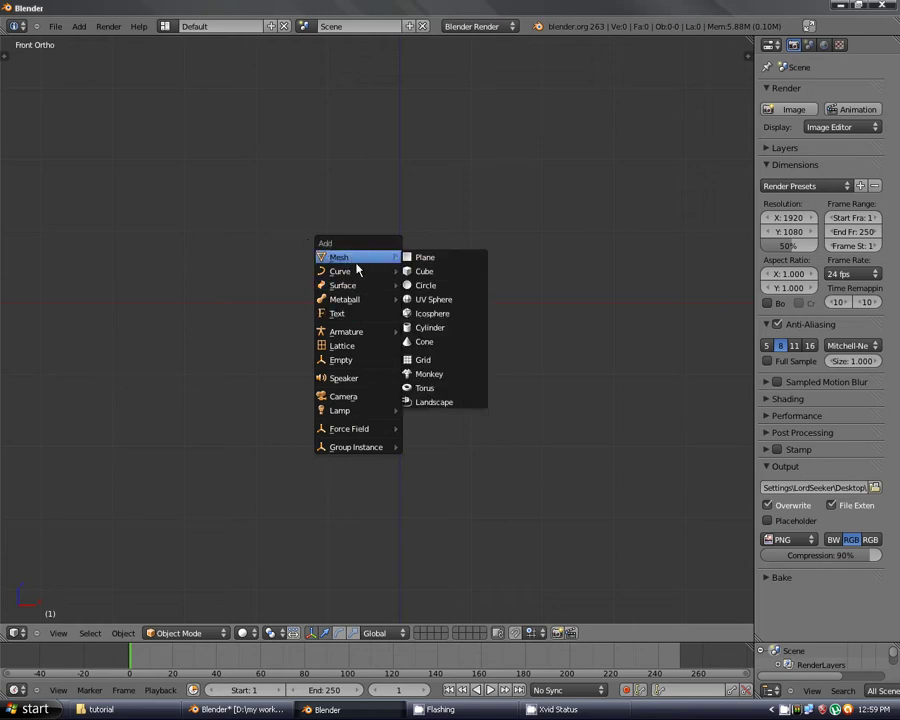
Add a default Text object at the origin and view it from the front.
{"action": "scroll", "scroll_direction": "up", "scroll_amount": 3}
{"action": "scroll", "scroll_direction": "up", "scroll_amount": 3}
{"action": "scroll", "scroll_direction": "up", "scroll_amount": 3}
{"action": "middle_click", "coordinate": [541, 377]}
{"action": "scroll", "scroll_direction": "down", "scroll_amount": 3}
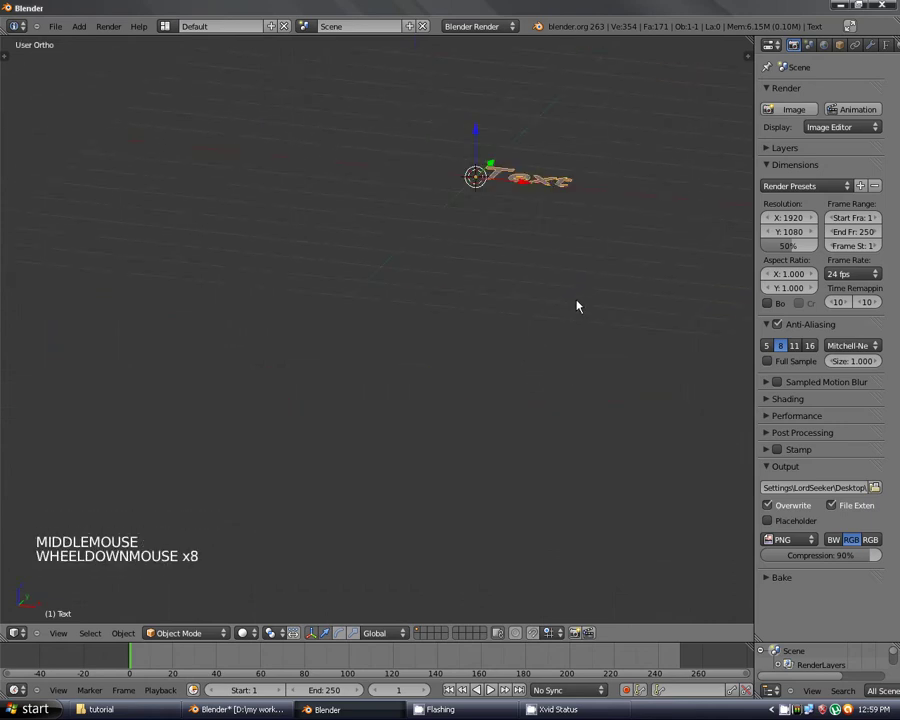
{"action": "key", "text": "shift+c"}
{"action": "scroll", "scroll_direction": "up", "scroll_amount": 3}
{"action": "key", "text": "KP_1"}
{"action": "key", "text": "shift+c"}
{"action": "middle_click", "coordinate": [508, 300]}
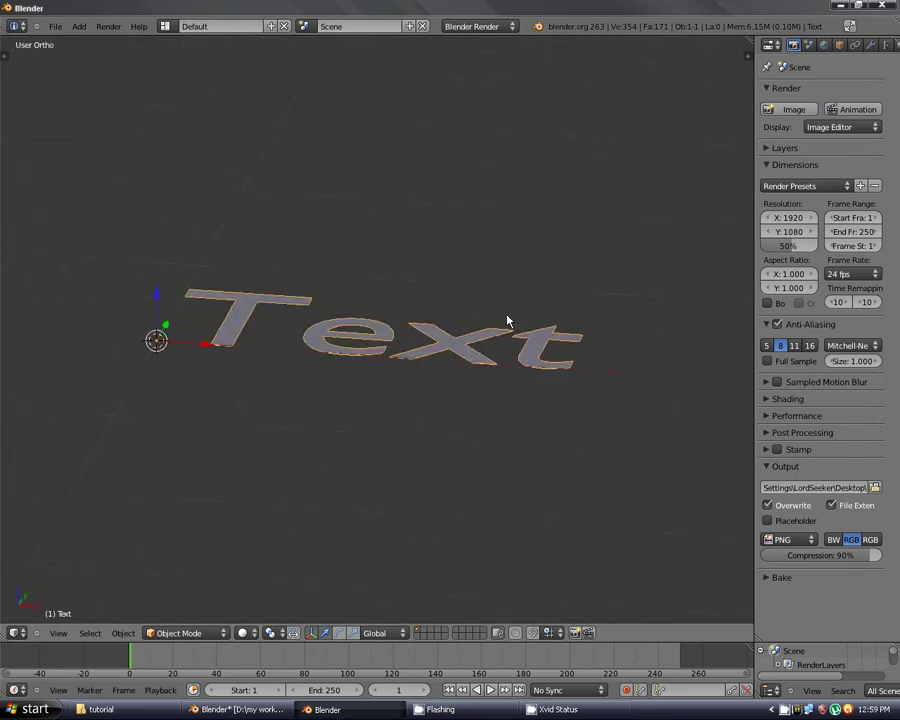
{"action": "key", "text": "KP_1"}
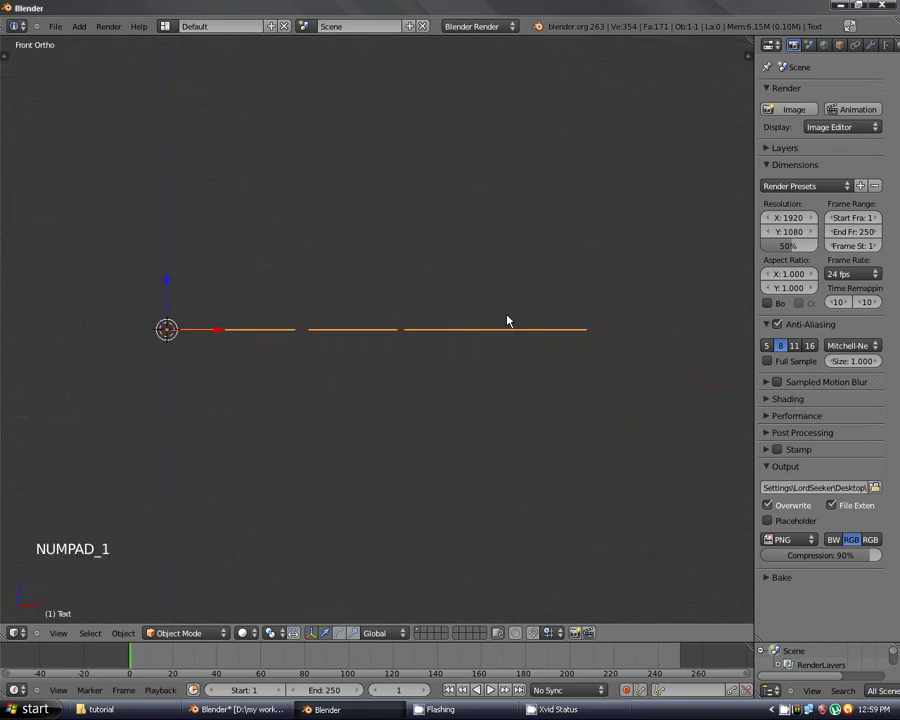
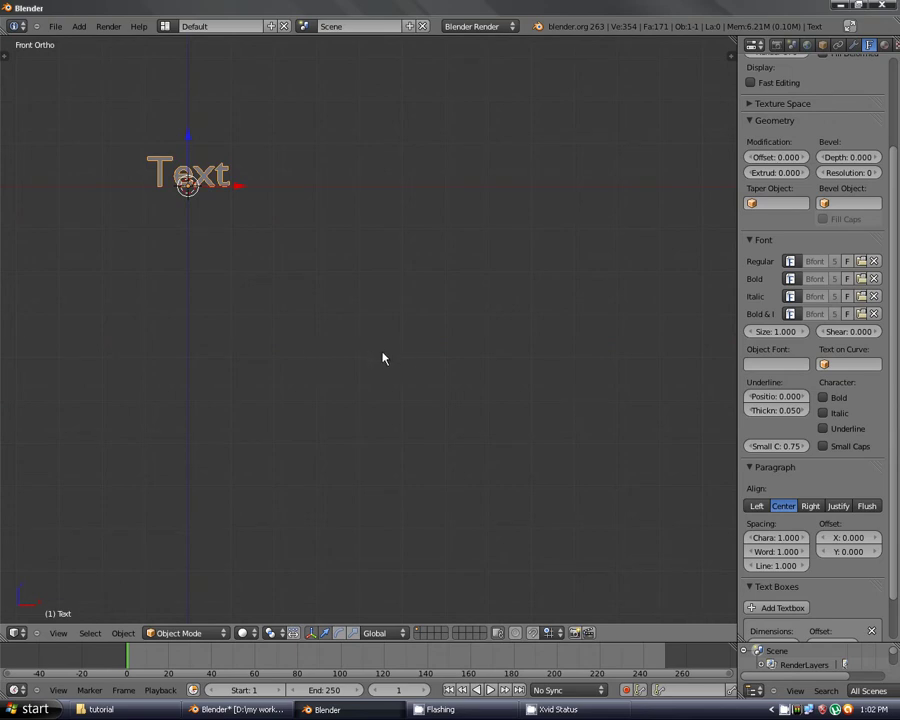
Frame the Text object and orbit around it, returning to the front view.
{"action": "key", "text": "shift+c"}
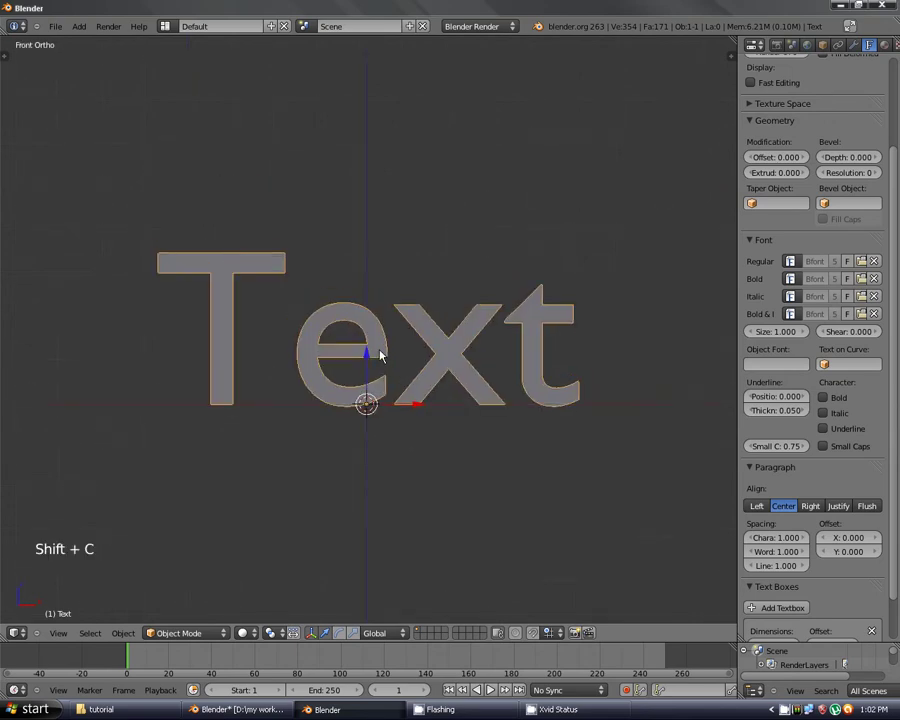
{"action": "scroll", "scroll_direction": "up", "scroll_amount": 3}
{"action": "middle_click", "coordinate": [542, 273]}
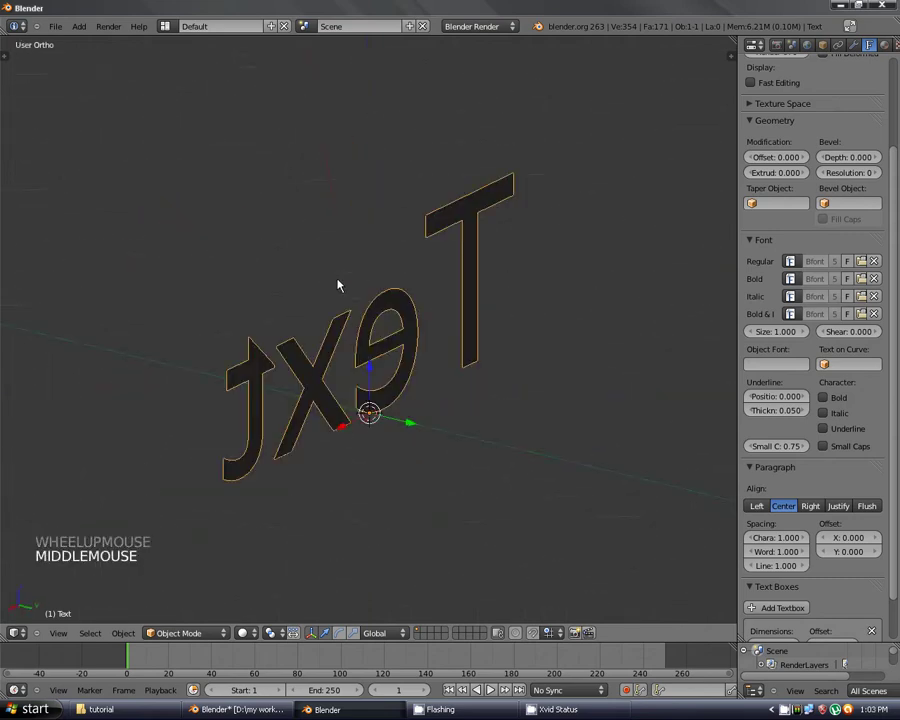
{"action": "key", "text": "KP_1"}
{"action": "middle_click", "coordinate": [440, 298]}
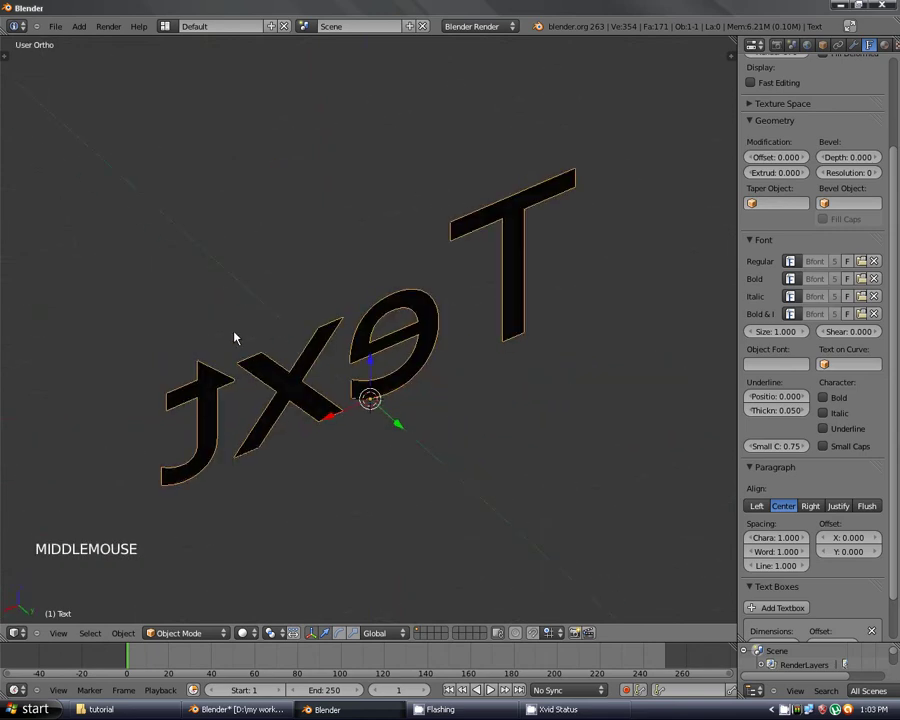
{"action": "key", "text": "KP_1"}
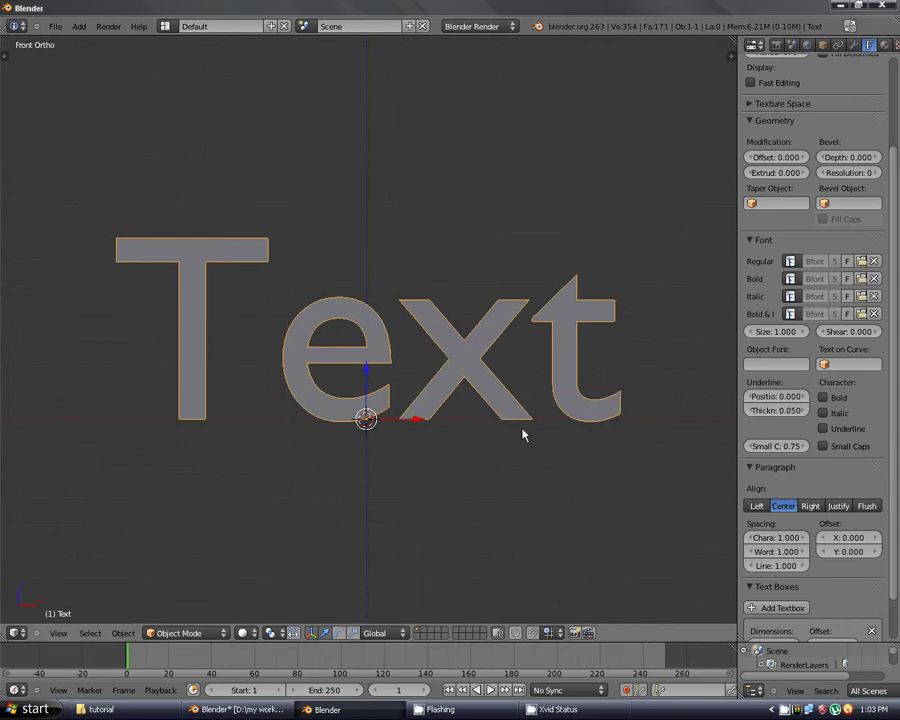
{"action": "scroll", "scroll_direction": "up", "scroll_amount": 3}
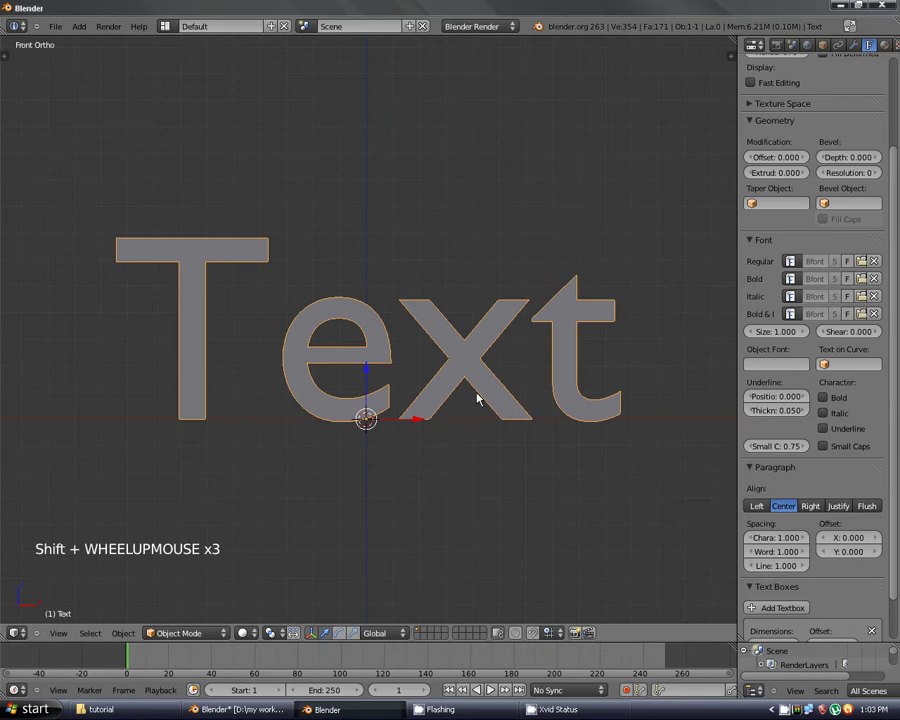
Enter Edit Mode on the Text object so its letters can be typed.
{"action": "key", "text": "Tab"}
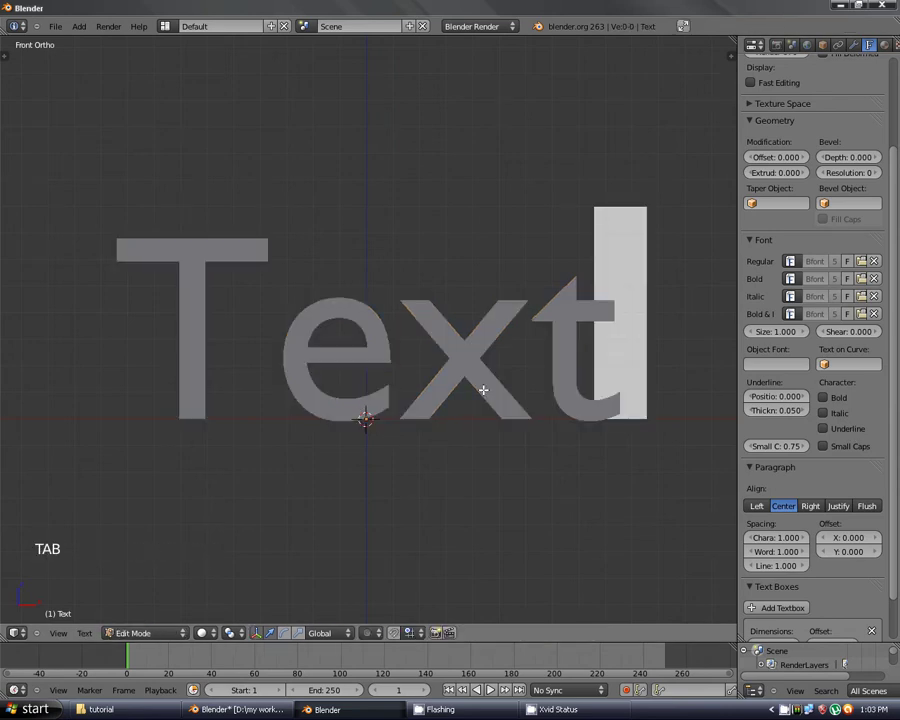
{"action": "key", "text": "Tab"}
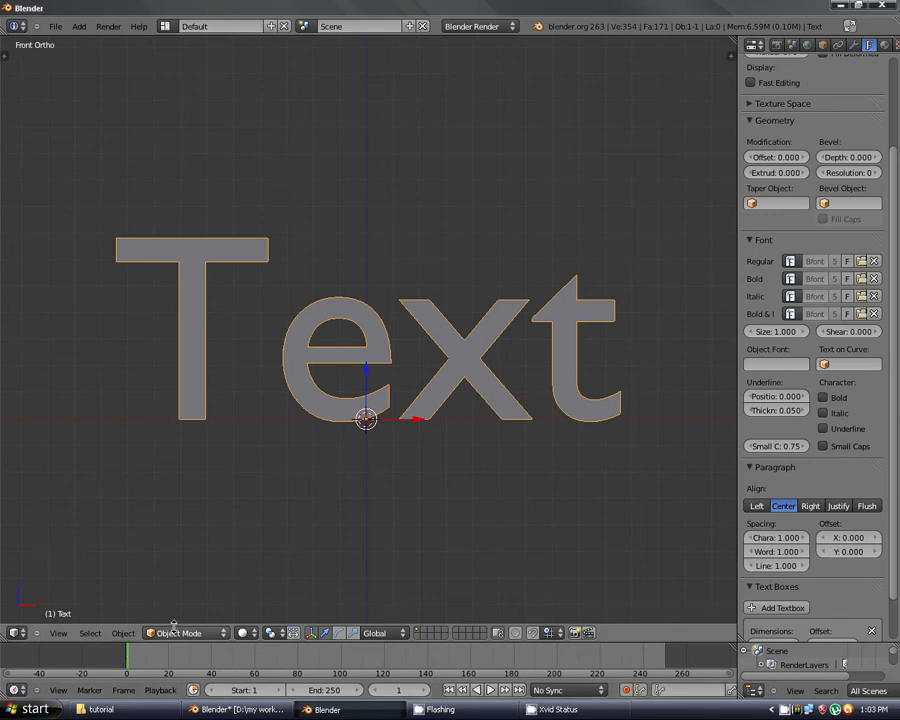
{"action": "key", "text": "Tab"}
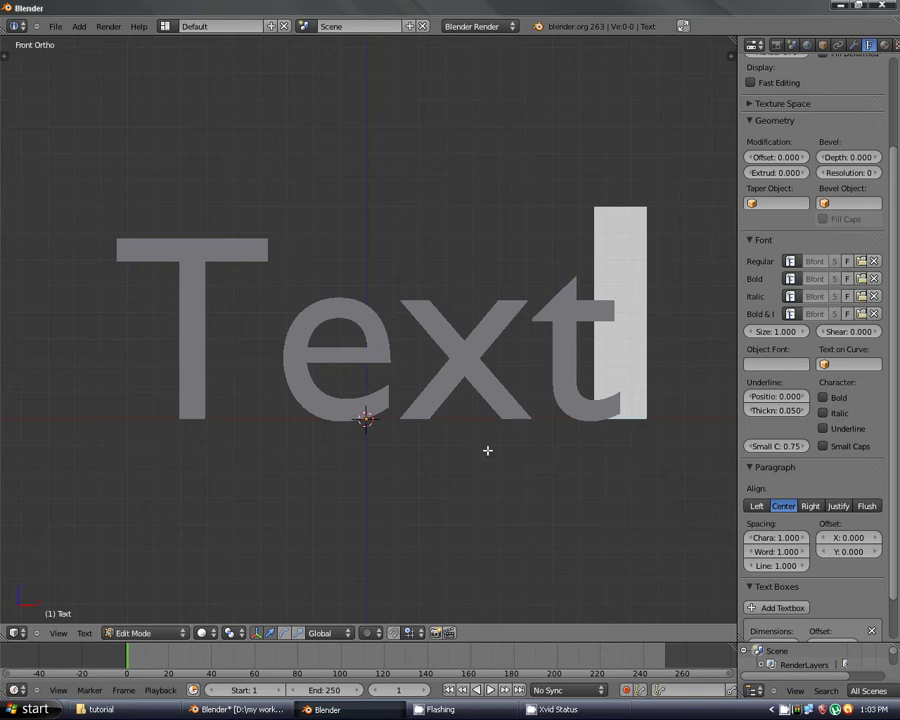
Replace the placeholder word with 'Blender' and leave Edit Mode.
{"action": "key", "text": "BackSpace"}
{"action": "key", "text": "BackSpace"}
{"action": "key", "text": "BackSpace"}
{"action": "key", "text": "shift+b"}
{"action": "key", "text": "l"}
{"action": "key", "text": "e"}
{"action": "key", "text": "n"}
{"action": "key", "text": "e"}
{"action": "key", "text": "d"}
{"action": "key", "text": "r"}
{"action": "scroll", "scroll_direction": "down", "scroll_amount": 3}
{"action": "key", "text": "Tab"}
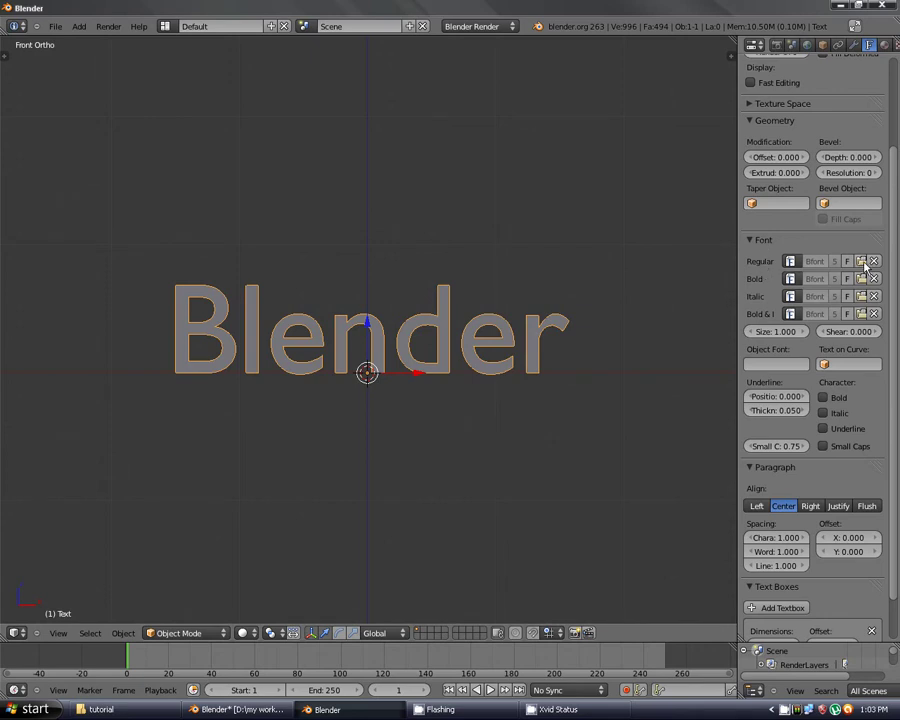
Set the text to the CHILLER.TTF font and bring up the finished render for reference.
{"action": "left_click", "coordinate": [866, 266]}
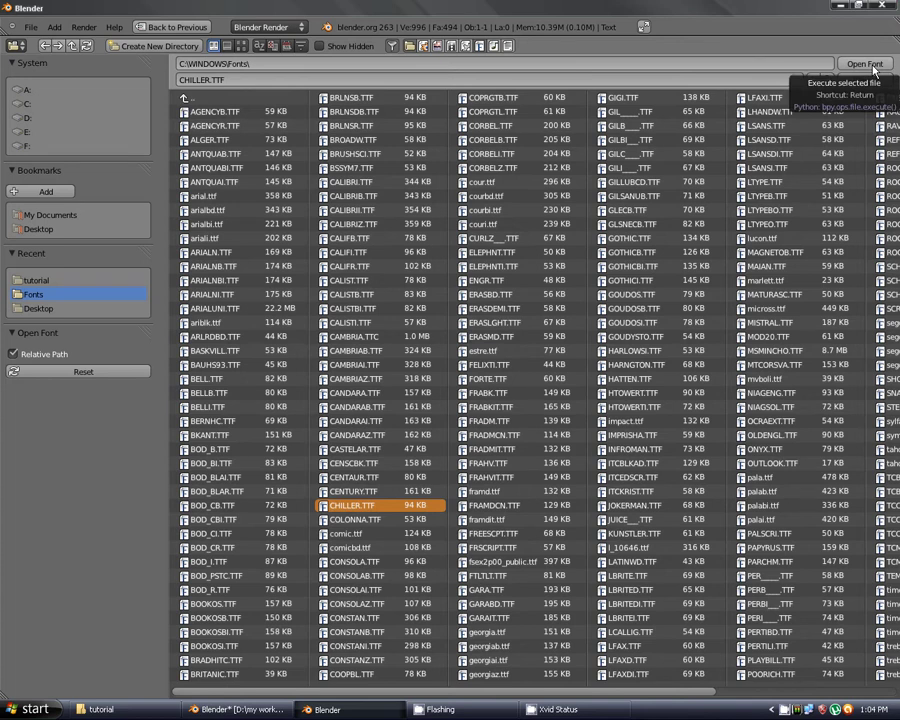
{"action": "left_click", "coordinate": [878, 69]}
Orbit around the flat Chiller lettering to inspect it edge-on, ending in front view.
{"action": "scroll", "scroll_direction": "up", "scroll_amount": 3}
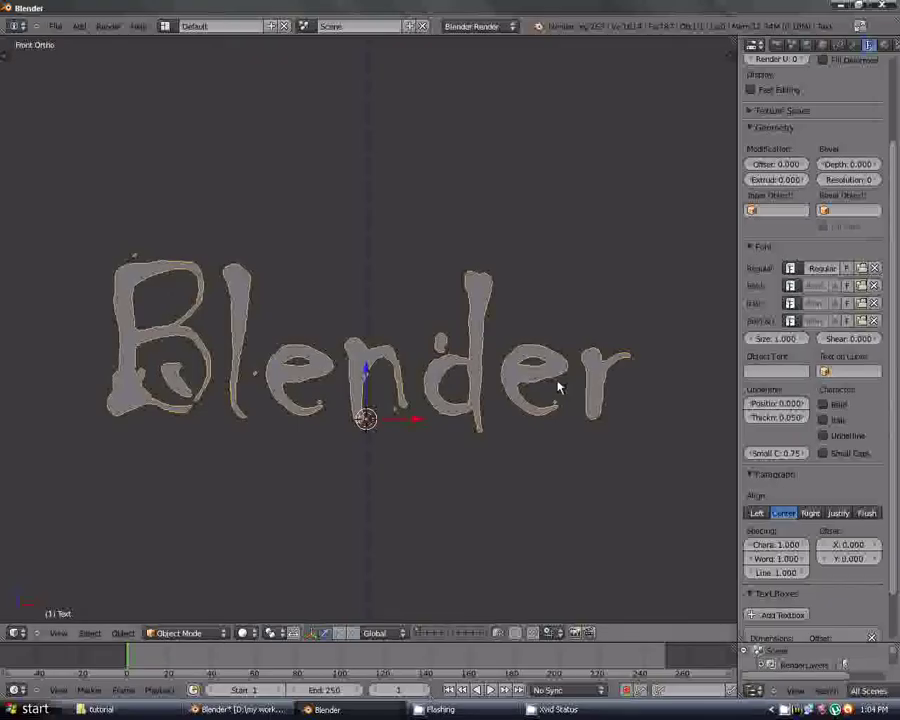
{"action": "middle_click", "coordinate": [523, 362]}
{"action": "key", "text": "KP_1"}
{"action": "scroll", "scroll_direction": "down", "scroll_amount": 3}
{"action": "scroll", "scroll_direction": "up", "scroll_amount": 3}
{"action": "middle_click", "coordinate": [337, 345]}
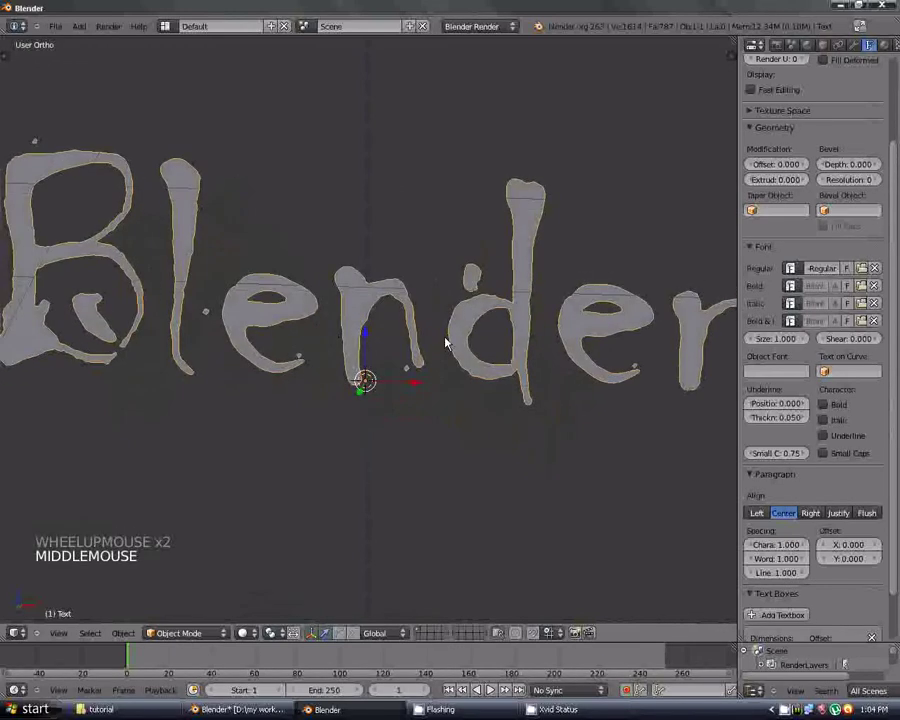
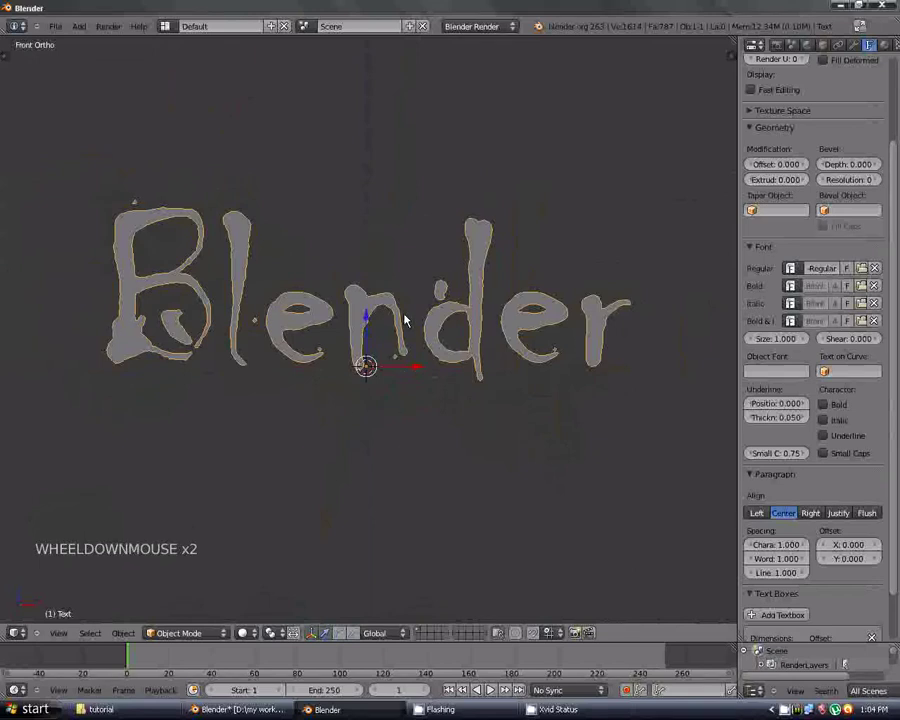
{"action": "scroll", "scroll_direction": "up", "scroll_amount": 3}
{"action": "middle_click", "coordinate": [382, 348]}
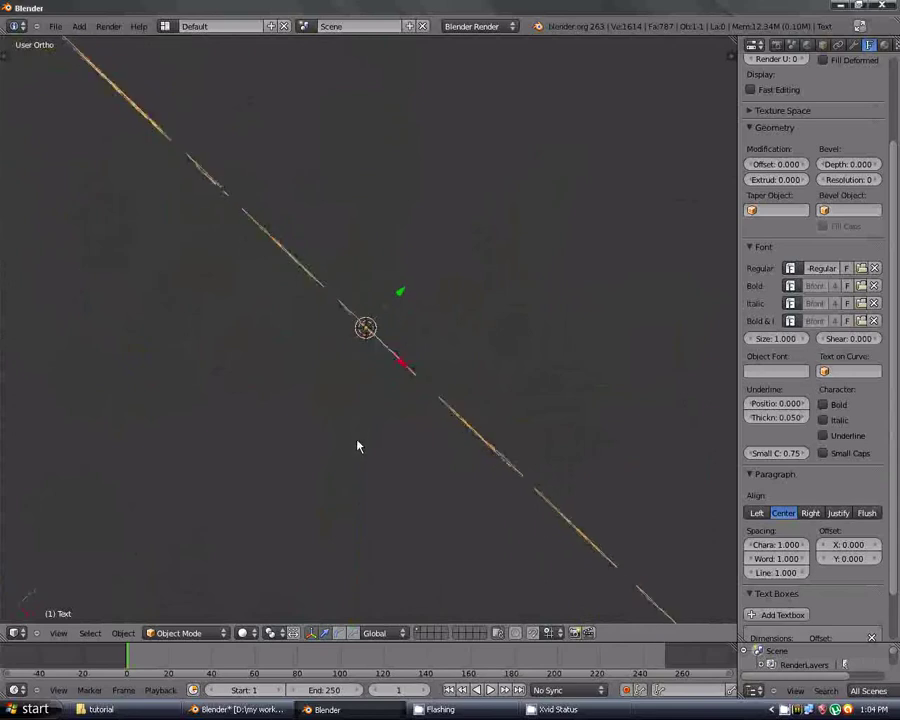
{"action": "scroll", "scroll_direction": "up", "scroll_amount": 3}
{"action": "scroll", "scroll_direction": "down", "scroll_amount": 3}
{"action": "middle_click", "coordinate": [398, 469]}
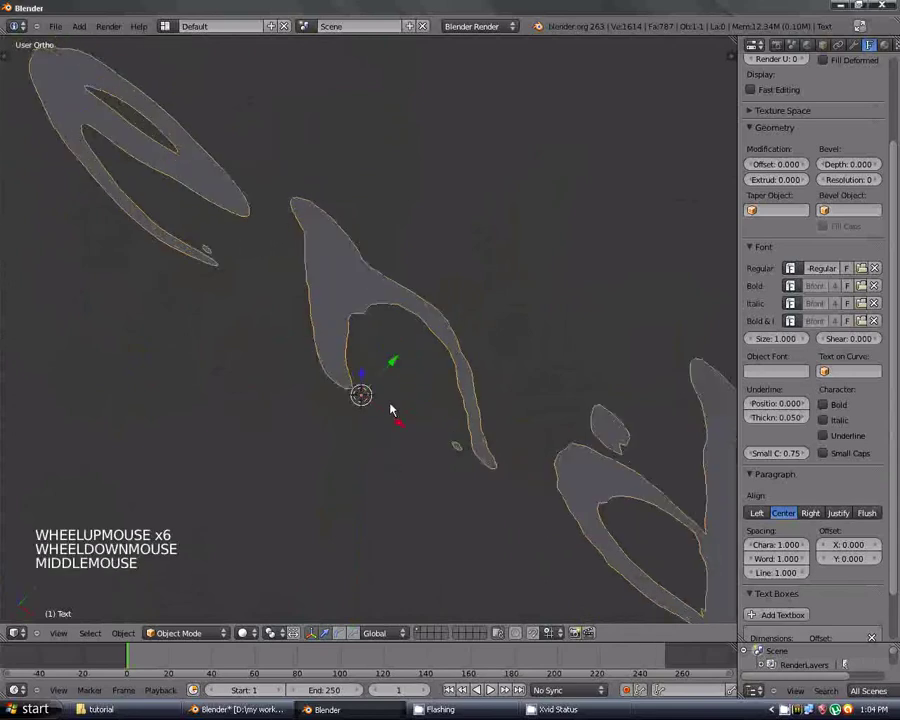
{"action": "scroll", "scroll_direction": "down", "scroll_amount": 3}
{"action": "key", "text": "KP_1"}
{"action": "scroll", "scroll_direction": "down", "scroll_amount": 3}
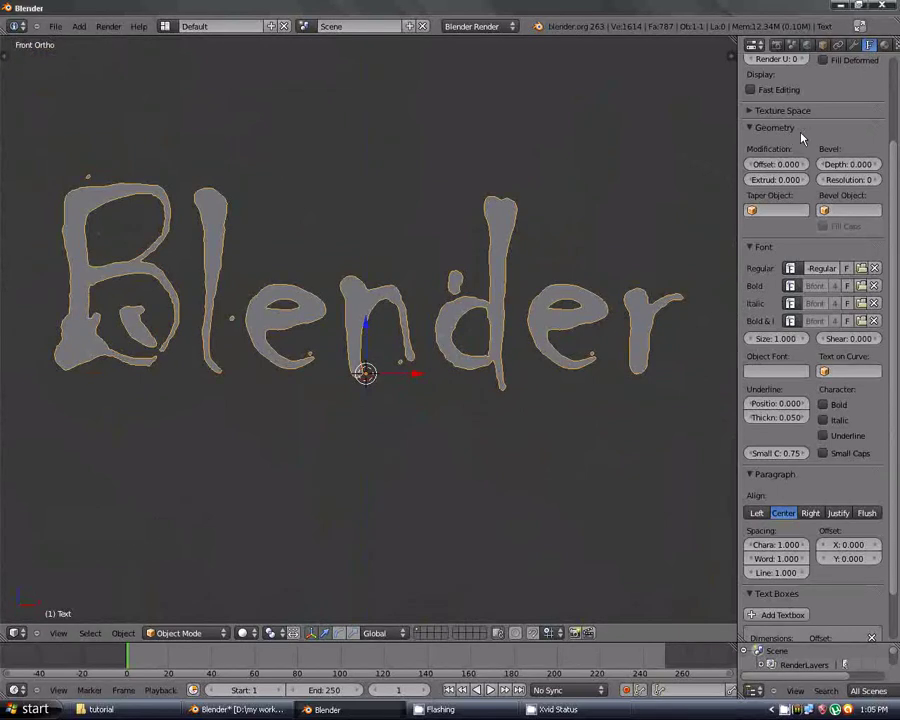
Set the text's Extrude to 0.070 and orbit to check the letters' new thickness.
{"action": "left_click", "coordinate": [781, 182]}
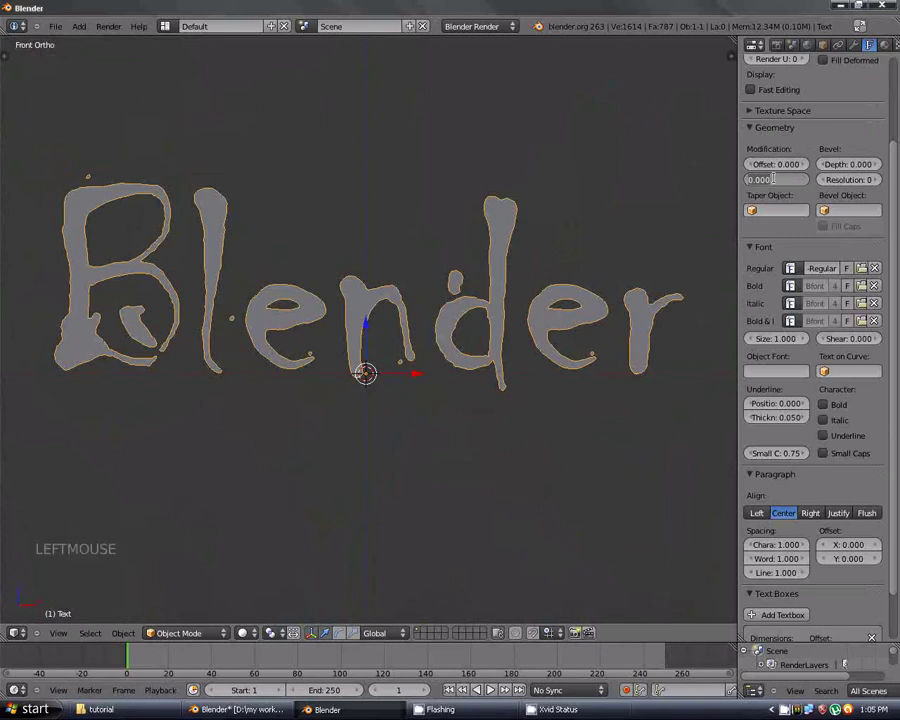
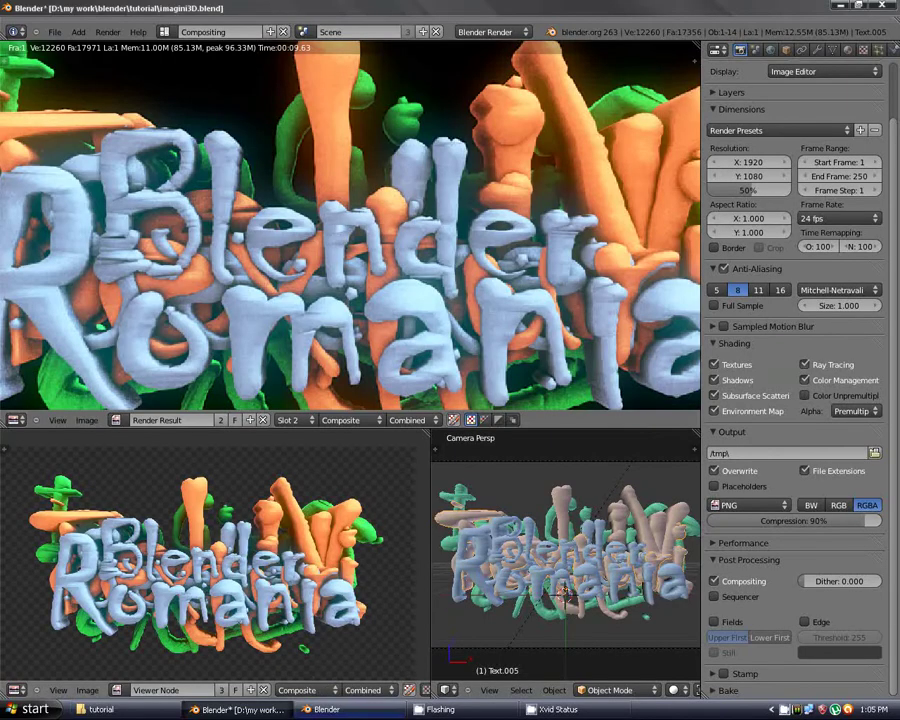
{"action": "scroll", "scroll_direction": "up", "scroll_amount": 3}
{"action": "middle_click", "coordinate": [498, 405]}
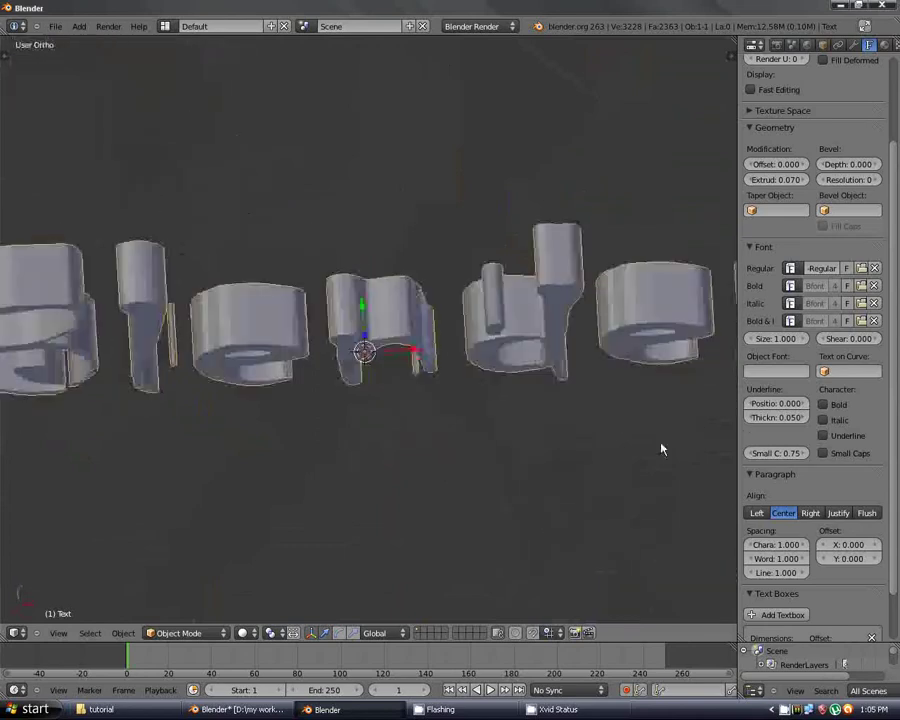
{"action": "key", "text": "KP_1"}
{"action": "scroll", "scroll_direction": "down", "scroll_amount": 3}
{"action": "scroll", "scroll_direction": "down", "scroll_amount": 3}
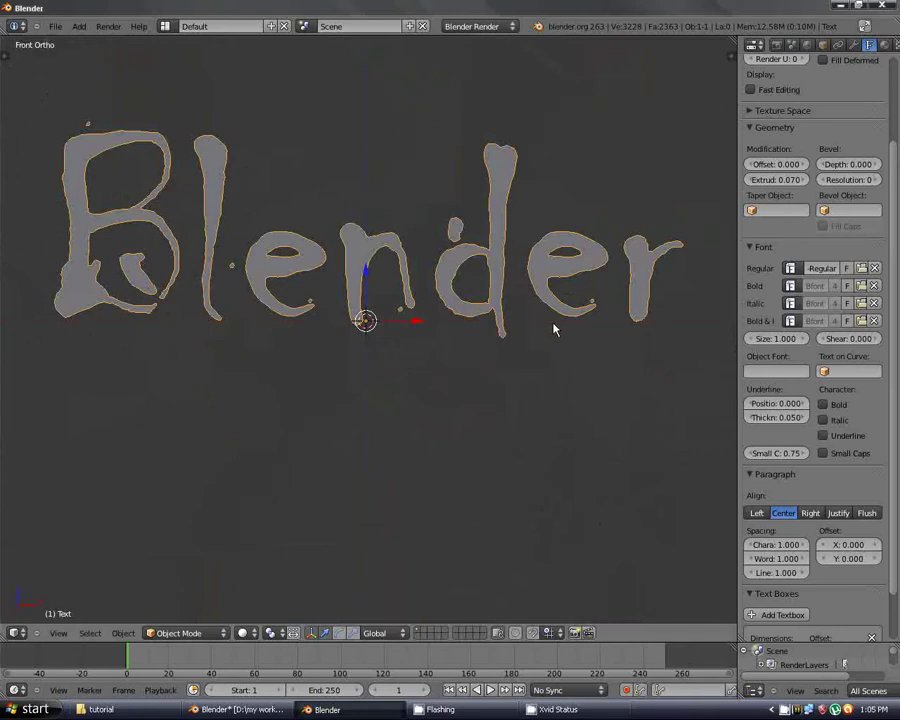
{"action": "scroll", "scroll_direction": "down", "scroll_amount": 3}
{"action": "middle_click", "coordinate": [551, 267]}
{"action": "key", "text": "KP_1"}
{"action": "scroll", "scroll_direction": "down", "scroll_amount": 3}
{"action": "scroll", "scroll_direction": "up", "scroll_amount": 3}
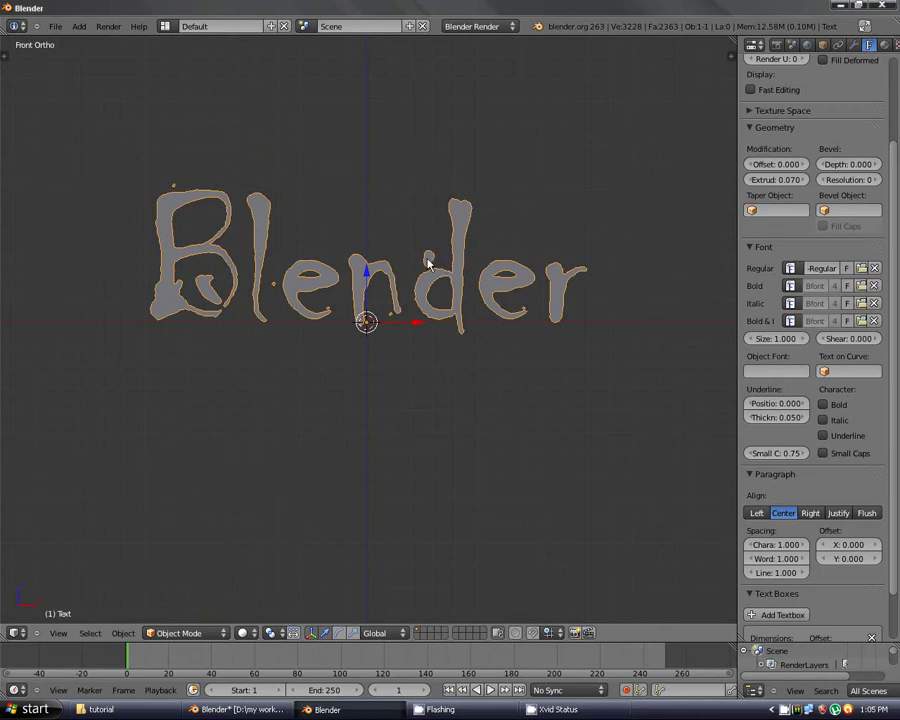
{"action": "middle_click", "coordinate": [431, 274]}
{"action": "key", "text": "KP_1"}
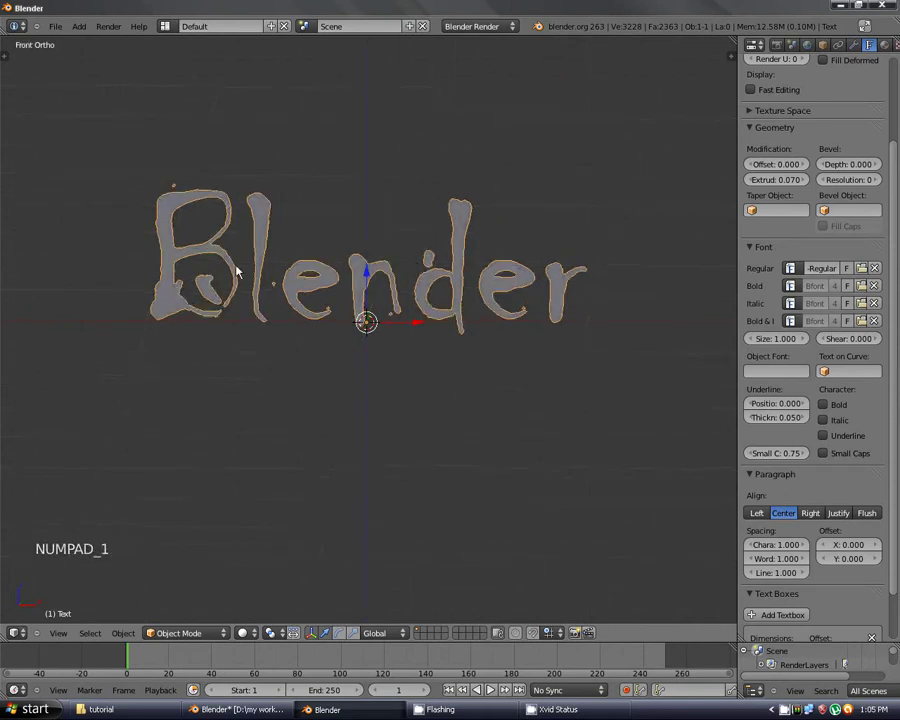
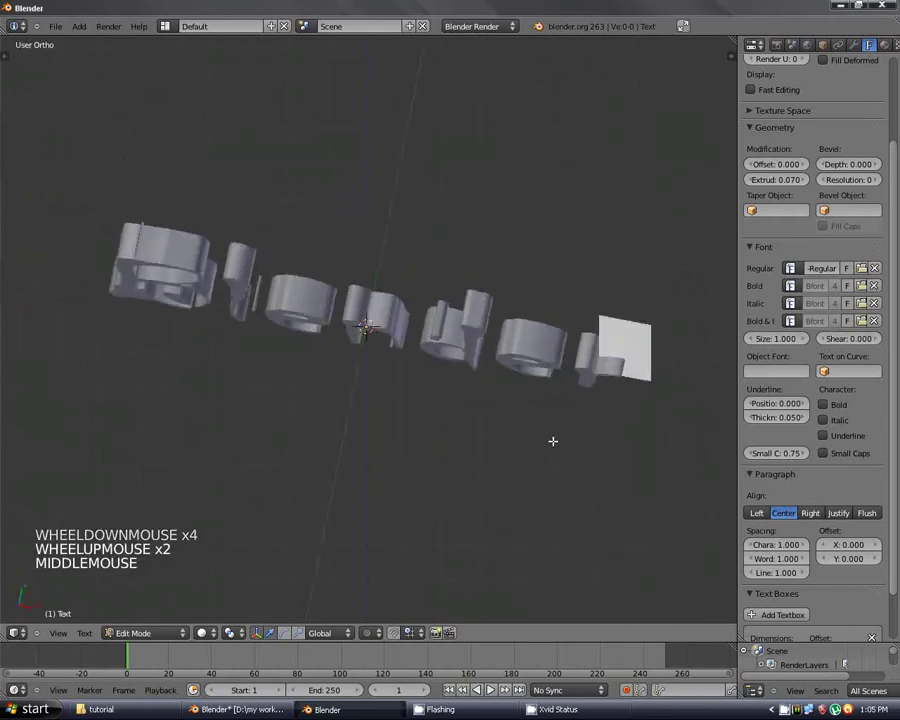
Duplicate the Blender text with Shift+D and place the copy below it.
{"action": "key", "text": "Tab"}
{"action": "key", "text": "KP_1"}
{"action": "scroll", "scroll_direction": "up", "scroll_amount": 3}
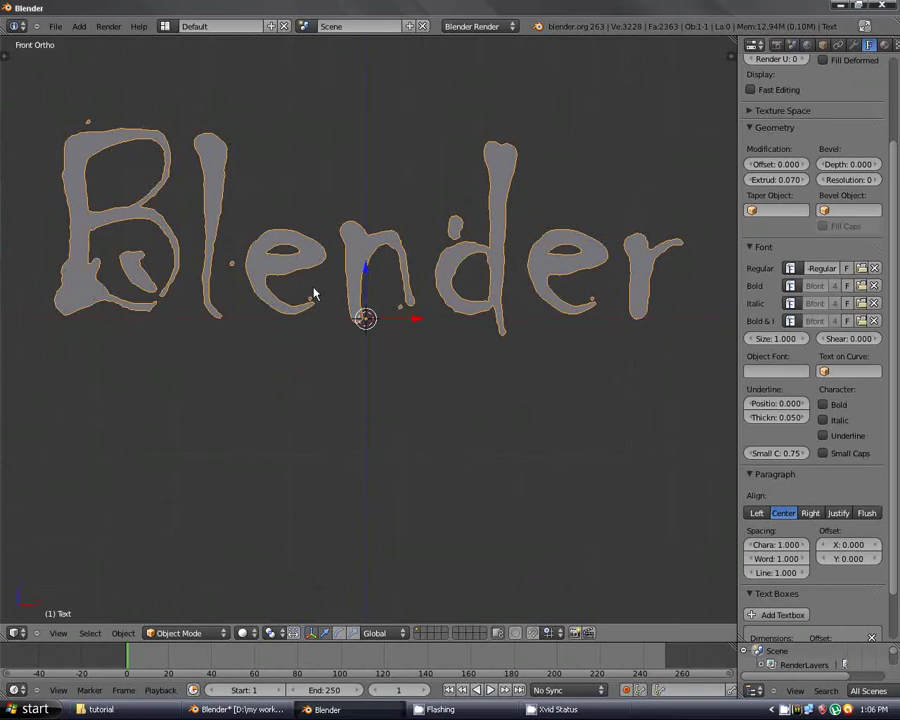
{"action": "scroll", "scroll_direction": "down", "scroll_amount": 3}
{"action": "scroll", "scroll_direction": "down", "scroll_amount": 3}
{"action": "scroll", "scroll_direction": "up", "scroll_amount": 3}
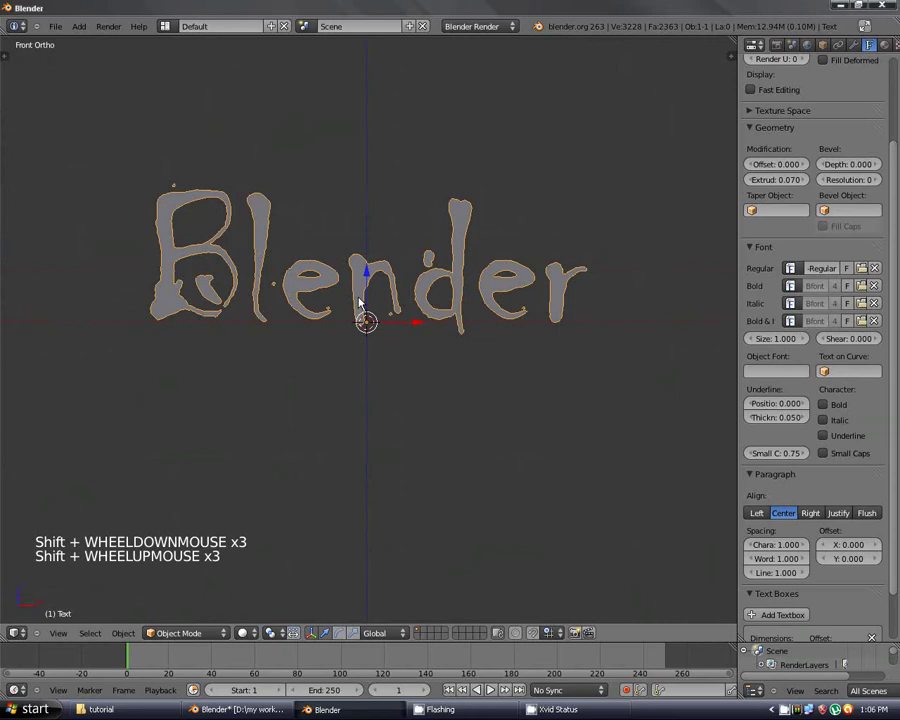
{"action": "key", "text": "shift+d"}
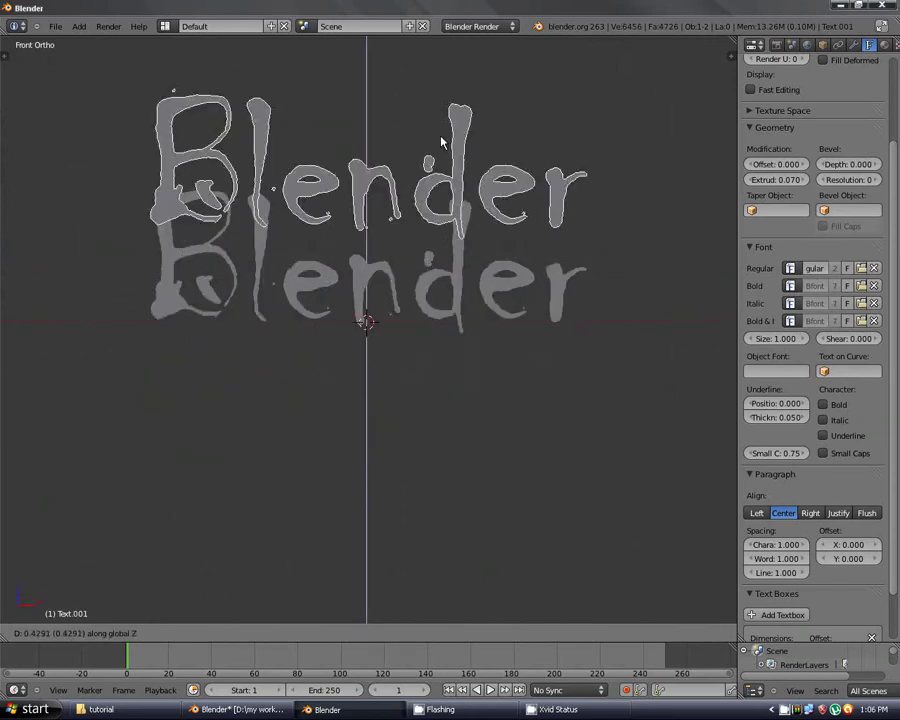
{"action": "left_click", "coordinate": [447, 381]}
Rewrite the copy's letters to read 'Romania' and leave Edit Mode.
{"action": "key", "text": "Tab"}
{"action": "key", "text": "BackSpace"}
{"action": "key", "text": "BackSpace"}
{"action": "key", "text": "BackSpace"}
{"action": "key", "text": "BackSpace"}
{"action": "key", "text": "BackSpace"}
{"action": "key", "text": "shift+r"}
{"action": "key", "text": "o"}
{"action": "key", "text": "m"}
{"action": "key", "text": "a"}
{"action": "key", "text": "n"}
{"action": "key", "text": "i"}
{"action": "key", "text": "a"}
{"action": "key", "text": "Tab"}
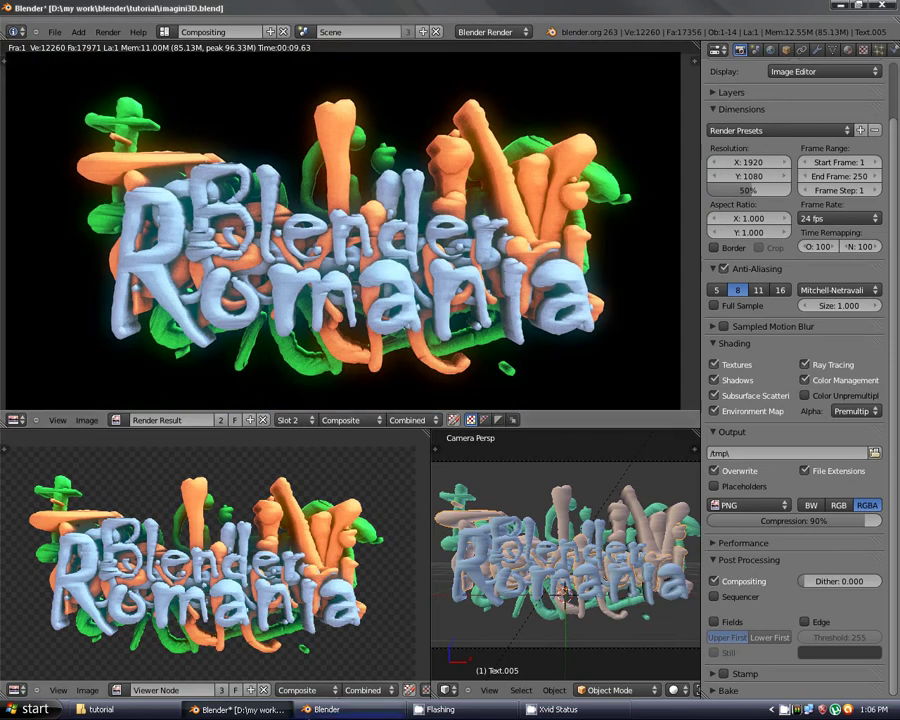
{"action": "scroll", "scroll_direction": "down", "scroll_amount": 3}
{"action": "scroll", "scroll_direction": "up", "scroll_amount": 3}
{"action": "scroll", "scroll_direction": "down", "scroll_amount": 3}
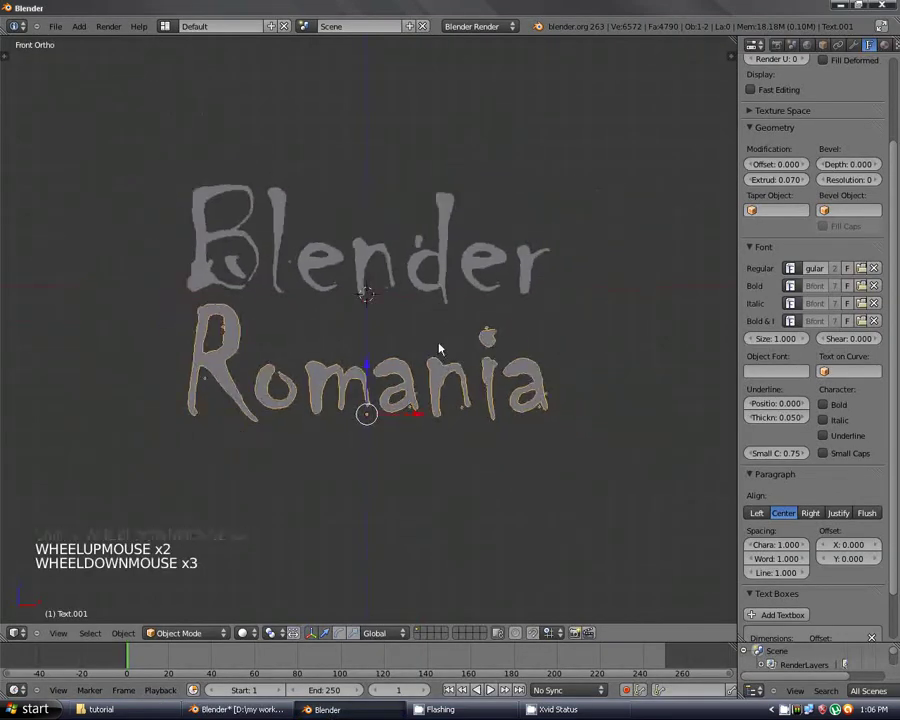
Duplicate the Romania text, place the copy below and select it.
{"action": "key", "text": "shift+d"}
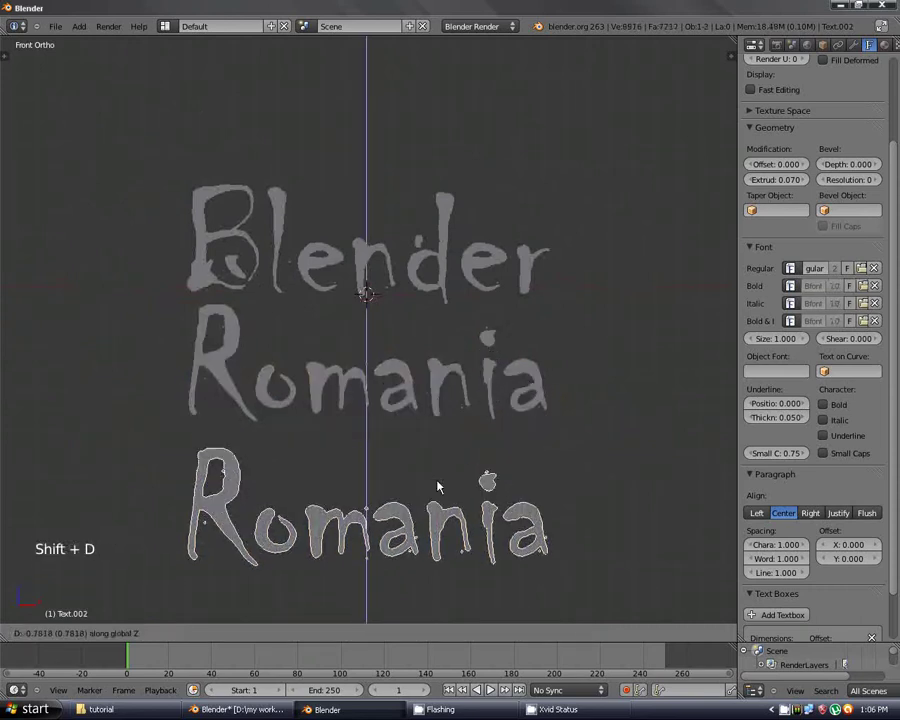
{"action": "left_click", "coordinate": [444, 482]}
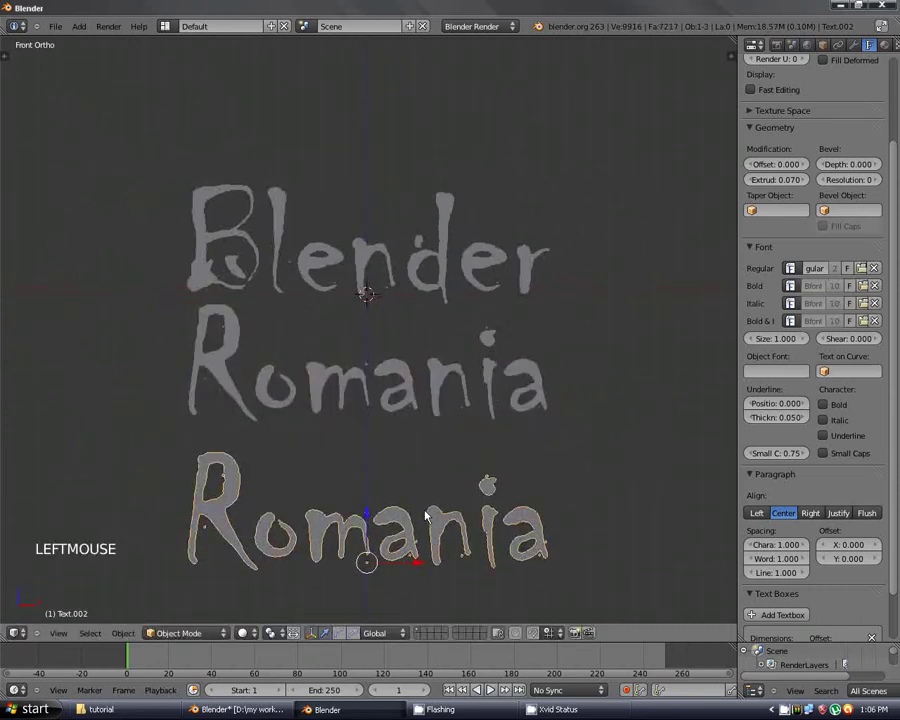
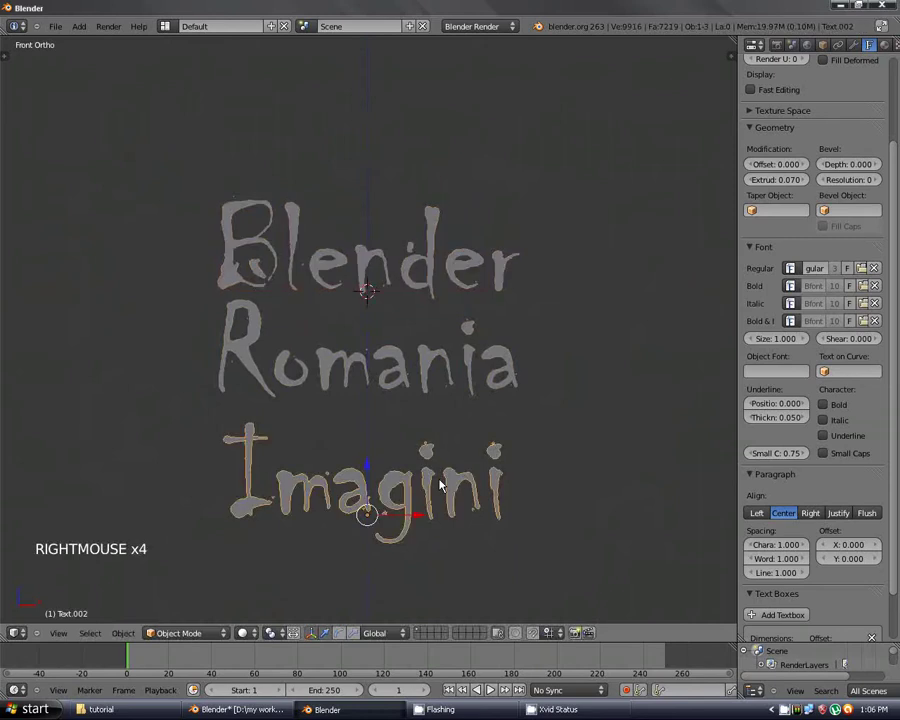
{"action": "right_click", "coordinate": [445, 485]}
{"action": "scroll", "scroll_direction": "down", "scroll_amount": 3}
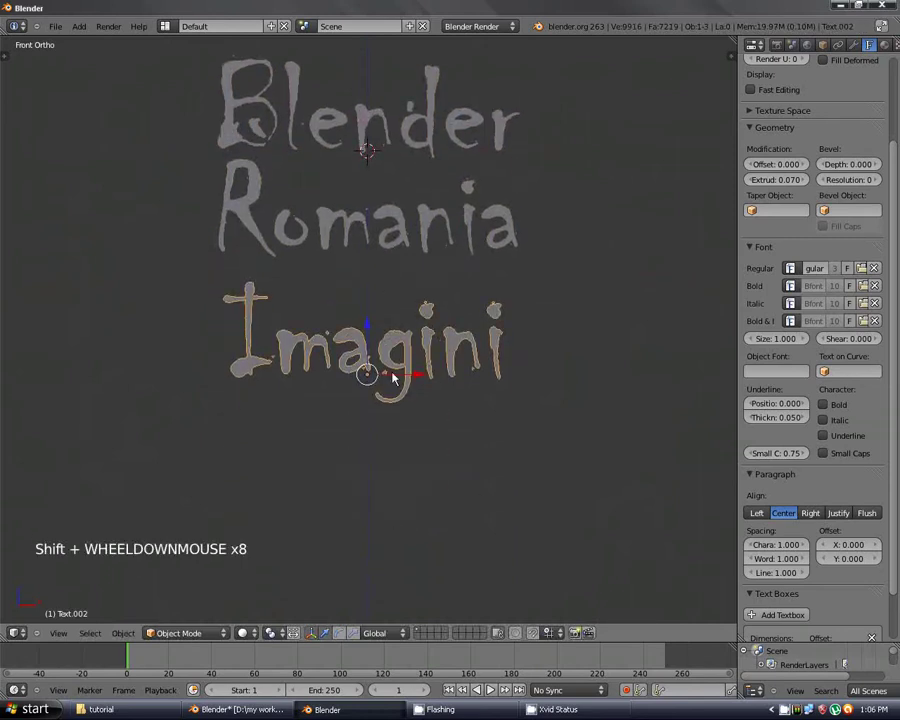
{"action": "scroll", "scroll_direction": "up", "scroll_amount": 3}
{"action": "scroll", "scroll_direction": "up", "scroll_amount": 3}
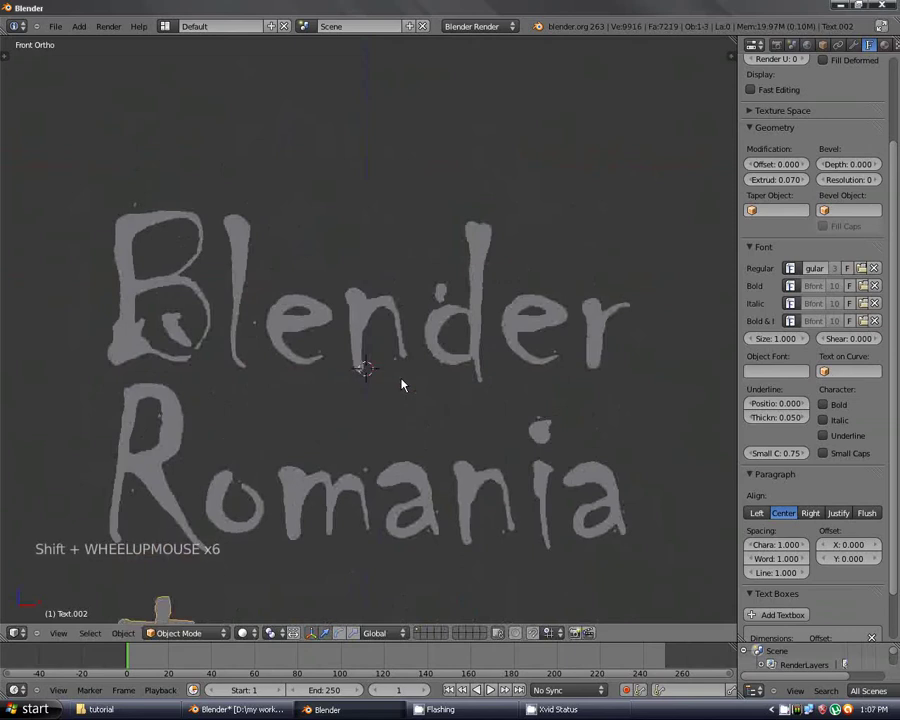
Zoom in and out to frame the stacked text objects.
{"action": "scroll", "scroll_direction": "down", "scroll_amount": 3}
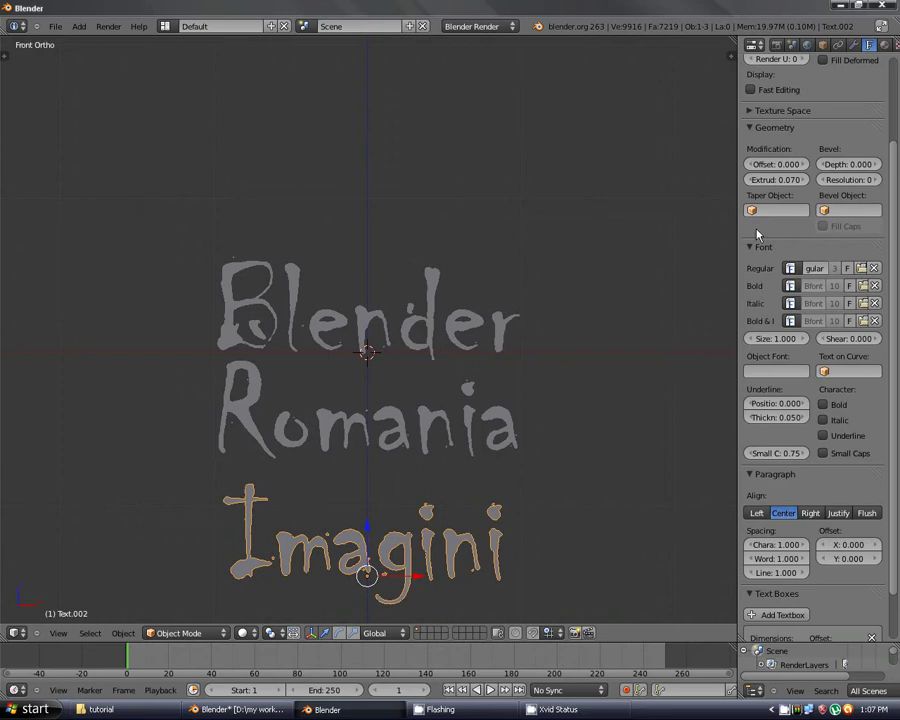
{"action": "scroll", "scroll_direction": "up", "scroll_amount": 3}
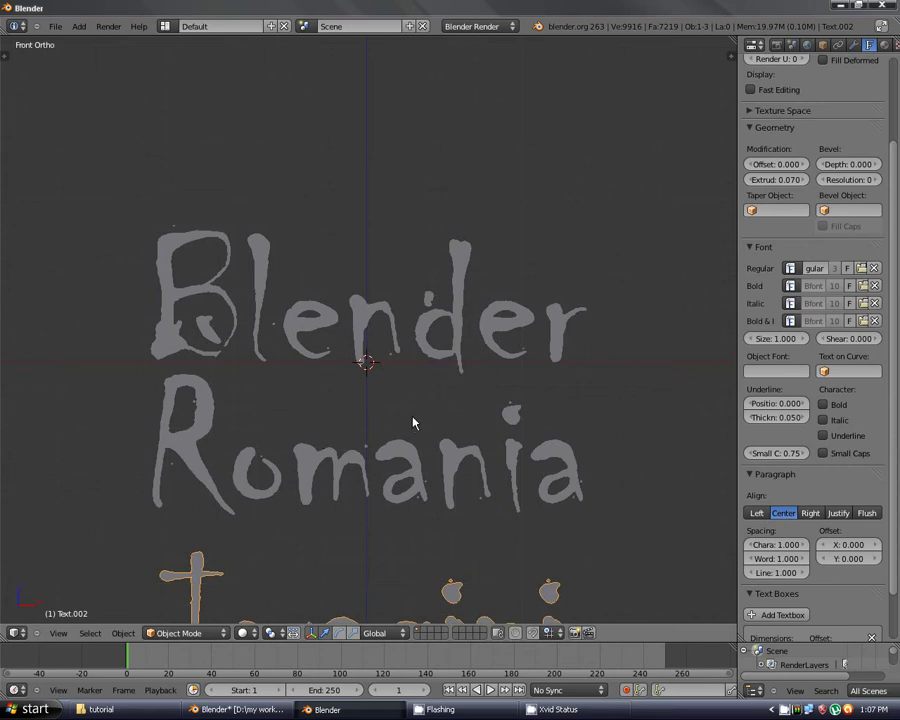
{"action": "scroll", "scroll_direction": "down", "scroll_amount": 3}
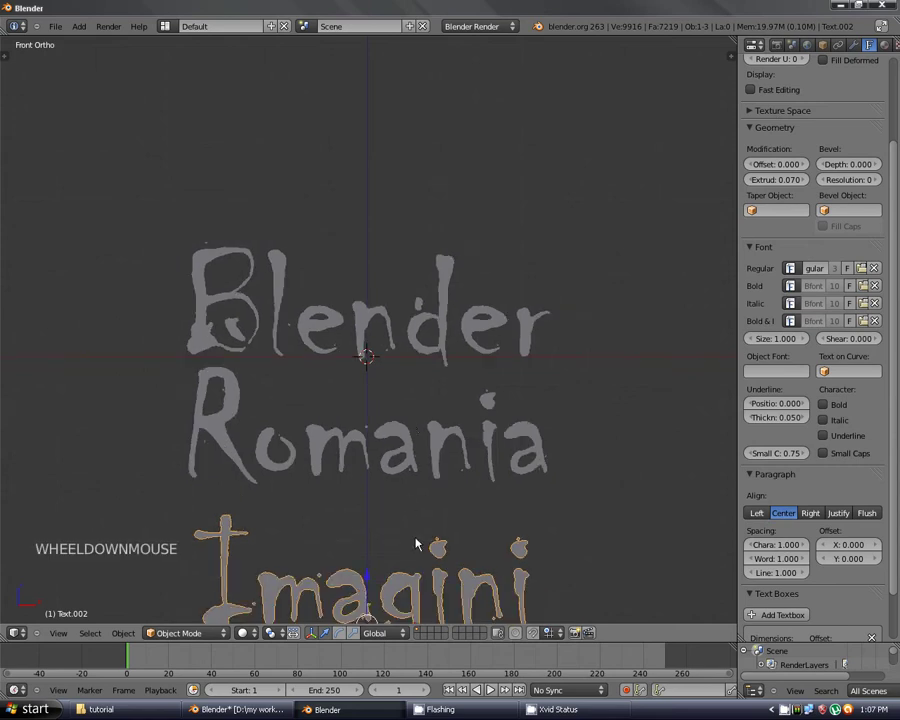
{"action": "scroll", "scroll_direction": "down", "scroll_amount": 3}
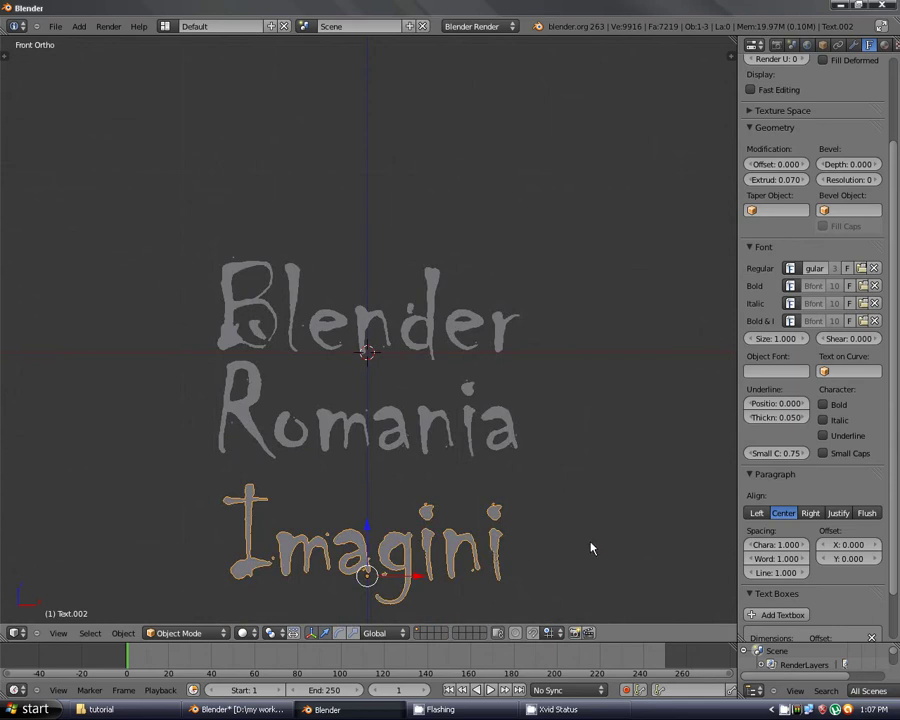
{"action": "scroll", "scroll_direction": "up", "scroll_amount": 3}
{"action": "scroll", "scroll_direction": "down", "scroll_amount": 3}
{"action": "right_click", "coordinate": [442, 380]}
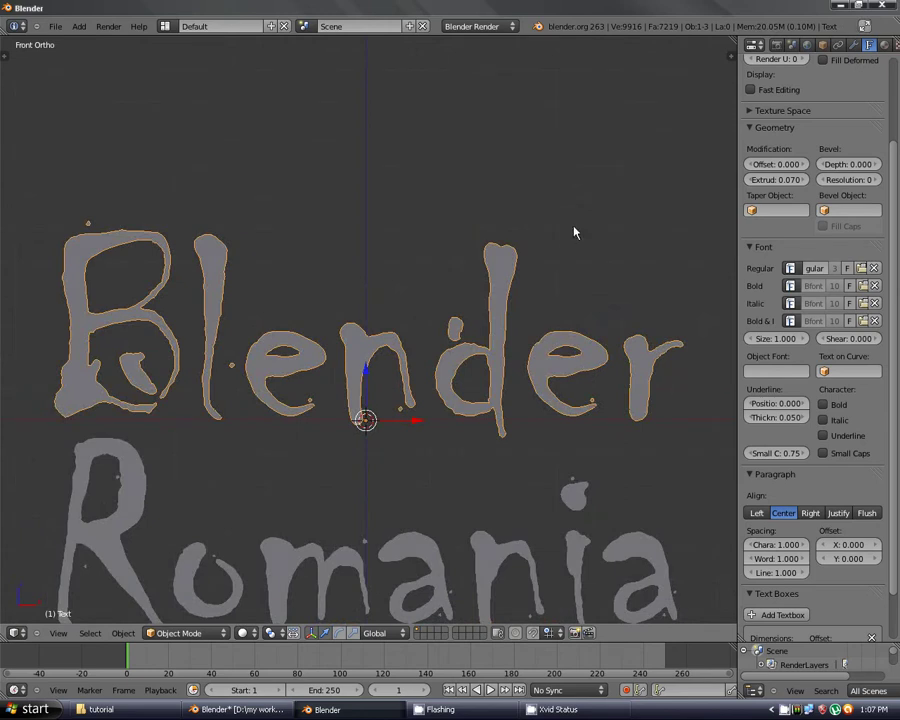
{"action": "key", "text": "alt+c"}
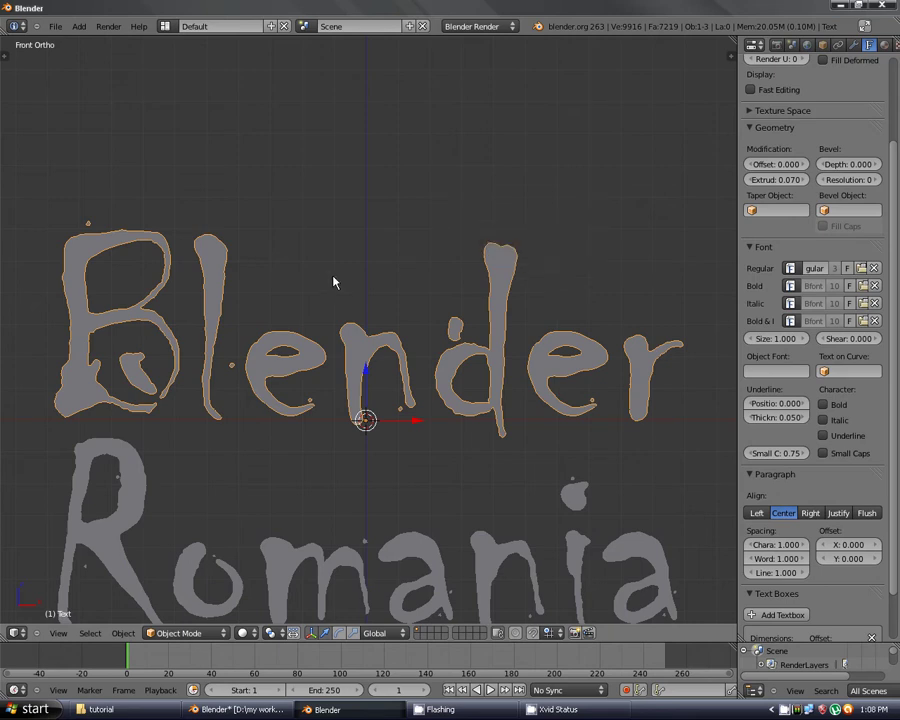
Bring up the Alt+C conversion choices for the Blender text, with Mesh highlighted.
{"action": "key", "text": "alt+c"}
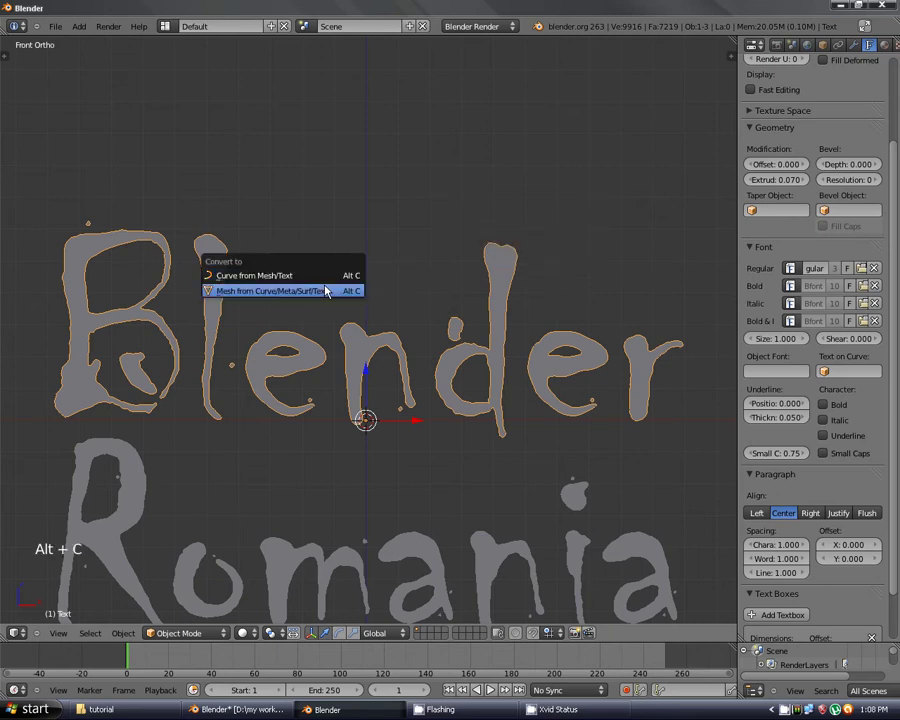
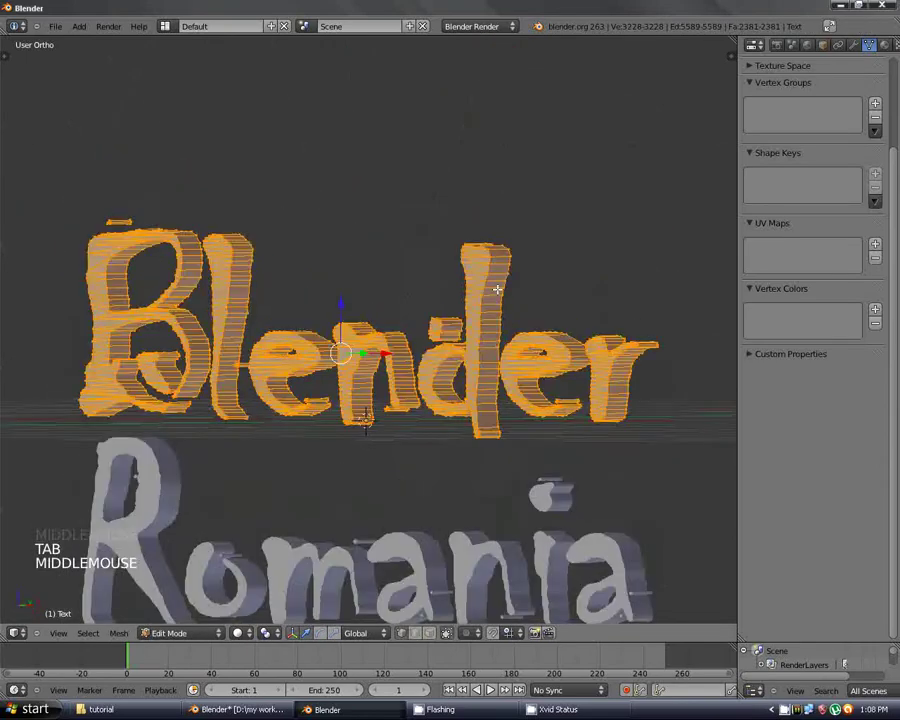
Orbit around the Blender lettering mesh and settle on the front view.
{"action": "key", "text": "BackSpace"}
{"action": "key", "text": "BackSpace"}
{"action": "key", "text": "BackSpace"}
{"action": "key", "text": "BackSpace"}
{"action": "key", "text": "BackSpace"}
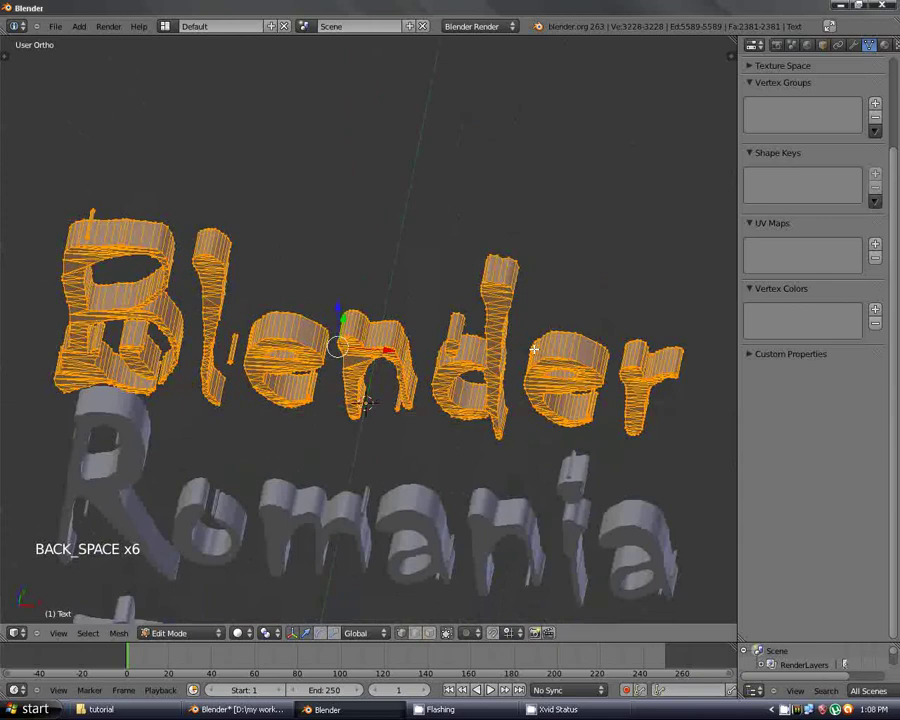
{"action": "key", "text": "KP_1"}
Zoom in and out on the lettering and enable proportional (soft falloff) editing with O.
{"action": "scroll", "scroll_direction": "down", "scroll_amount": 3}
{"action": "scroll", "scroll_direction": "up", "scroll_amount": 3}
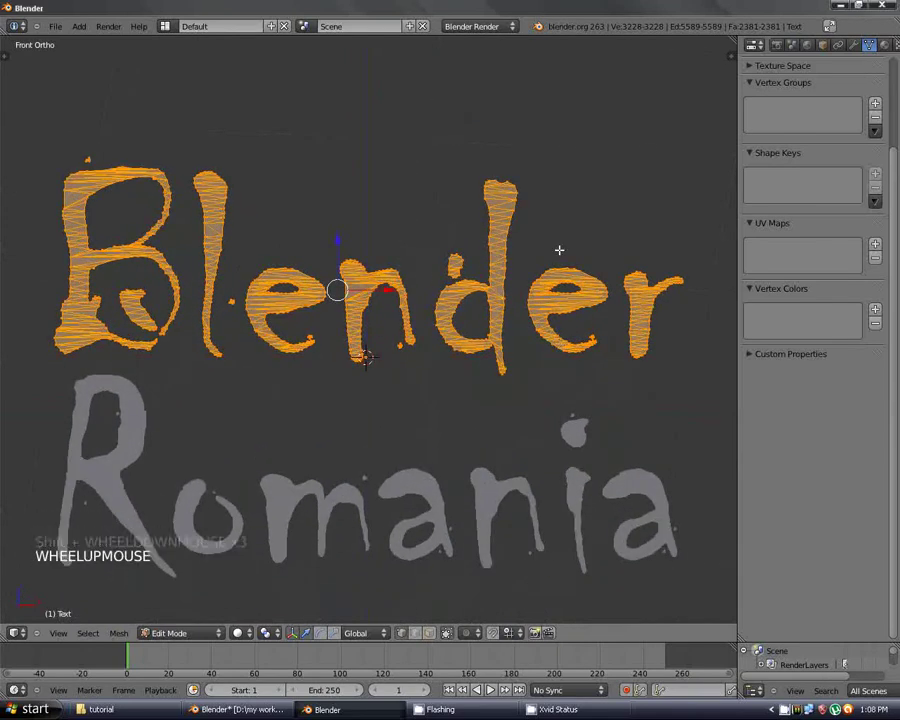
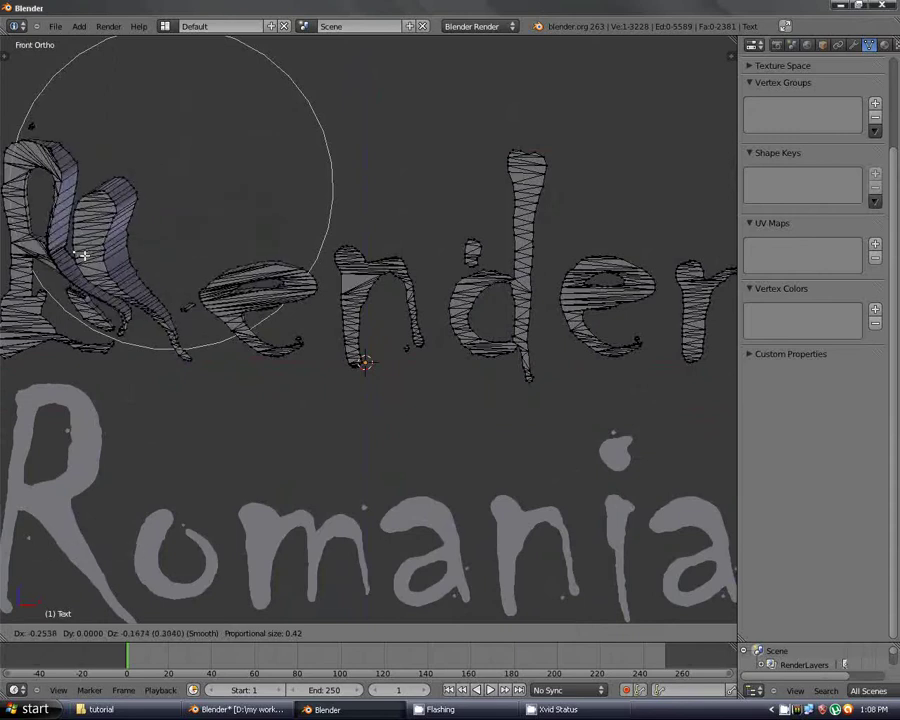
{"action": "scroll", "scroll_direction": "down", "scroll_amount": 3}
{"action": "scroll", "scroll_direction": "up", "scroll_amount": 3}
{"action": "scroll", "scroll_direction": "down", "scroll_amount": 3}
{"action": "scroll", "scroll_direction": "up", "scroll_amount": 3}
{"action": "scroll", "scroll_direction": "up", "scroll_amount": 3}
{"action": "scroll", "scroll_direction": "down", "scroll_amount": 3}
{"action": "scroll", "scroll_direction": "up", "scroll_amount": 3}
{"action": "scroll", "scroll_direction": "down", "scroll_amount": 3}
{"action": "key", "text": "o"}
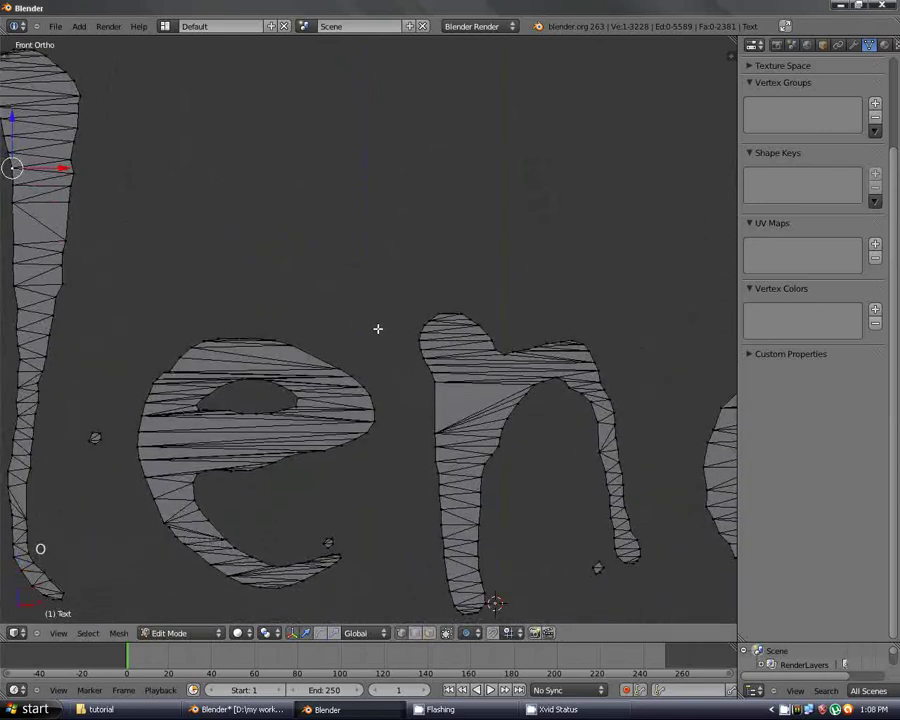
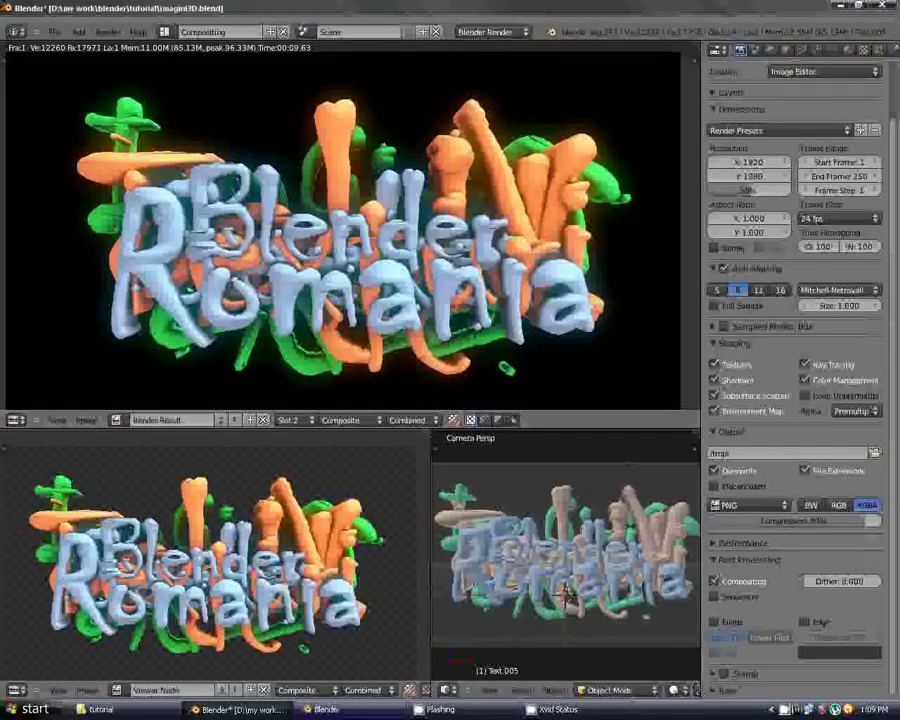
Zoom very close into the selected letter e to inspect its faces from inside.
{"action": "scroll", "scroll_direction": "down", "scroll_amount": 3}
{"action": "scroll", "scroll_direction": "down", "scroll_amount": 3}
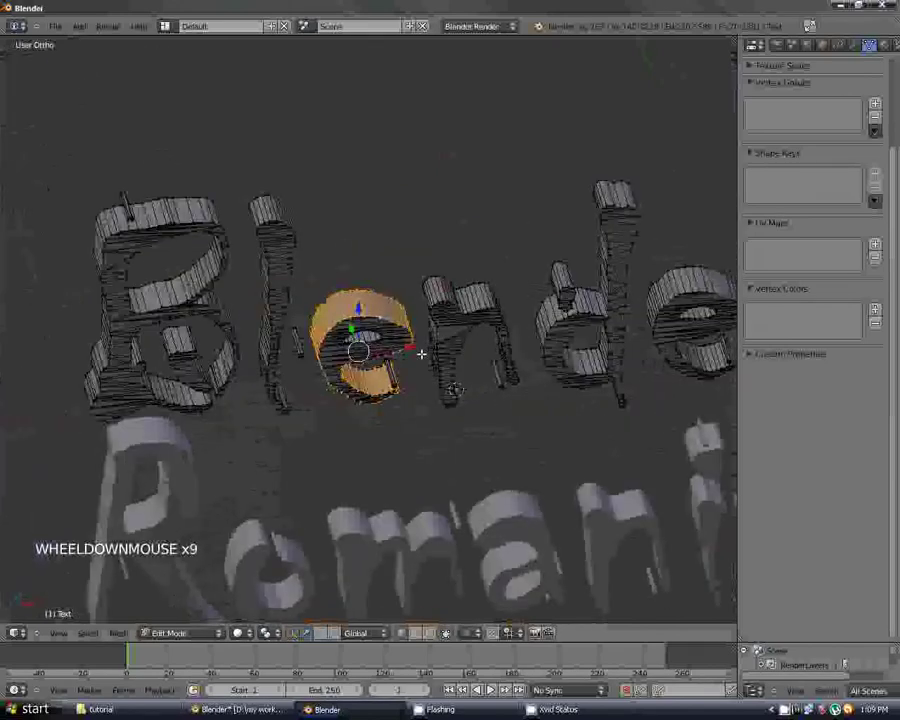
{"action": "scroll", "scroll_direction": "up", "scroll_amount": 3}
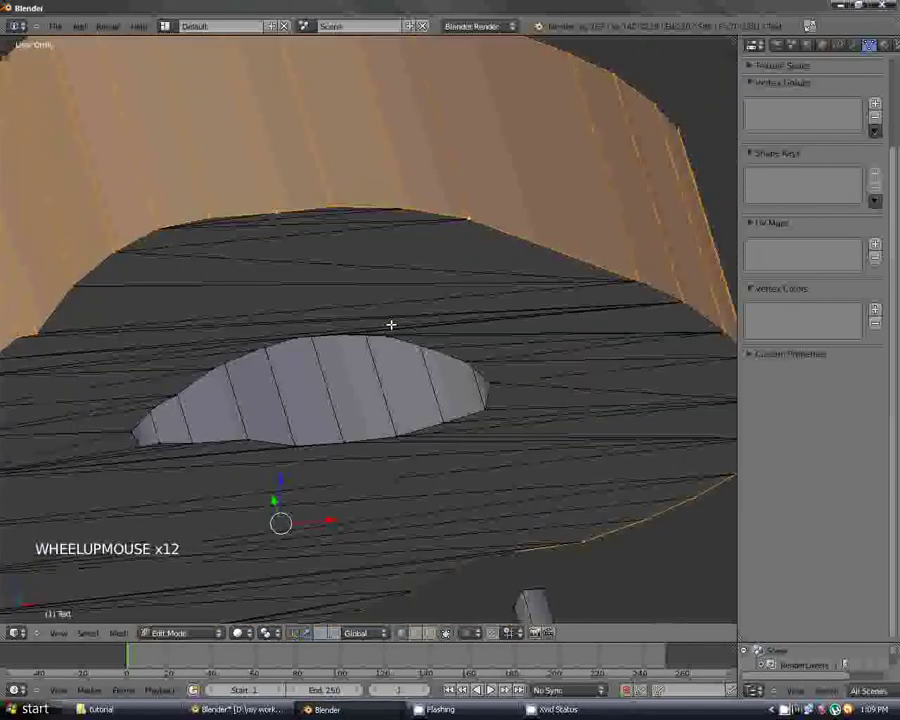
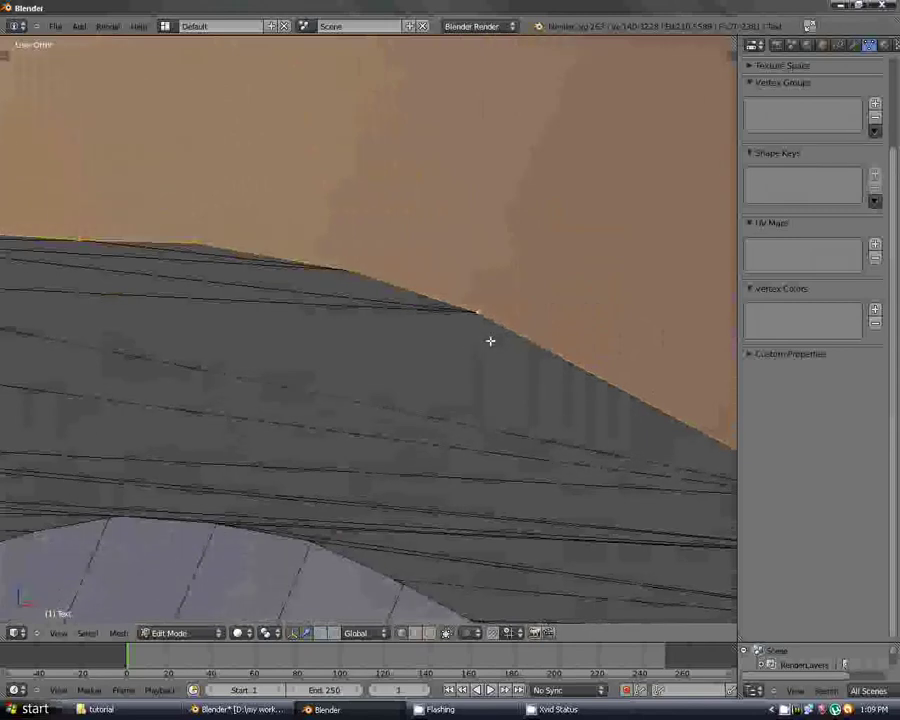
Bring up the Specials mesh operations for the whole Blender mesh and zoom around the e.
{"action": "key", "text": "w"}
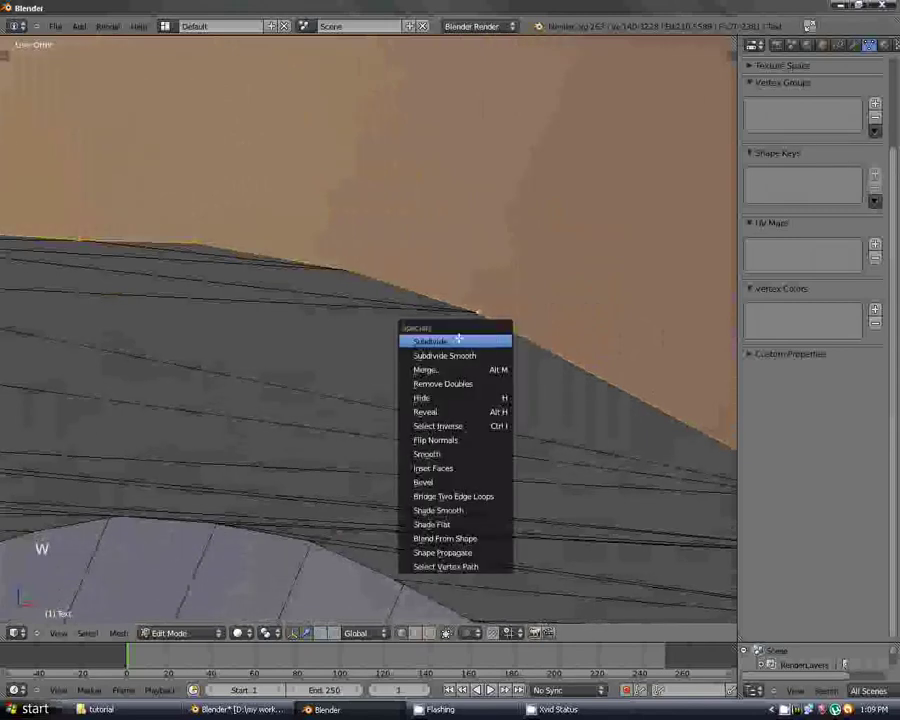
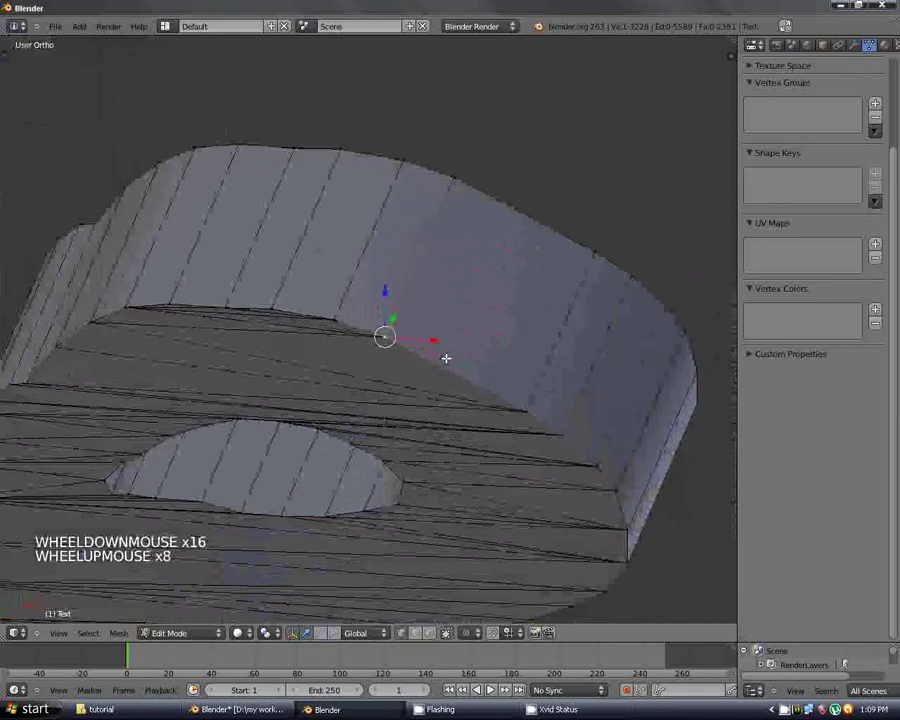
{"action": "scroll", "scroll_direction": "up", "scroll_amount": 3}
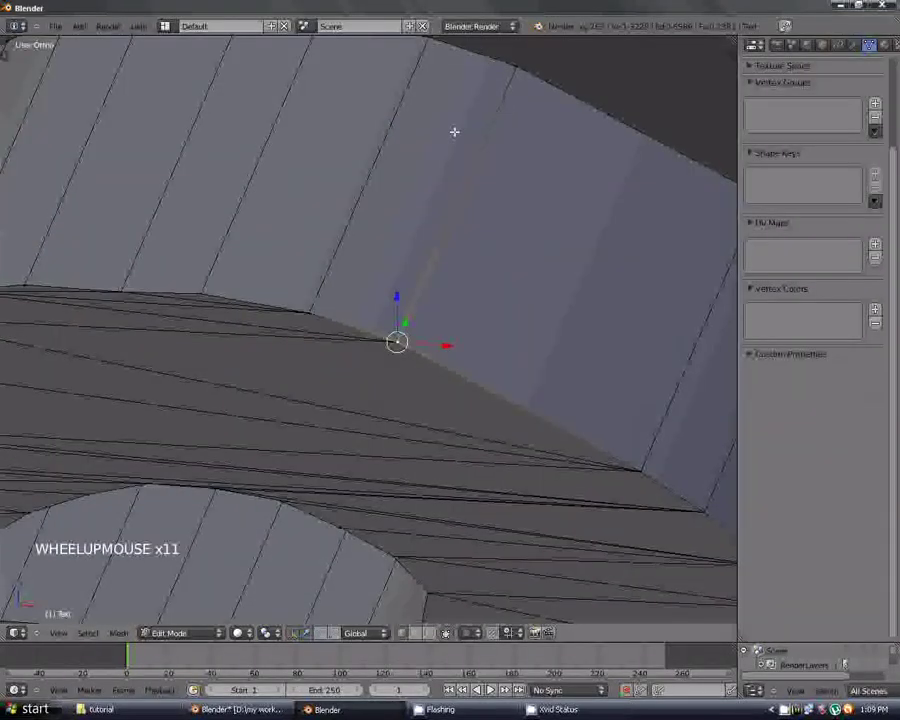
{"action": "scroll", "scroll_direction": "down", "scroll_amount": 3}
{"action": "scroll", "scroll_direction": "down", "scroll_amount": 3}
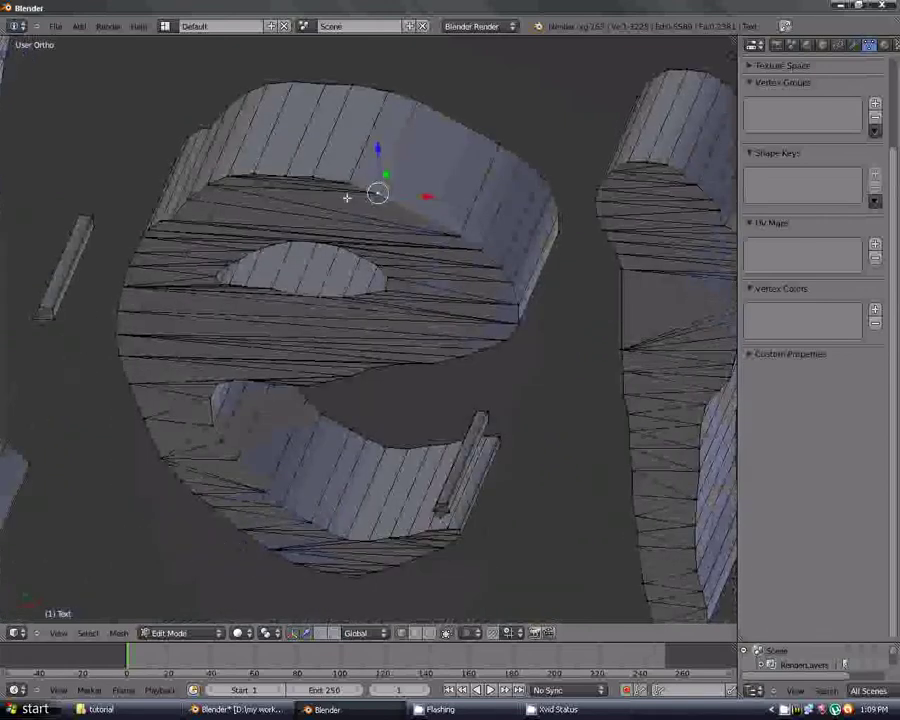
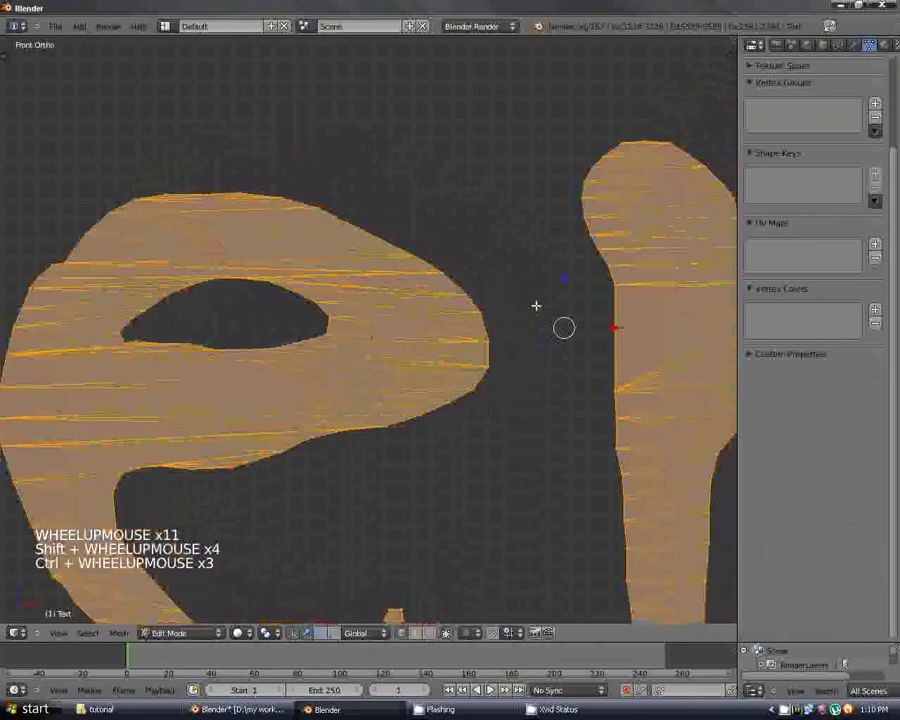
Use Specials to merge duplicate vertices and return to the front view.
{"action": "key", "text": "w"}
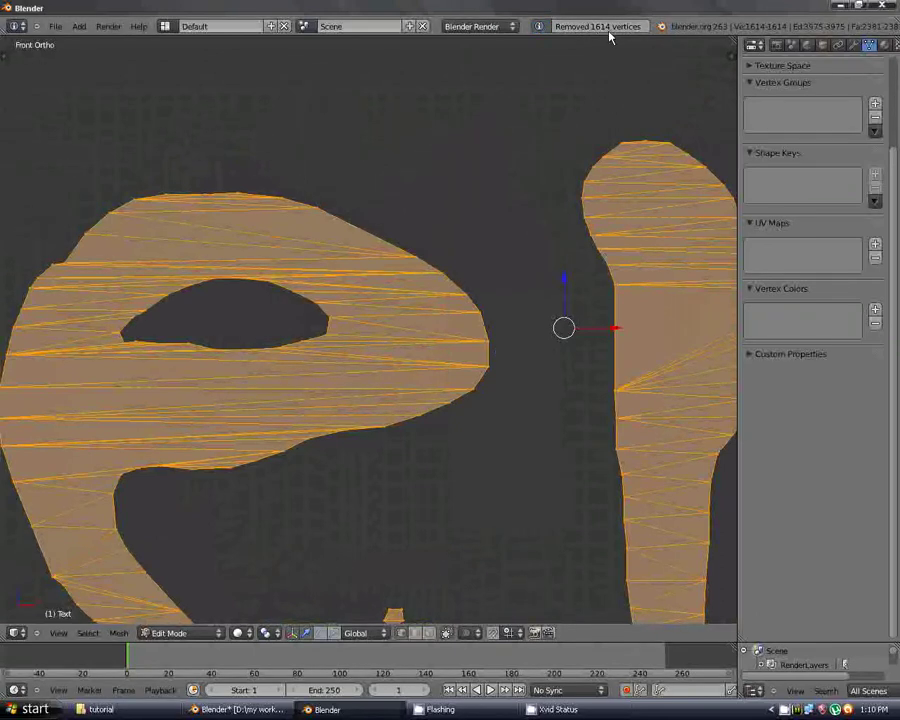
{"action": "scroll", "scroll_direction": "down", "scroll_amount": 3}
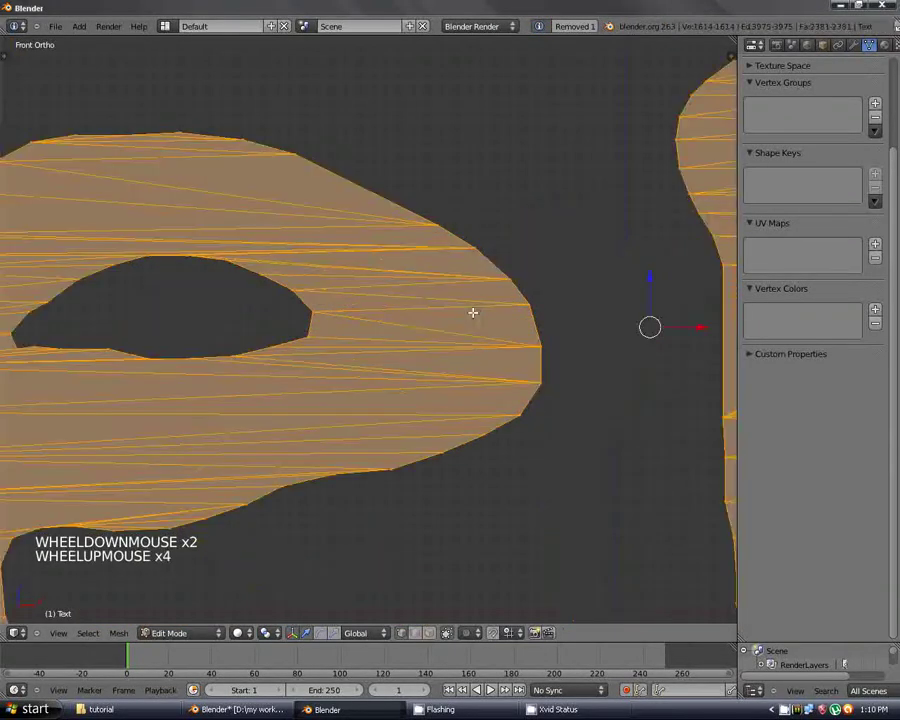
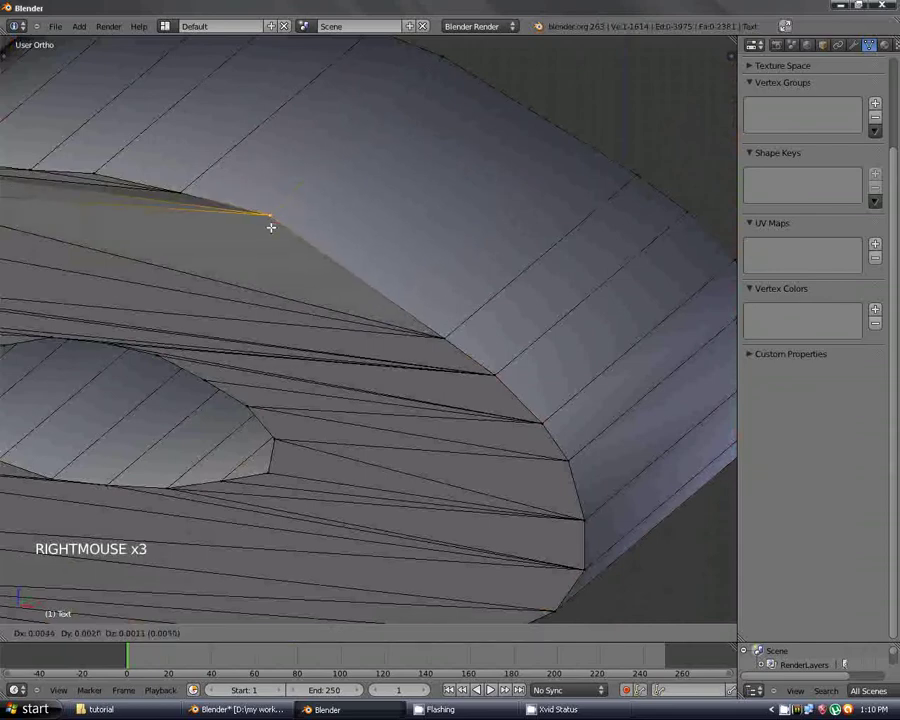
{"action": "scroll", "scroll_direction": "down", "scroll_amount": 3}
{"action": "key", "text": "KP_1"}
Leave Edit Mode so the whole extruded Blender lettering shows as a solid object.
{"action": "scroll", "scroll_direction": "down", "scroll_amount": 3}
{"action": "scroll", "scroll_direction": "down", "scroll_amount": 3}
{"action": "scroll", "scroll_direction": "up", "scroll_amount": 3}
{"action": "scroll", "scroll_direction": "down", "scroll_amount": 3}
{"action": "key", "text": "Tab"}
{"action": "scroll", "scroll_direction": "up", "scroll_amount": 3}
Orbit the view to reveal the thickness of the extruded Blender letters.
{"action": "middle_click", "coordinate": [521, 306]}
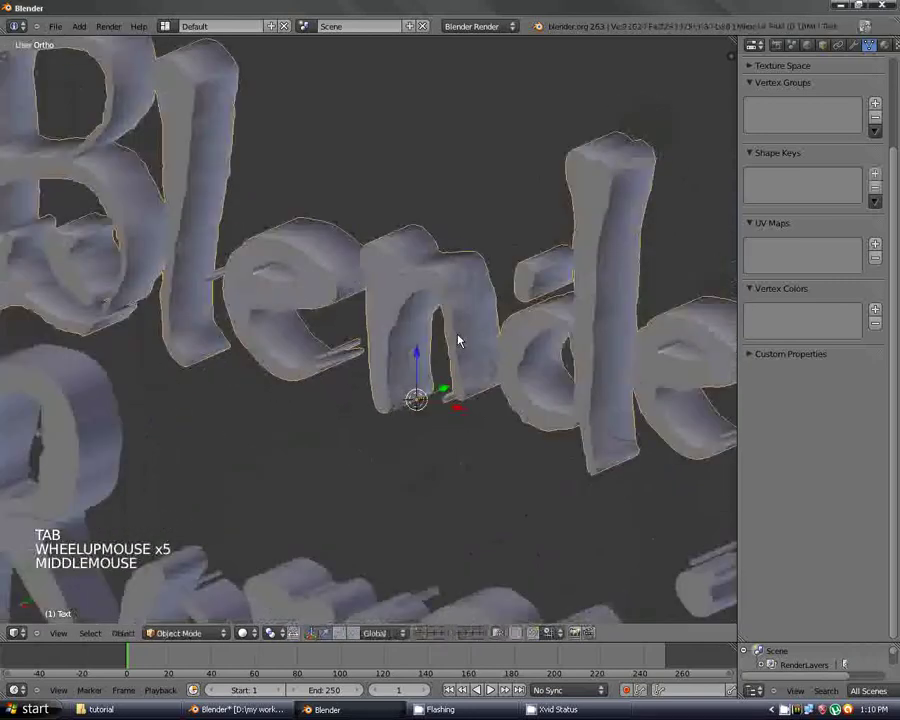
{"action": "scroll", "scroll_direction": "down", "scroll_amount": 3}
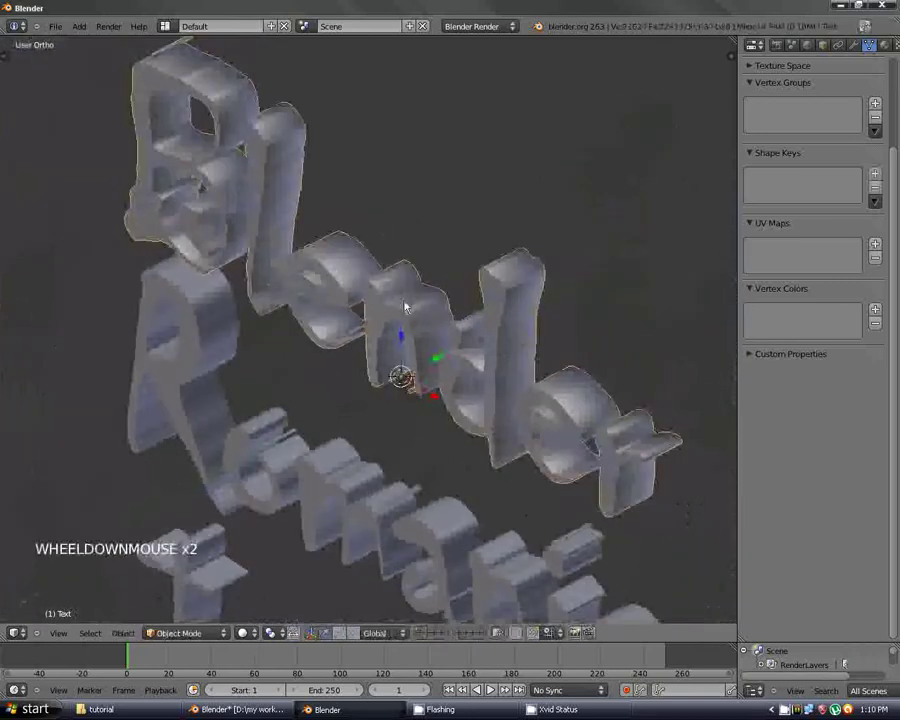
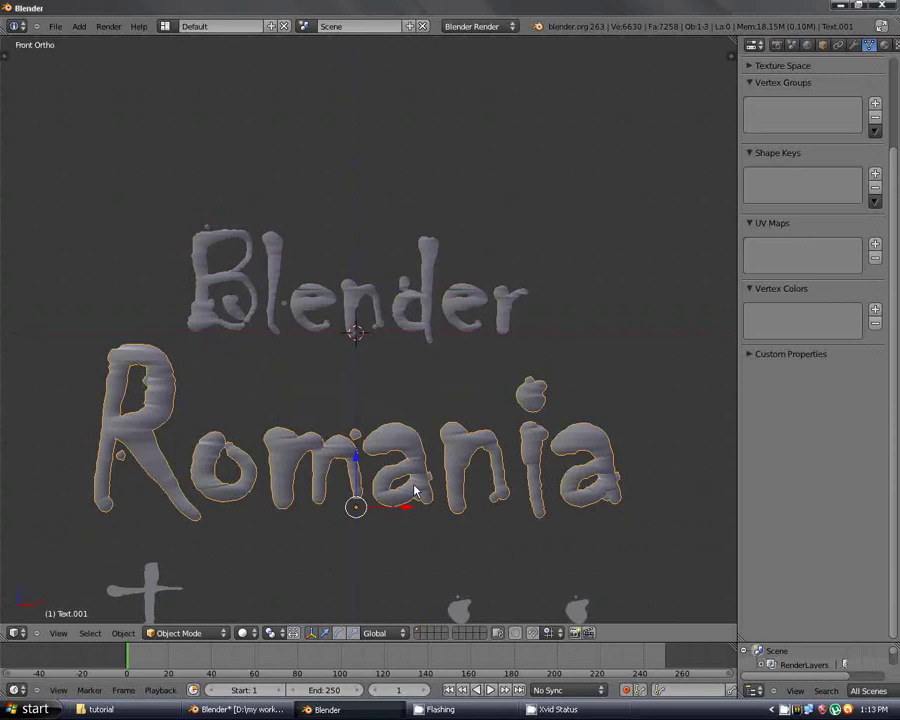
Move Romania directly under the Blender title and adjust the text lines' rotation and position.
{"action": "key", "text": "g"}
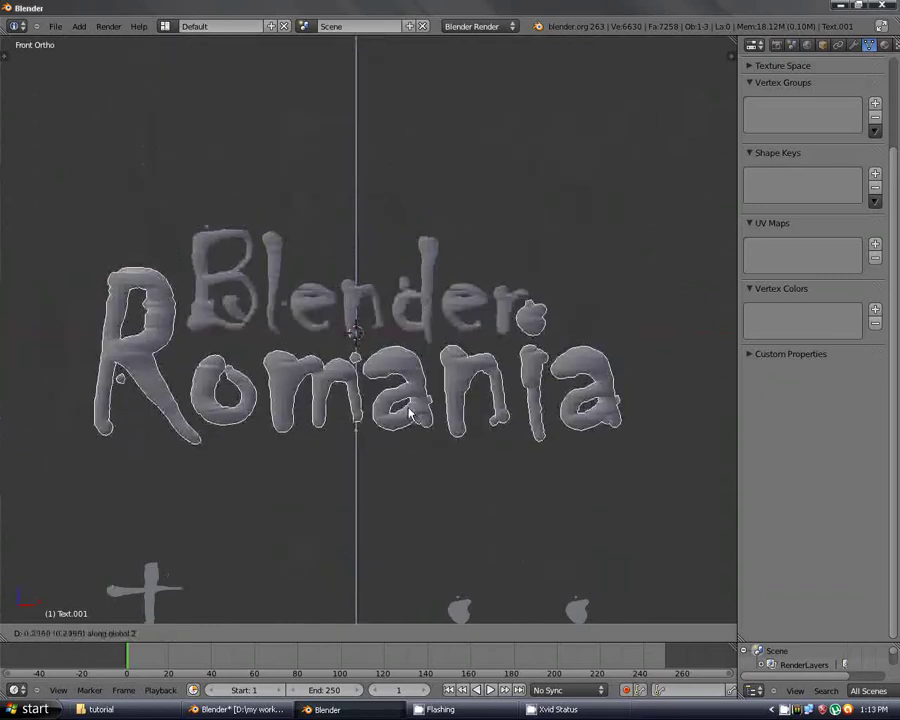
{"action": "left_click", "coordinate": [466, 351]}
{"action": "right_click", "coordinate": [487, 325]}
{"action": "key", "text": "r"}
{"action": "left_click", "coordinate": [580, 390]}
{"action": "key", "text": "g"}
{"action": "left_click", "coordinate": [584, 397]}
{"action": "key", "text": "r"}
{"action": "left_click", "coordinate": [606, 401]}
{"action": "key", "text": "g"}
{"action": "left_click", "coordinate": [606, 403]}
Select the Imagini text line, touch up its wording and start a Shift+D duplicate of it.
{"action": "scroll", "scroll_direction": "down", "scroll_amount": 3}
{"action": "right_click", "coordinate": [415, 247]}
{"action": "scroll", "scroll_direction": "up", "scroll_amount": 3}
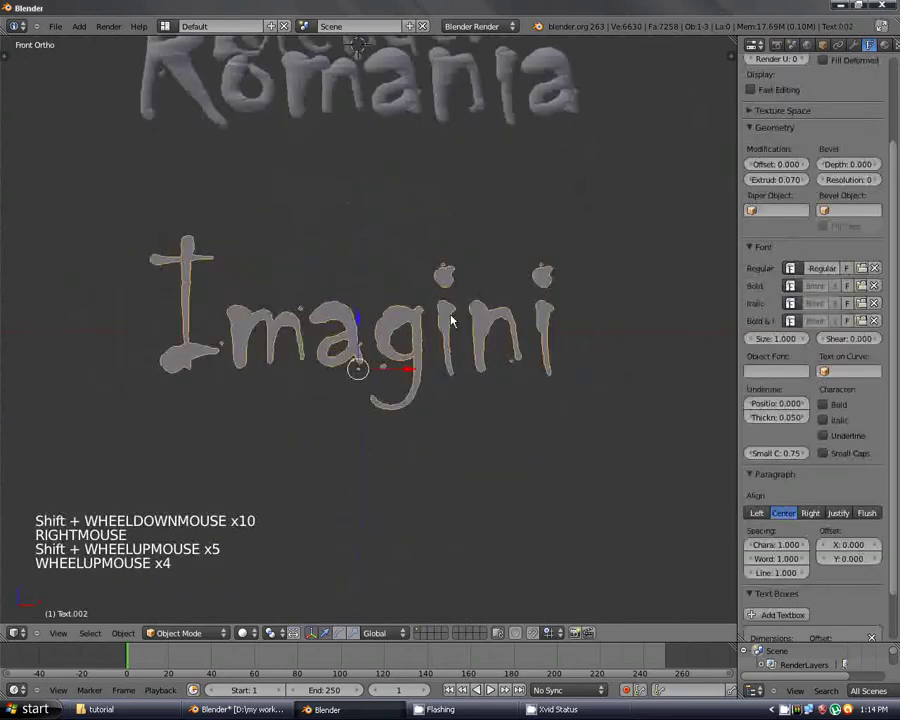
{"action": "right_click", "coordinate": [404, 351]}
{"action": "key", "text": "Tab"}
{"action": "key", "text": "BackSpace"}
{"action": "key", "text": "i"}
{"action": "key", "text": "Tab"}
{"action": "key", "text": "shift+d"}
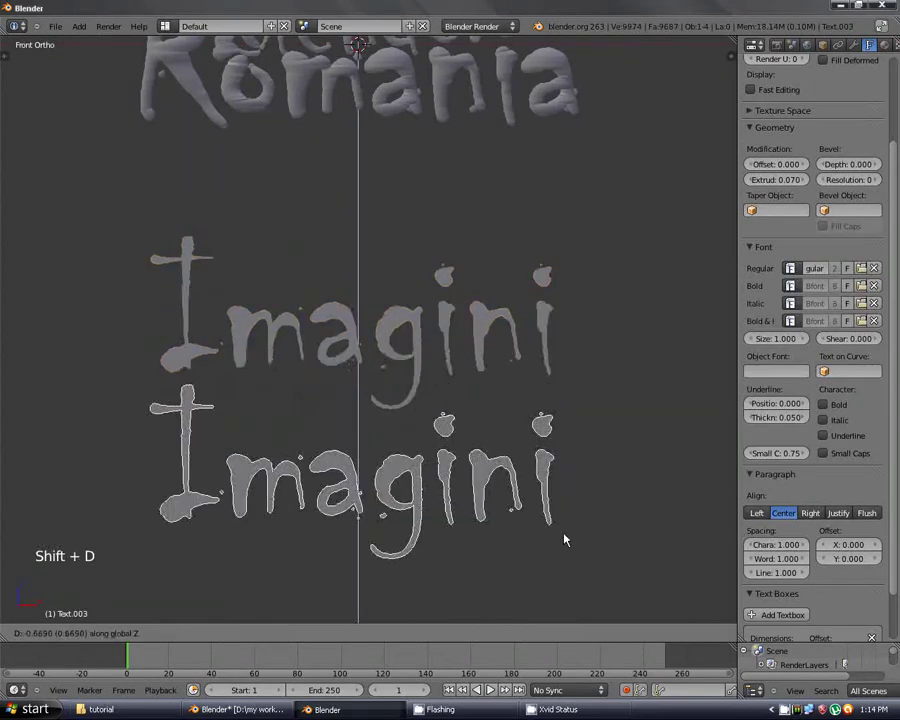
Place the copy below Imagini and rewrite its wording as 'Texturi'.
{"action": "left_click", "coordinate": [571, 559]}
{"action": "scroll", "scroll_direction": "down", "scroll_amount": 3}
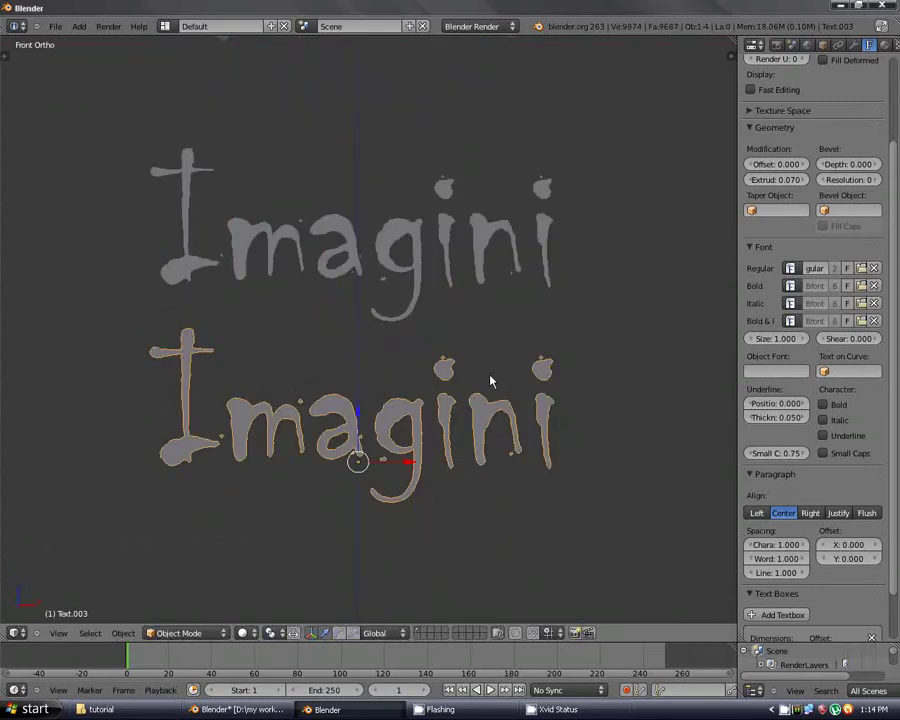
{"action": "key", "text": "Tab"}
{"action": "key", "text": "BackSpace"}
{"action": "key", "text": "BackSpace"}
{"action": "key", "text": "BackSpace"}
{"action": "key", "text": "BackSpace"}
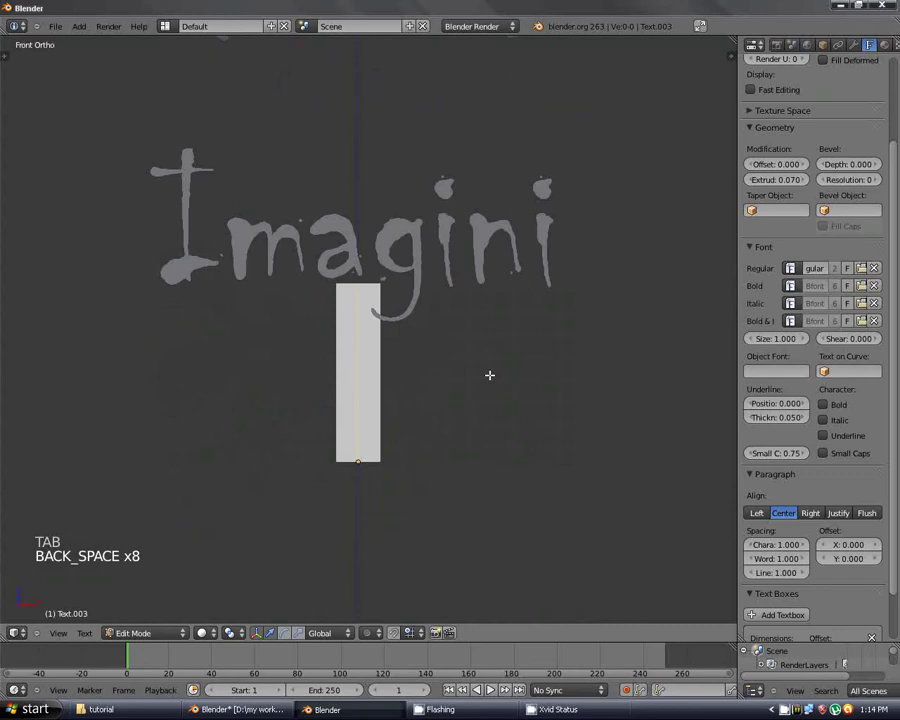
{"action": "key", "text": "shift+t"}
{"action": "key", "text": "e"}
{"action": "key", "text": "x"}
{"action": "key", "text": "t"}
{"action": "key", "text": "u"}
{"action": "key", "text": "r"}
{"action": "key", "text": "i"}
{"action": "key", "text": "Tab"}
{"action": "scroll", "scroll_direction": "down", "scroll_amount": 3}
Duplicate Texturi, place it below and rewrite the new copy as 'Video'.
{"action": "key", "text": "shift+d"}
{"action": "key", "text": "Tab"}
{"action": "left_click", "coordinate": [452, 445]}
{"action": "key", "text": "BackSpace"}
{"action": "key", "text": "BackSpace"}
{"action": "key", "text": "BackSpace"}
{"action": "key", "text": "BackSpace"}
{"action": "key", "text": "BackSpace"}
{"action": "key", "text": "shift+v"}
{"action": "key", "text": "i"}
{"action": "key", "text": "d"}
{"action": "key", "text": "o"}
{"action": "key", "text": "Tab"}
{"action": "key", "text": "Tab"}
{"action": "key", "text": "BackSpace"}
{"action": "key", "text": "e"}
{"action": "key", "text": "o"}
{"action": "key", "text": "Tab"}
{"action": "scroll", "scroll_direction": "down", "scroll_amount": 3}
{"action": "scroll", "scroll_direction": "down", "scroll_amount": 3}
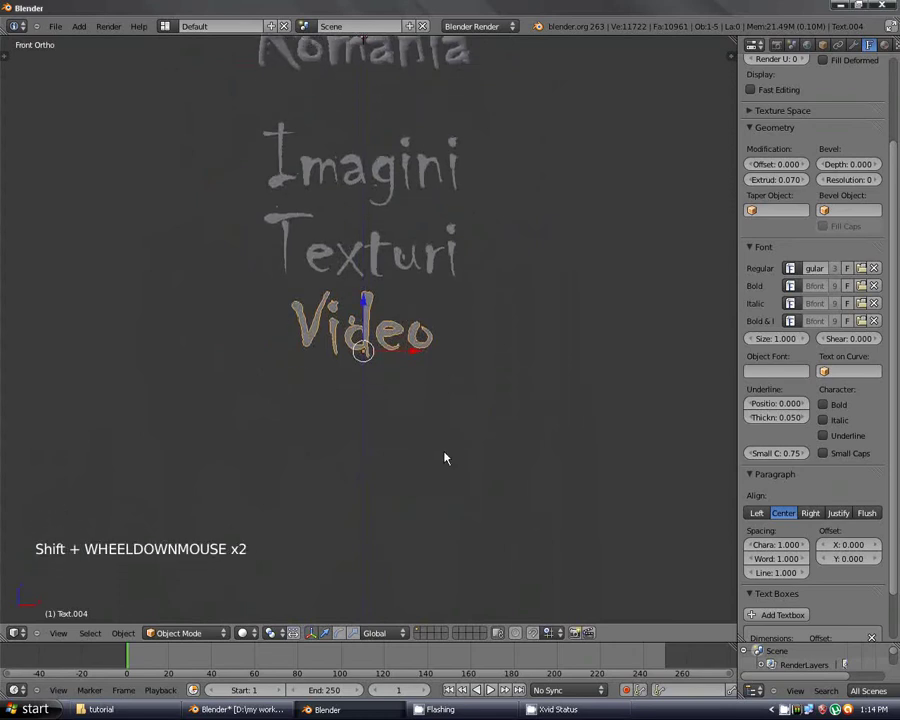
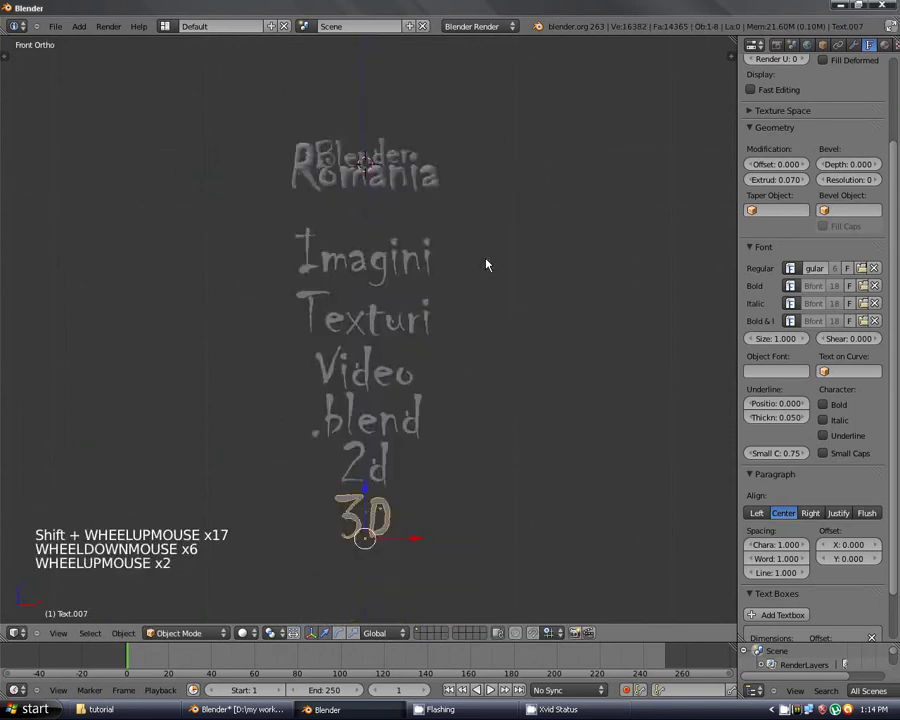
Select the Imagini text line ready for conversion.
{"action": "right_click", "coordinate": [431, 255]}
Convert Imagini into a mesh with Alt+C, stepping through the stacked text lines.
{"action": "key", "text": "alt+c"}
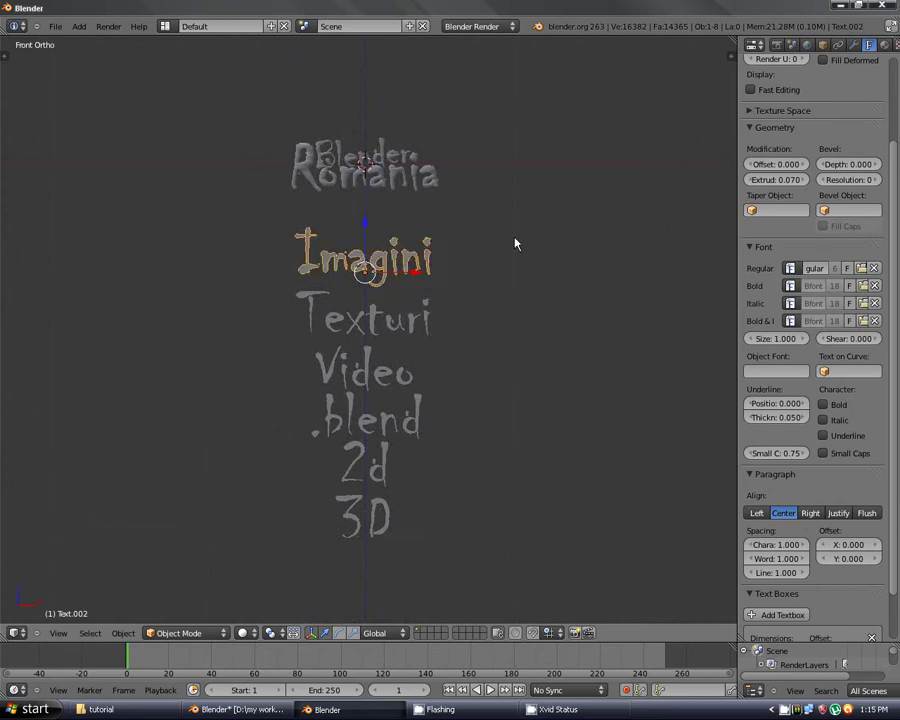
{"action": "key", "text": "alt+c"}
{"action": "right_click", "coordinate": [356, 345]}
{"action": "right_click", "coordinate": [377, 323]}
{"action": "key", "text": "alt+c"}
{"action": "right_click", "coordinate": [376, 372]}
{"action": "key", "text": "alt+c"}
{"action": "right_click", "coordinate": [383, 424]}
{"action": "right_click", "coordinate": [383, 424]}
{"action": "key", "text": "alt+c"}
{"action": "right_click", "coordinate": [383, 460]}
{"action": "right_click", "coordinate": [383, 460]}
{"action": "key", "text": "alt+c"}
{"action": "right_click", "coordinate": [368, 517]}
{"action": "key", "text": "alt+c"}
{"action": "right_click", "coordinate": [394, 273]}
Enter Edit Mode on the Imagini mesh and bring up Specials for Remove Doubles.
{"action": "key", "text": "Tab"}
{"action": "key", "text": "w"}
{"action": "key", "text": "w"}
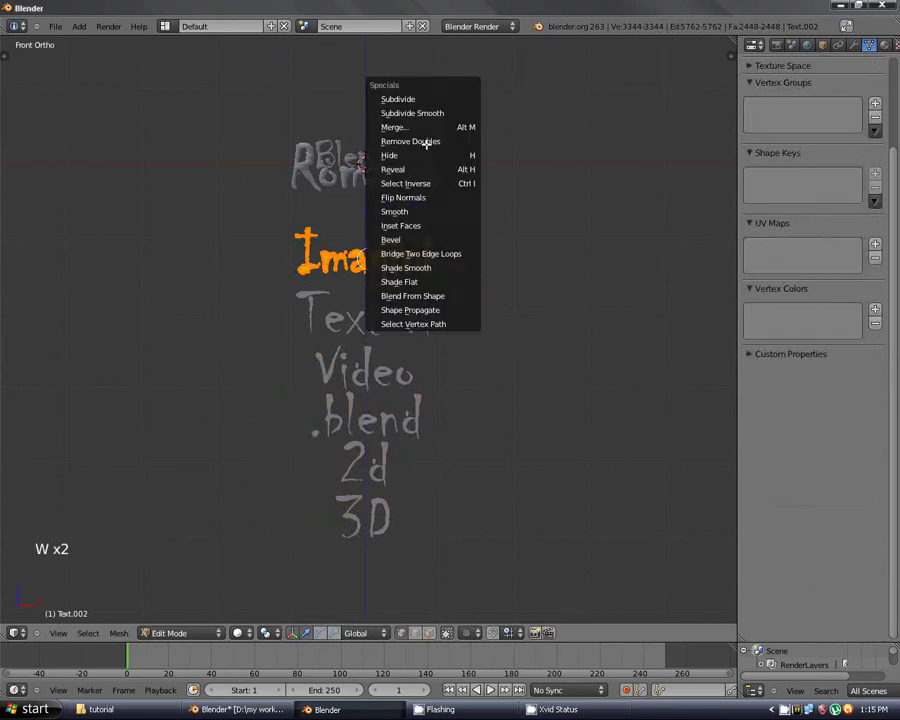
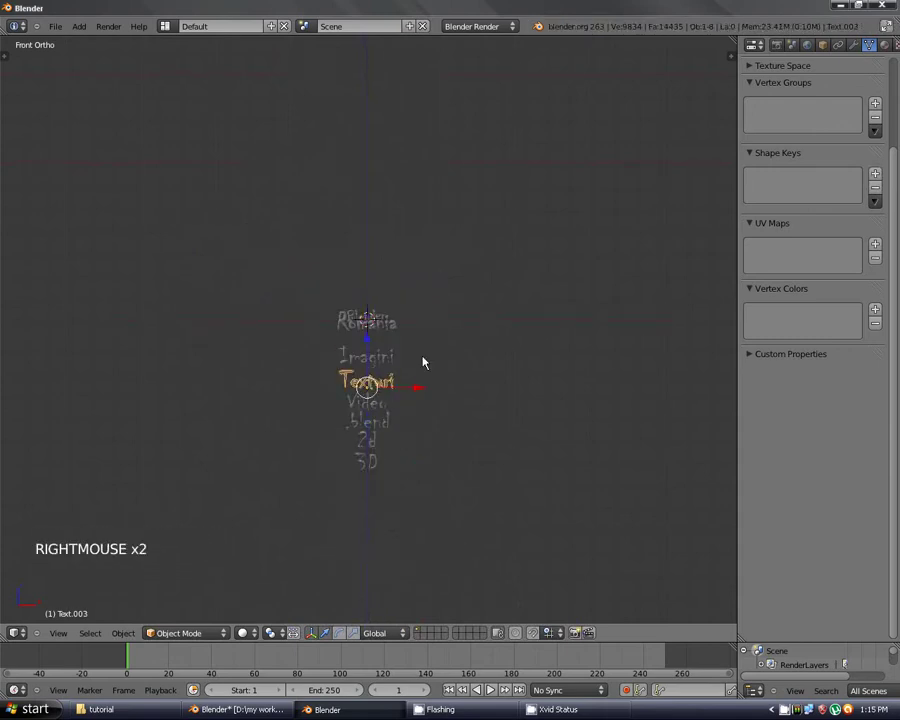
Select the lower text lines and inspect their depth against the title from the side view.
{"action": "right_click", "coordinate": [383, 363]}
{"action": "right_click", "coordinate": [384, 387]}
{"action": "right_click", "coordinate": [384, 408]}
{"action": "right_click", "coordinate": [384, 424]}
{"action": "right_click", "coordinate": [375, 445]}
{"action": "key", "text": "b"}
{"action": "right_click", "coordinate": [455, 338]}
{"action": "key", "text": "KP_3"}
{"action": "scroll", "scroll_direction": "up", "scroll_amount": 3}
{"action": "scroll", "scroll_direction": "up", "scroll_amount": 3}
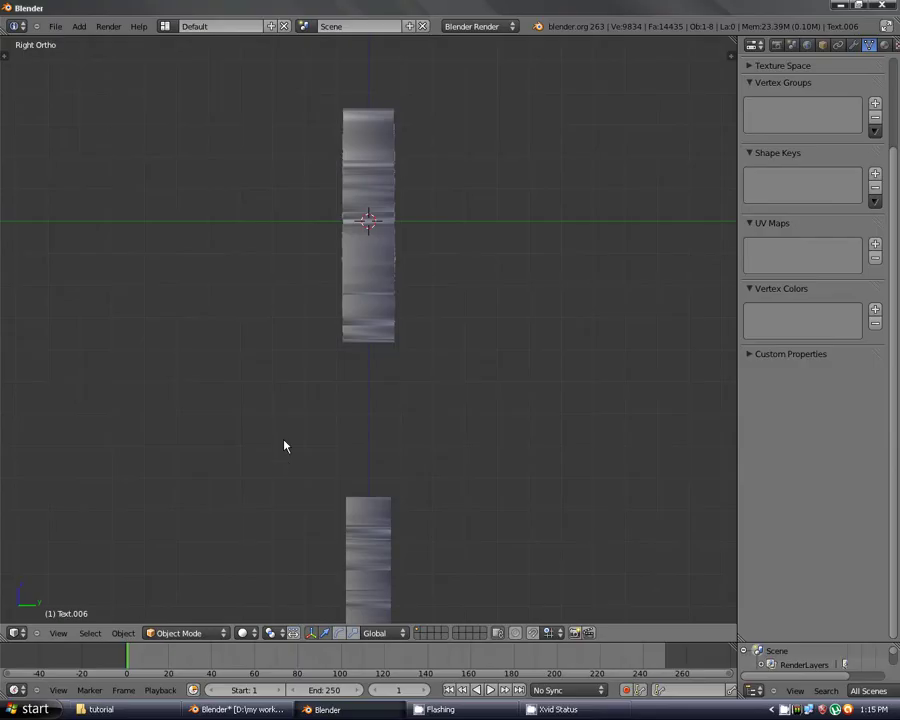
{"action": "scroll", "scroll_direction": "down", "scroll_amount": 3}
{"action": "key", "text": "KP_1"}
{"action": "scroll", "scroll_direction": "up", "scroll_amount": 3}
In Right Ortho, move the Imagini, Texturi and Video lines slightly along Y, offset from the title.
{"action": "right_click", "coordinate": [417, 240]}
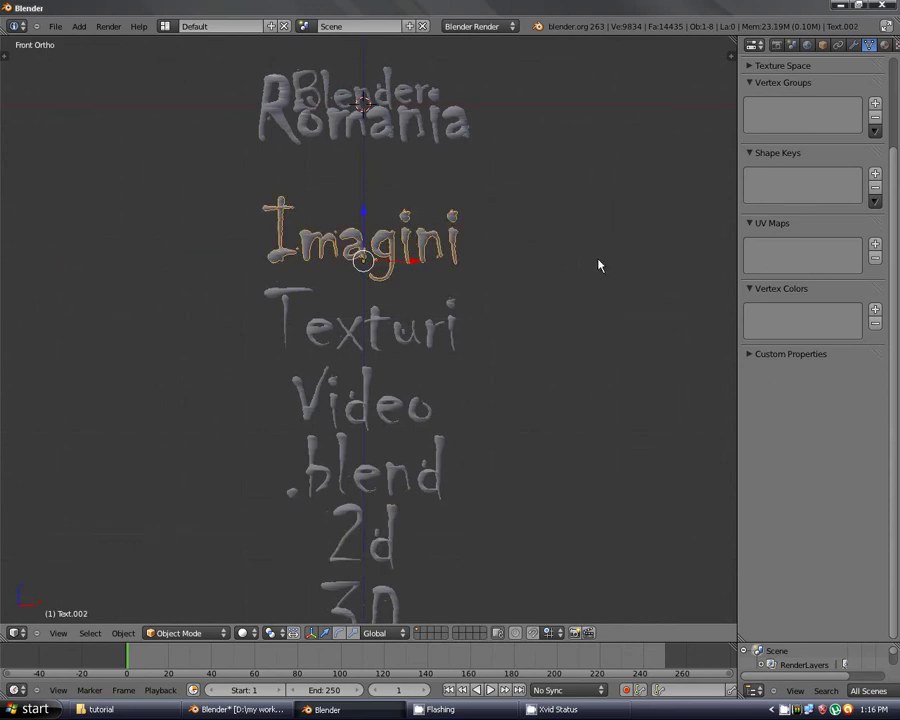
{"action": "right_click", "coordinate": [449, 334]}
{"action": "right_click", "coordinate": [411, 409]}
{"action": "scroll", "scroll_direction": "down", "scroll_amount": 3}
{"action": "key", "text": "b"}
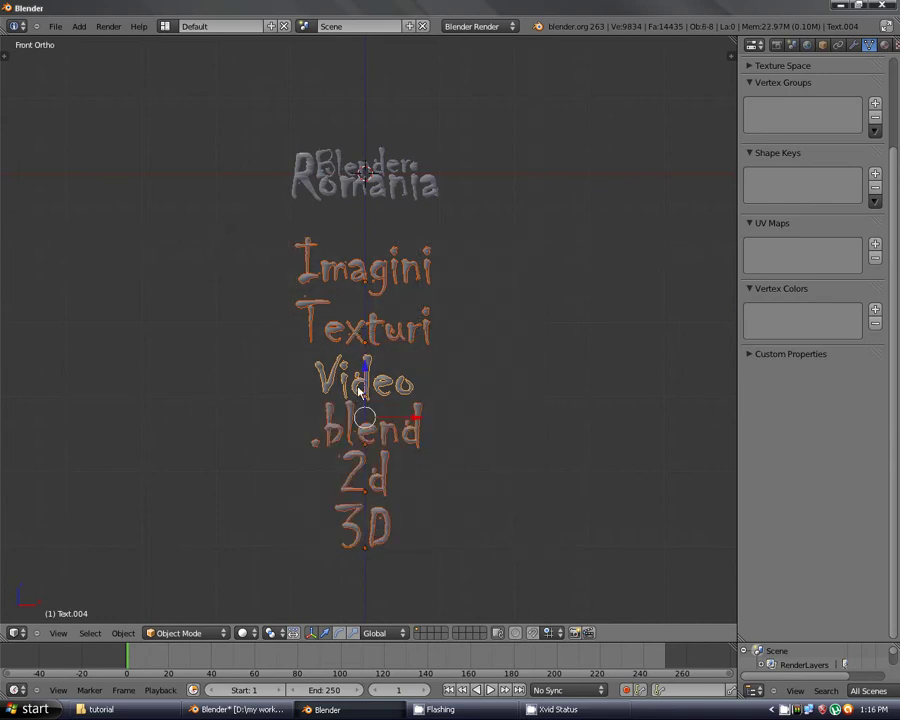
{"action": "scroll", "scroll_direction": "up", "scroll_amount": 3}
{"action": "scroll", "scroll_direction": "down", "scroll_amount": 3}
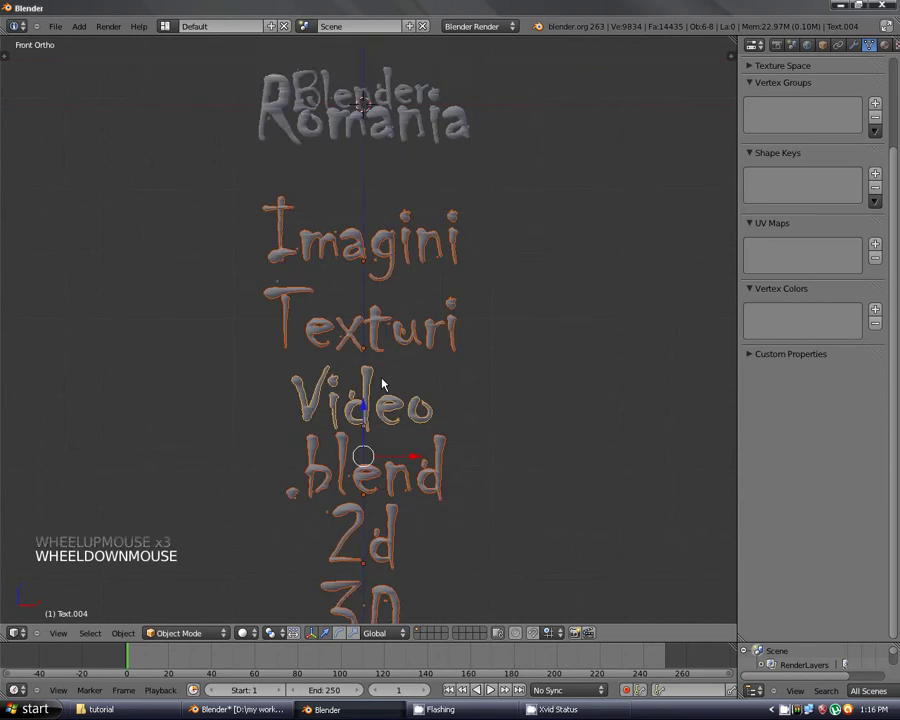
{"action": "key", "text": "KP_3"}
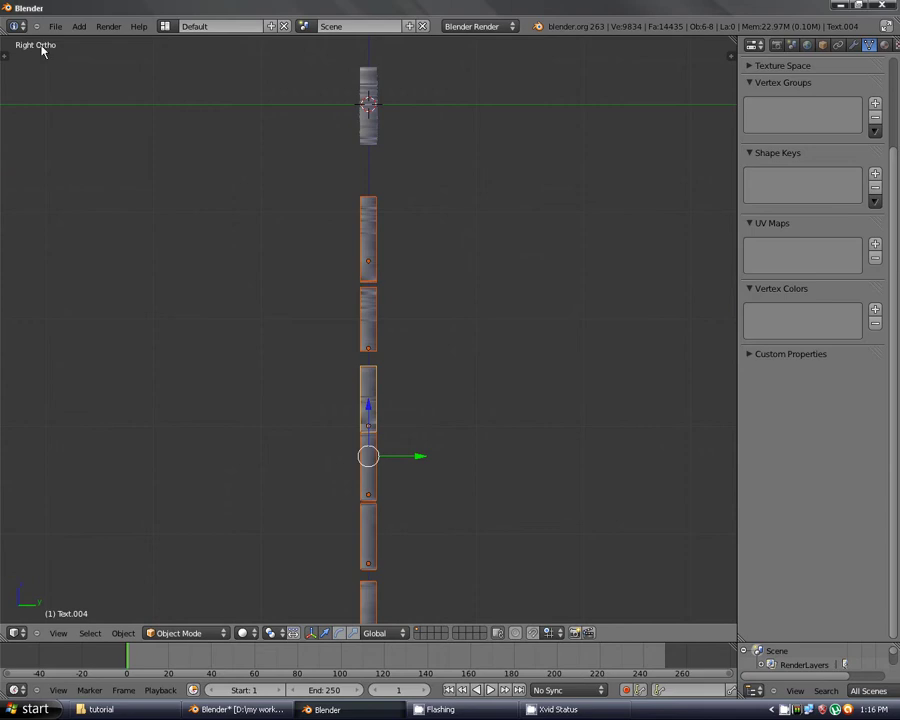
{"action": "key", "text": "KP_3"}
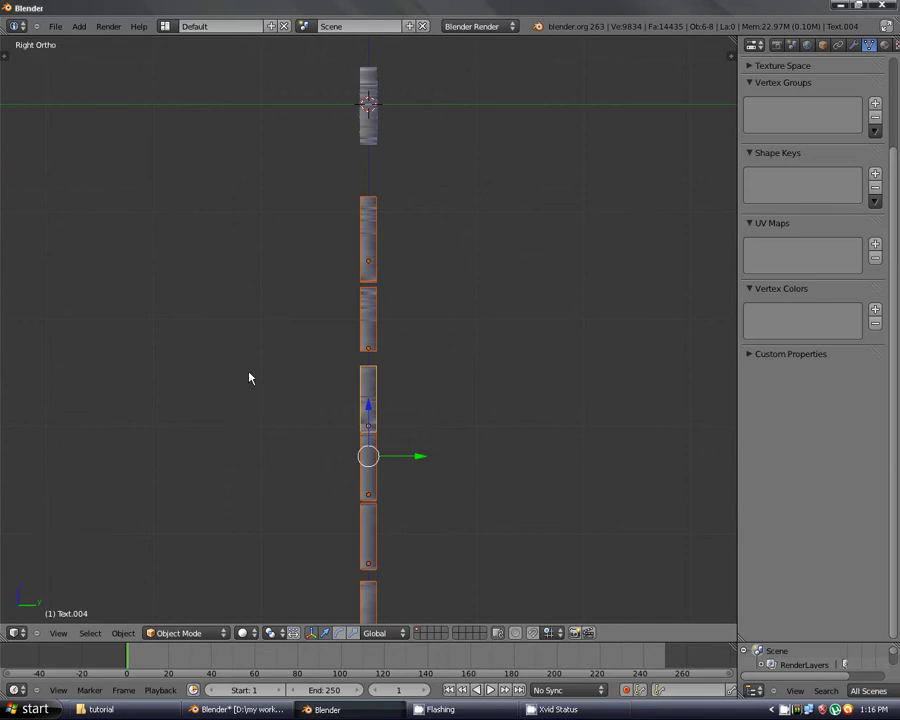
{"action": "key", "text": "KP_3"}
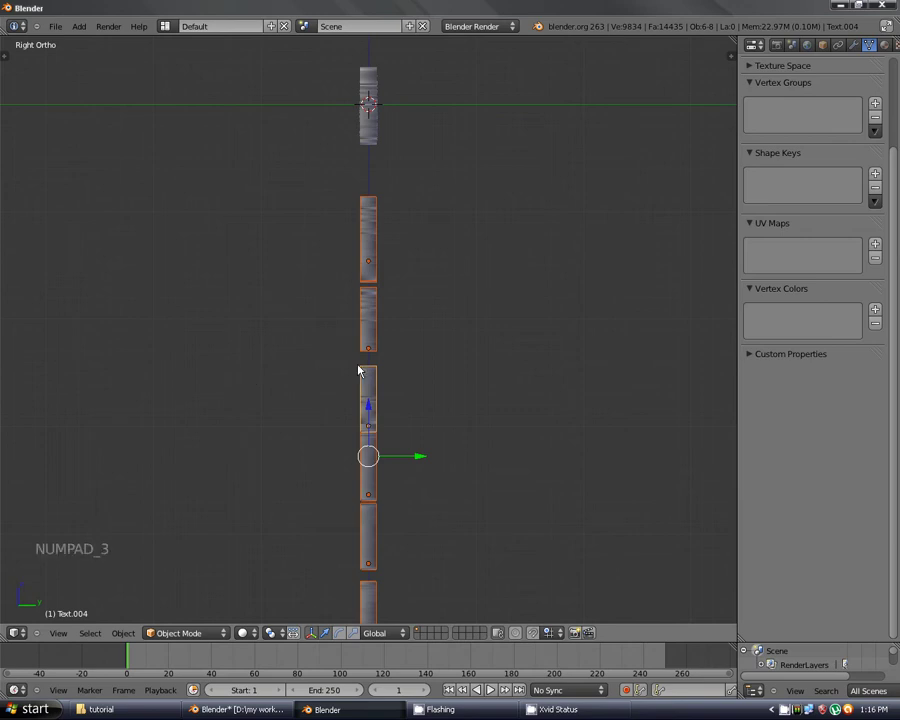
{"action": "key", "text": "g"}
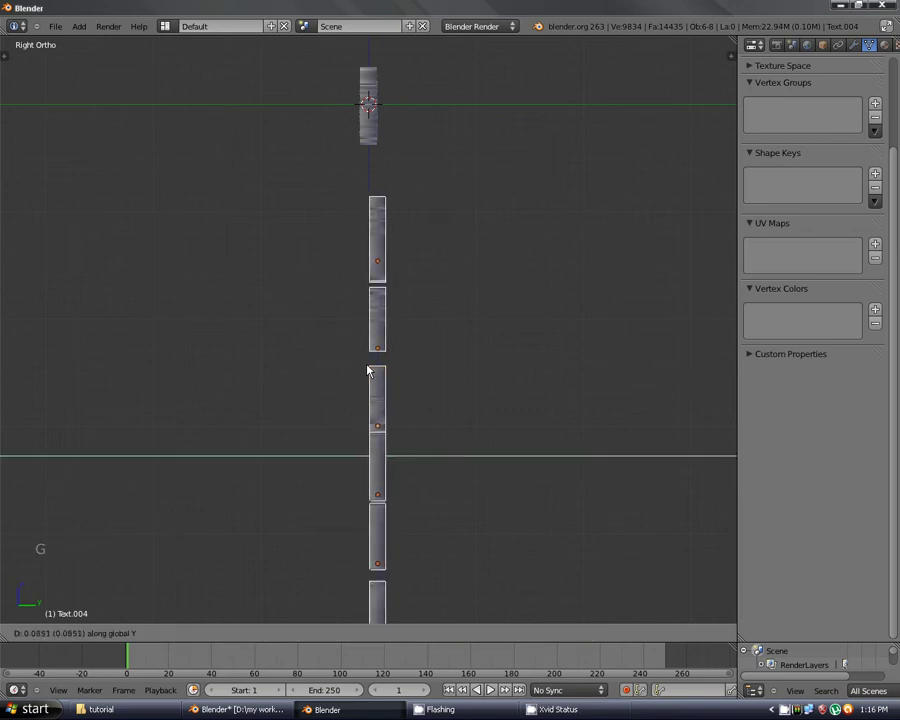
{"action": "left_click", "coordinate": [501, 354]}
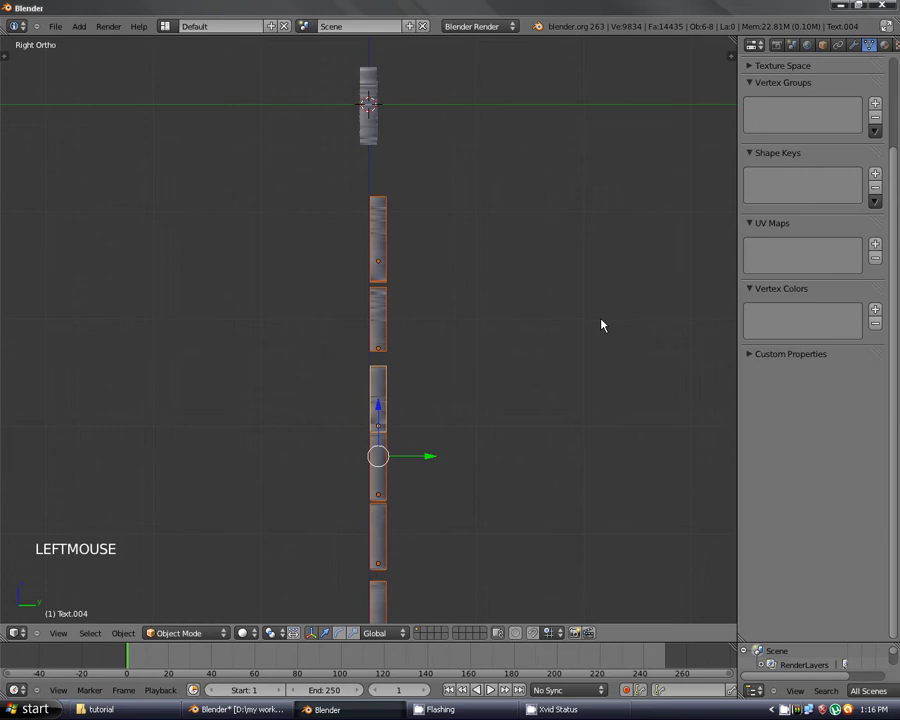
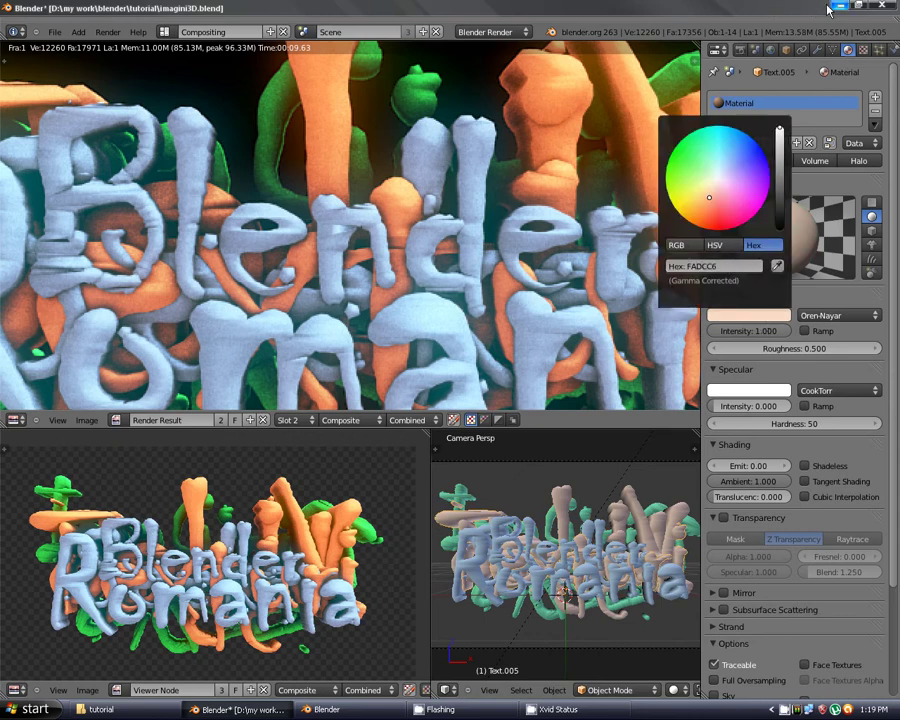
Confirm the pale peach diffuse colour for Texturi and compare it with the render.
{"action": "left_click", "coordinate": [779, 319]}
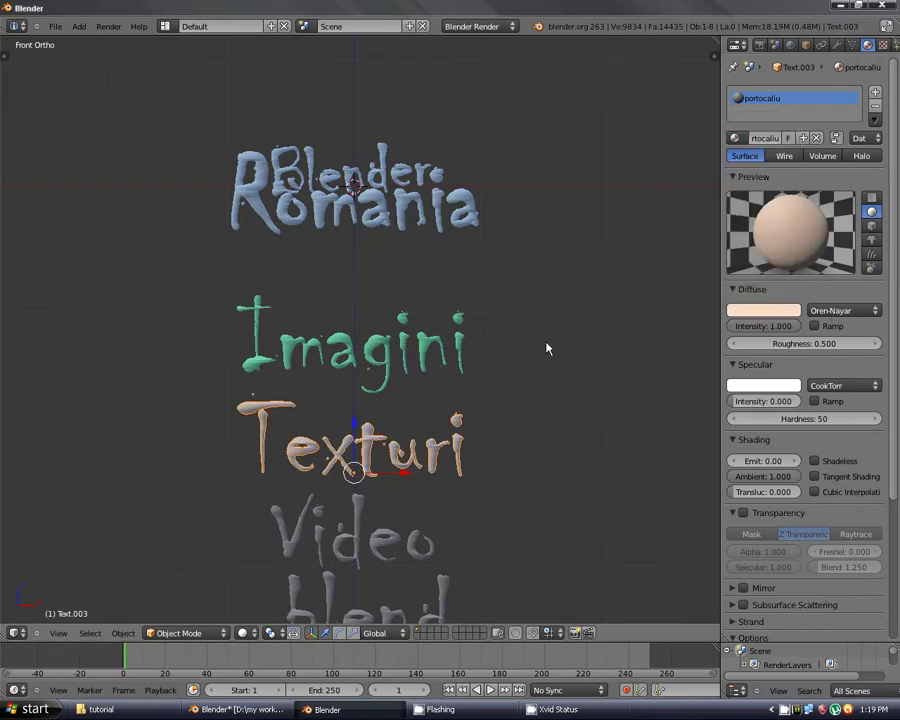
{"action": "scroll", "scroll_direction": "down", "scroll_amount": 3}
{"action": "scroll", "scroll_direction": "down", "scroll_amount": 3}
{"action": "scroll", "scroll_direction": "up", "scroll_amount": 3}
Pick through the stacked text objects in the scene to check their materials.
{"action": "right_click", "coordinate": [403, 120]}
{"action": "right_click", "coordinate": [414, 96]}
{"action": "right_click", "coordinate": [412, 113]}
{"action": "right_click", "coordinate": [407, 127]}
{"action": "right_click", "coordinate": [405, 123]}
{"action": "right_click", "coordinate": [405, 127]}
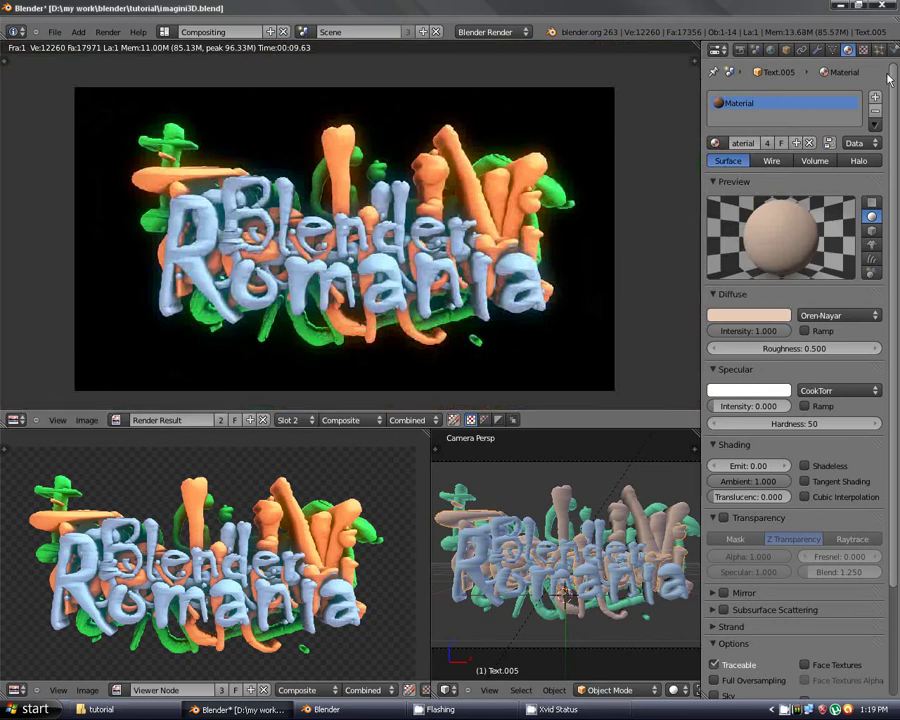
Select the Video text without a material and list the albastru, portocaliu and verde materials.
{"action": "scroll", "scroll_direction": "down", "scroll_amount": 3}
{"action": "right_click", "coordinate": [316, 372]}
{"action": "scroll", "scroll_direction": "up", "scroll_amount": 3}
{"action": "right_click", "coordinate": [484, 380]}
{"action": "left_click", "coordinate": [746, 140]}
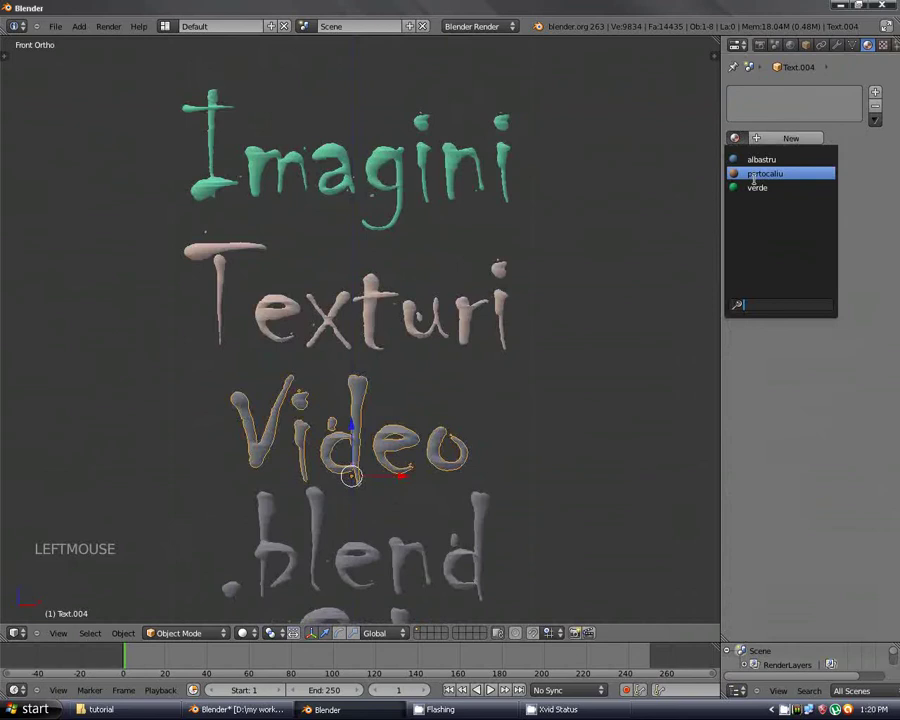
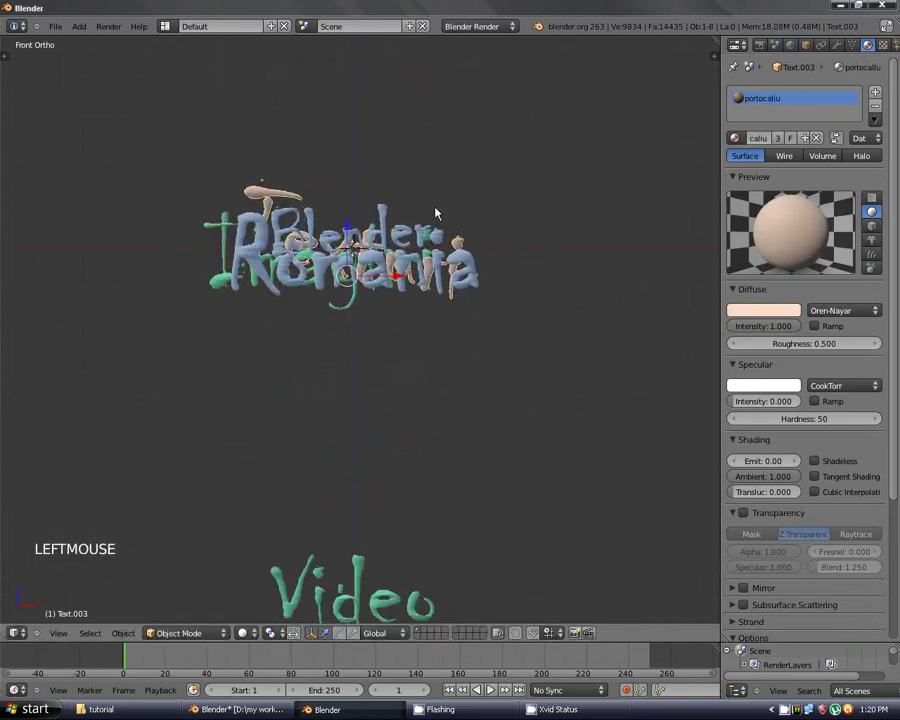
Rotate and move the selected text objects onto the Blender Romania logo pile.
{"action": "key", "text": "g"}
{"action": "left_click", "coordinate": [435, 221]}
{"action": "right_click", "coordinate": [356, 593]}
{"action": "right_click", "coordinate": [384, 414]}
{"action": "left_click", "coordinate": [414, 324]}
{"action": "key", "text": "r"}
{"action": "left_click", "coordinate": [427, 330]}
{"action": "key", "text": "g"}
{"action": "left_click", "coordinate": [442, 324]}
{"action": "key", "text": "g"}
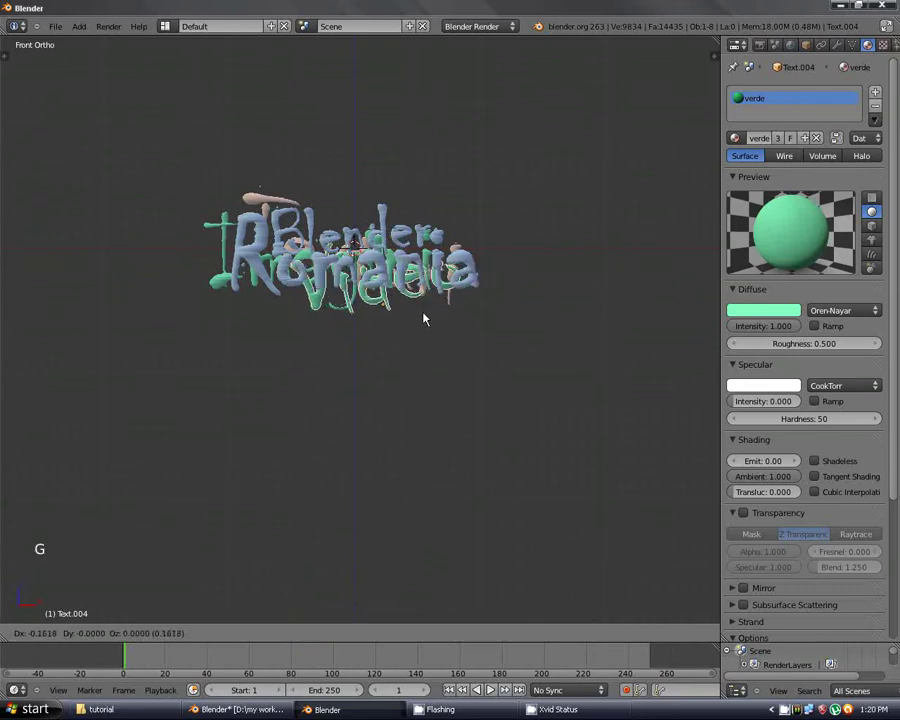
{"action": "left_click", "coordinate": [436, 319]}
Move the three lower text lines up onto the logo pile.
{"action": "scroll", "scroll_direction": "down", "scroll_amount": 3}
{"action": "right_click", "coordinate": [403, 465]}
{"action": "right_click", "coordinate": [381, 498]}
{"action": "right_click", "coordinate": [371, 532]}
{"action": "key", "text": "g"}
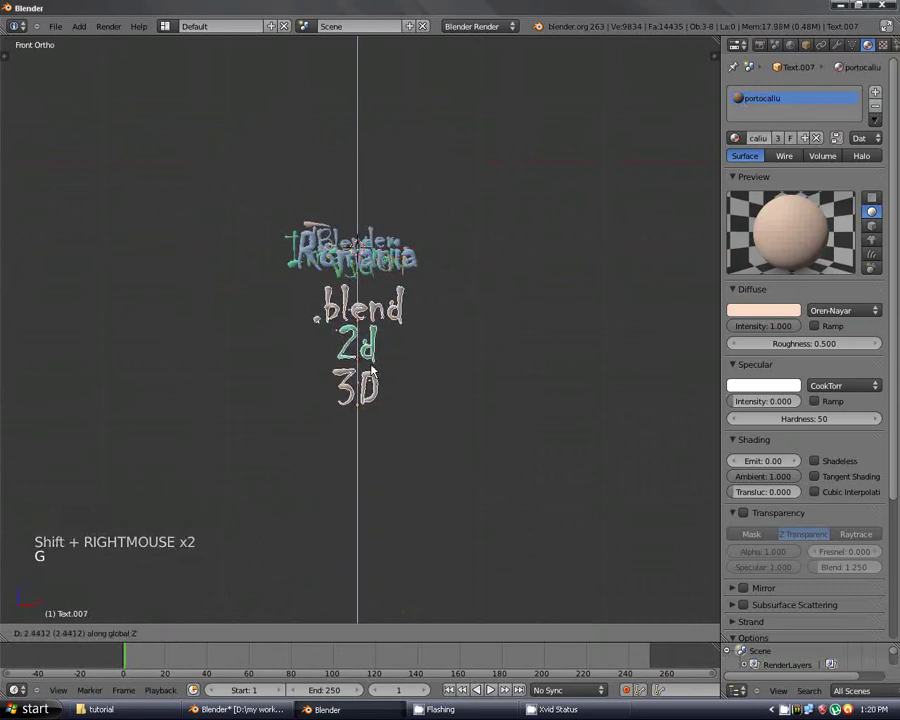
{"action": "left_click", "coordinate": [373, 363]}
{"action": "scroll", "scroll_direction": "up", "scroll_amount": 3}
{"action": "scroll", "scroll_direction": "up", "scroll_amount": 3}
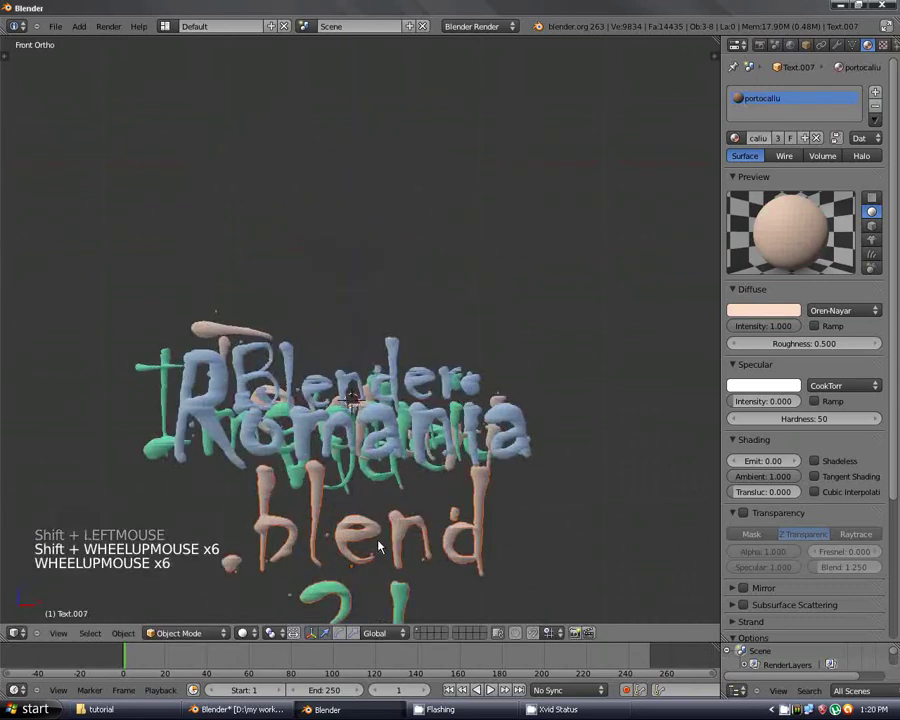
Move the .blend text onto the logo pile.
{"action": "right_click", "coordinate": [387, 548]}
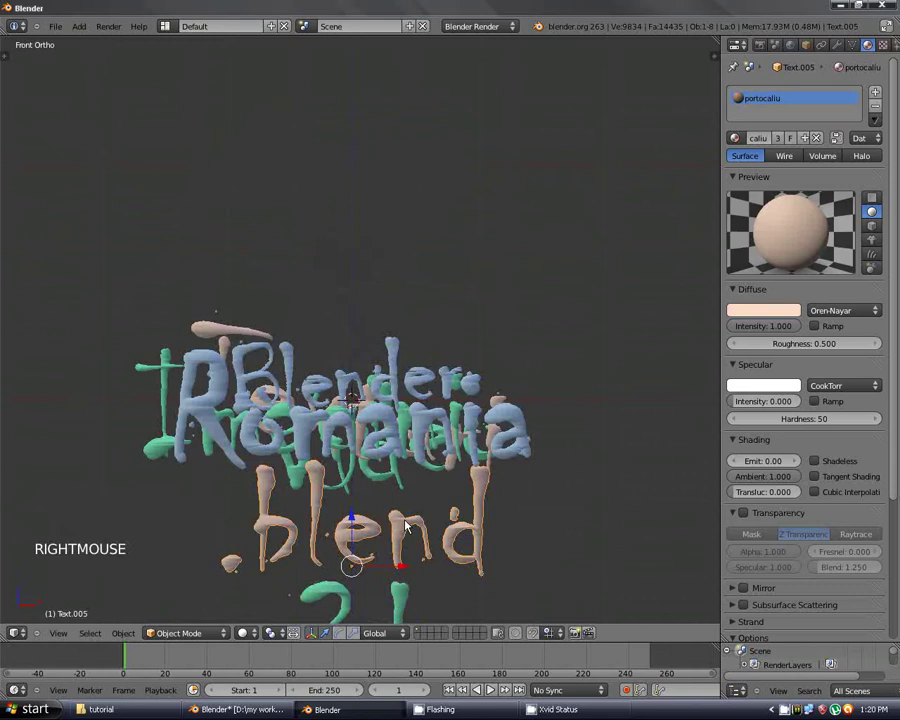
{"action": "scroll", "scroll_direction": "down", "scroll_amount": 3}
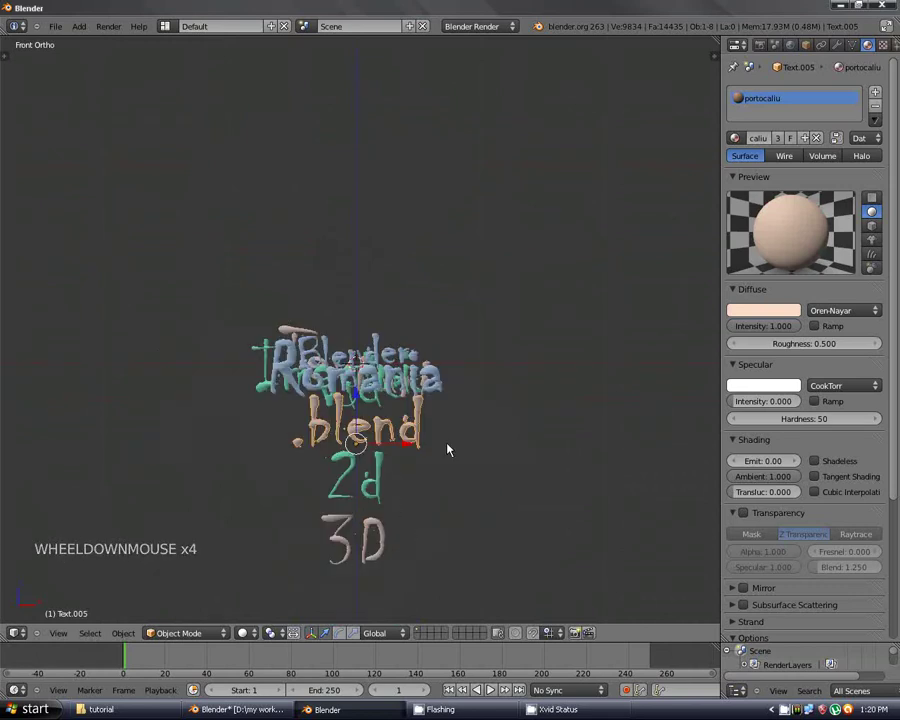
{"action": "scroll", "scroll_direction": "up", "scroll_amount": 3}
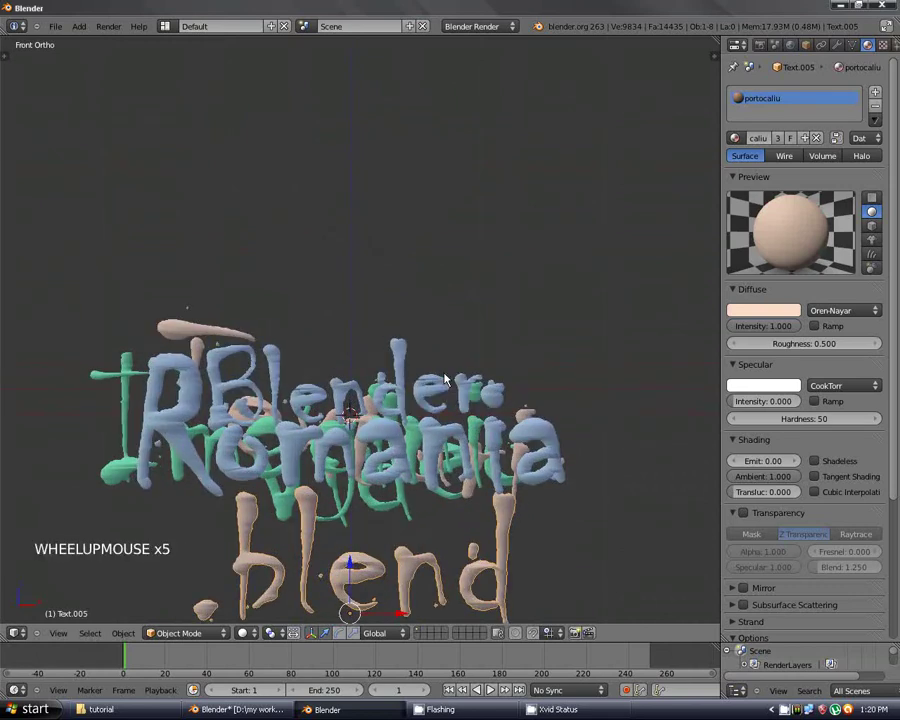
{"action": "key", "text": "g"}
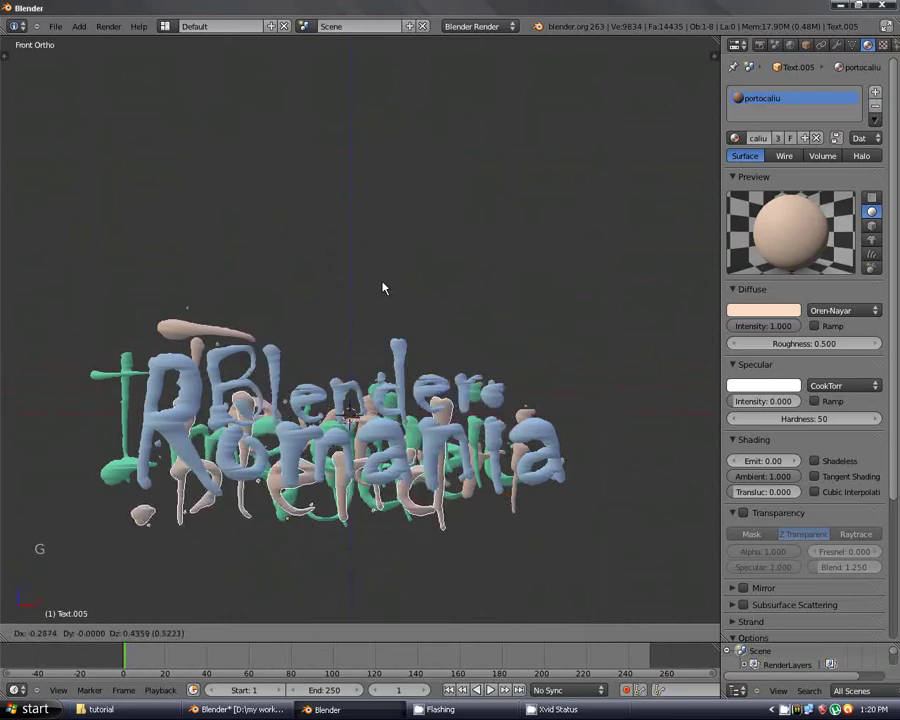
{"action": "left_click", "coordinate": [385, 283]}
Rotate another text piece and drop it onto the pile.
{"action": "scroll", "scroll_direction": "down", "scroll_amount": 3}
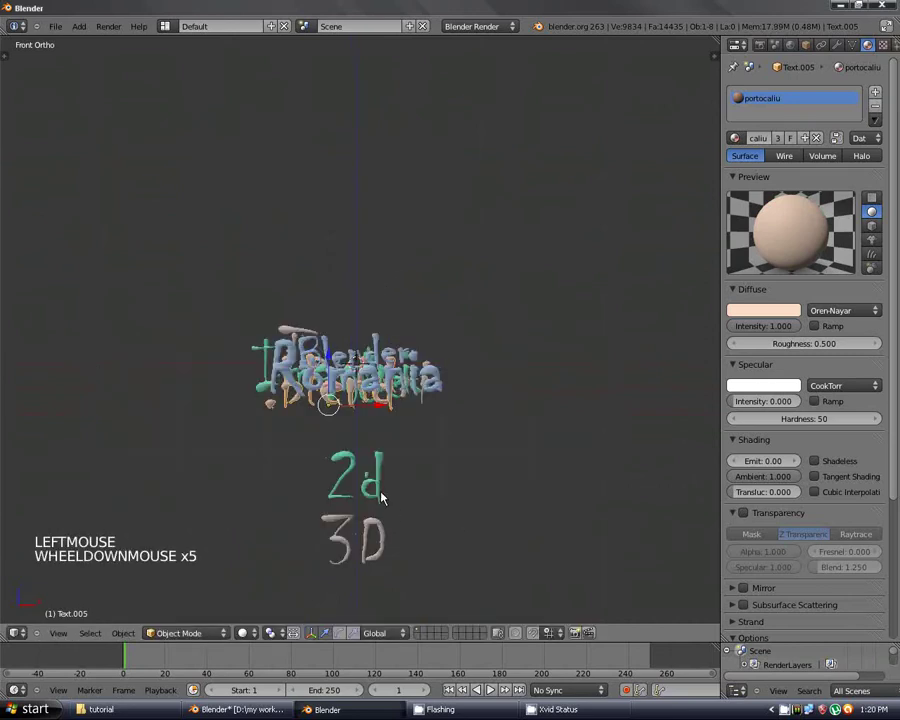
{"action": "right_click", "coordinate": [390, 487]}
{"action": "scroll", "scroll_direction": "up", "scroll_amount": 3}
{"action": "key", "text": "r"}
{"action": "left_click", "coordinate": [467, 390]}
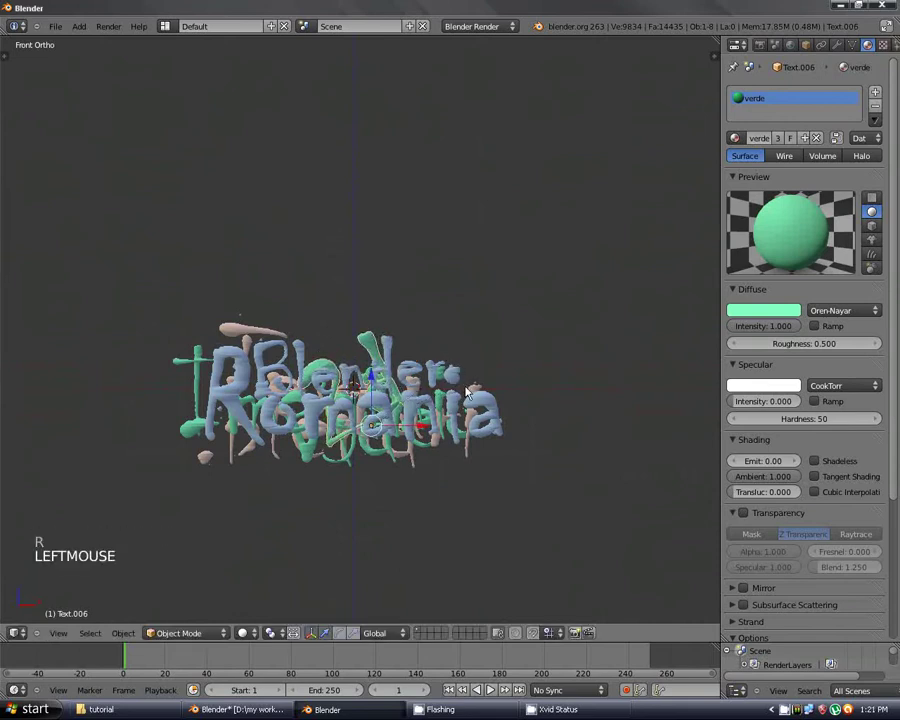
{"action": "key", "text": "g"}
{"action": "left_click", "coordinate": [424, 605]}
Select the Video text out of the overlapping lettering.
{"action": "right_click", "coordinate": [446, 443]}
{"action": "right_click", "coordinate": [447, 432]}
{"action": "right_click", "coordinate": [446, 419]}
{"action": "right_click", "coordinate": [308, 458]}
{"action": "right_click", "coordinate": [313, 452]}
{"action": "key", "text": "g"}
{"action": "right_click", "coordinate": [489, 263]}
Duplicate Video, mirror the green copy with scale X -1 and place it above the stack.
{"action": "key", "text": "shift+d"}
{"action": "left_click", "coordinate": [501, 212]}
{"action": "key", "text": "Tab"}
{"action": "key", "text": "s"}
{"action": "key", "text": "Tab"}
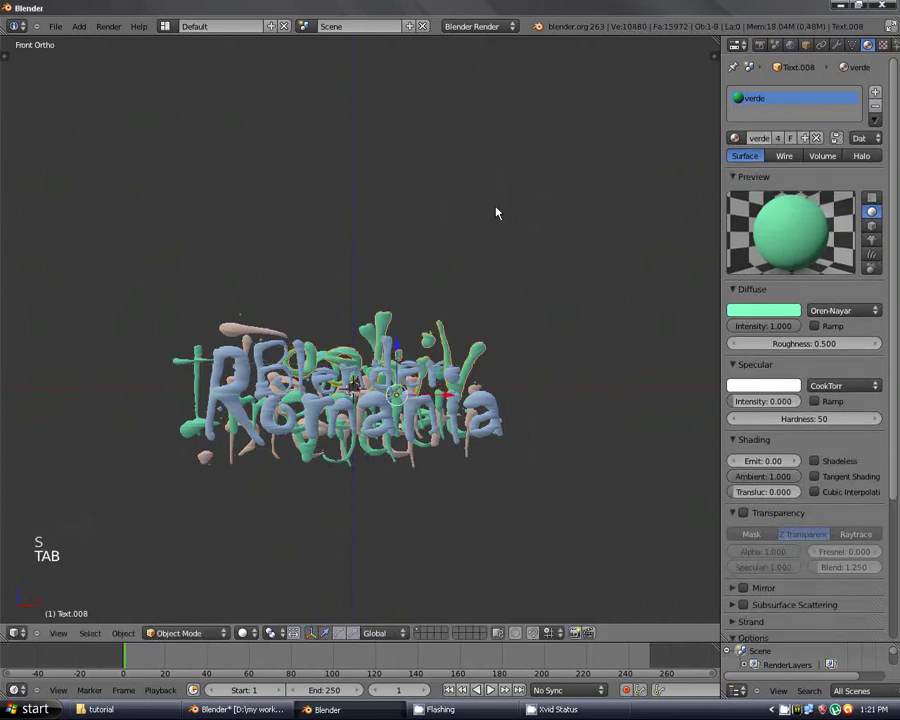
{"action": "key", "text": "g"}
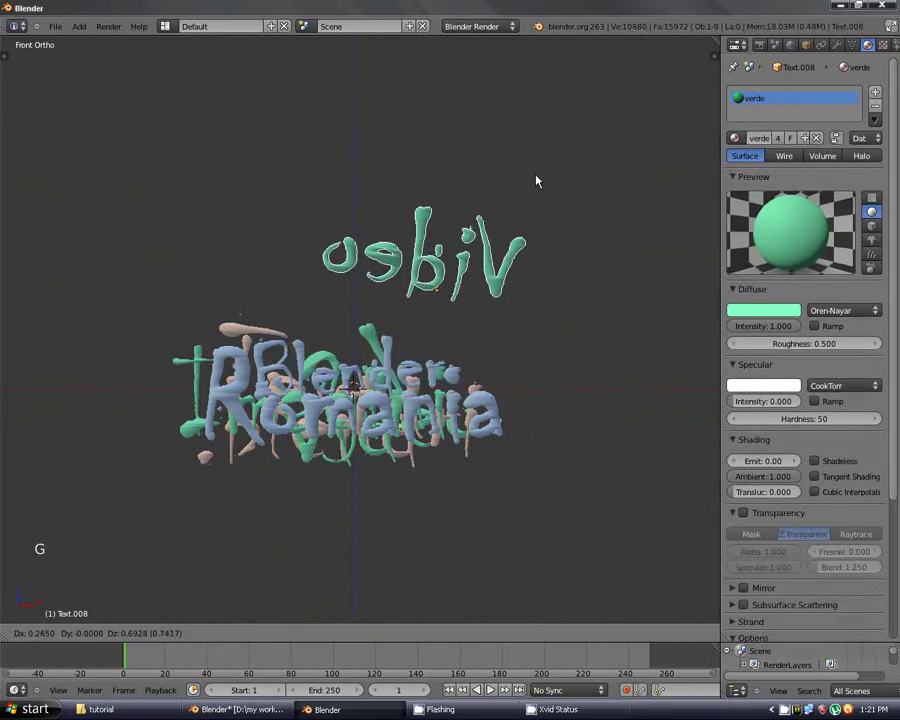
{"action": "left_click", "coordinate": [495, 319]}
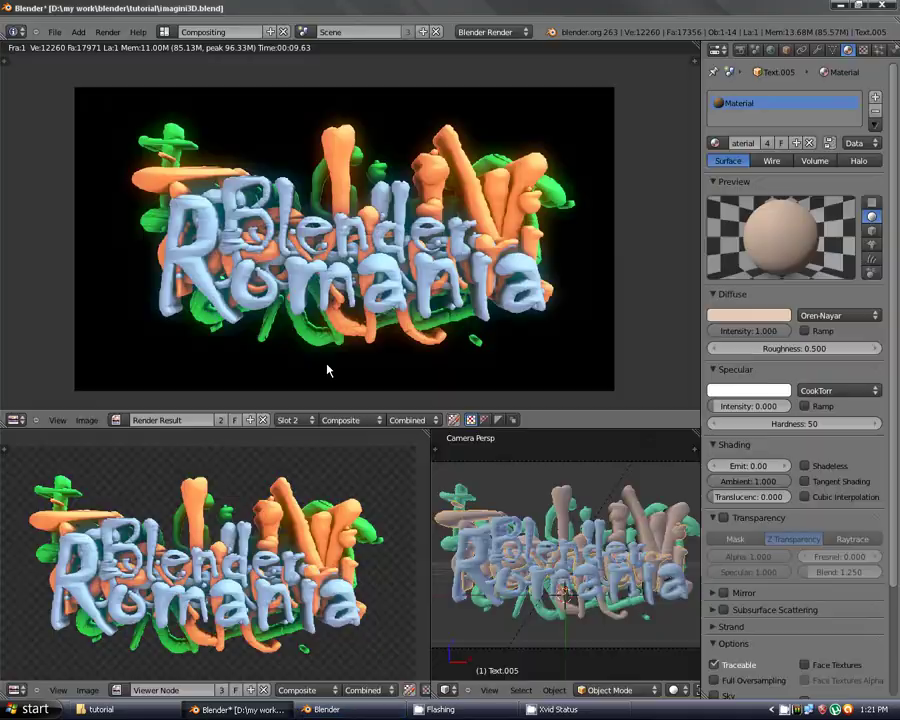
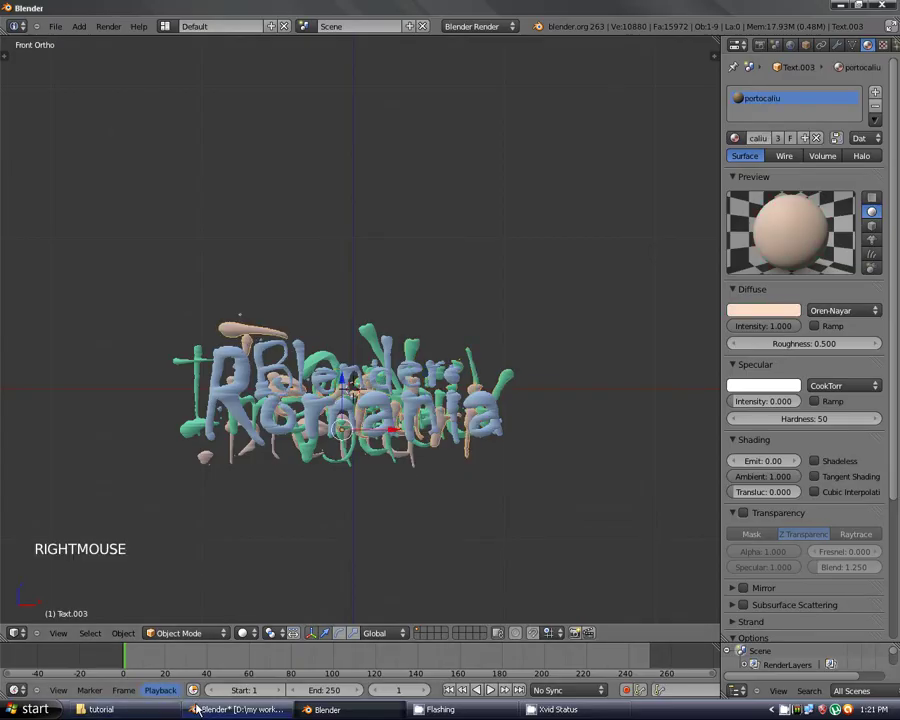
Duplicate a word text as a larger green copy over the pile and check its depth obliquely.
{"action": "right_click", "coordinate": [204, 370]}
{"action": "key", "text": "Tab"}
{"action": "key", "text": "shift+d"}
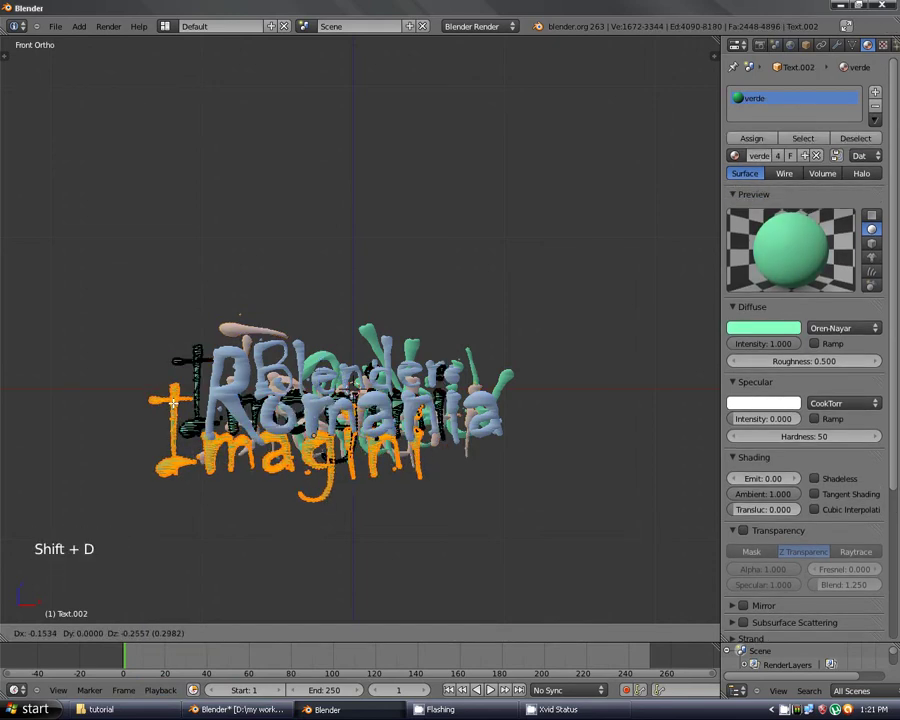
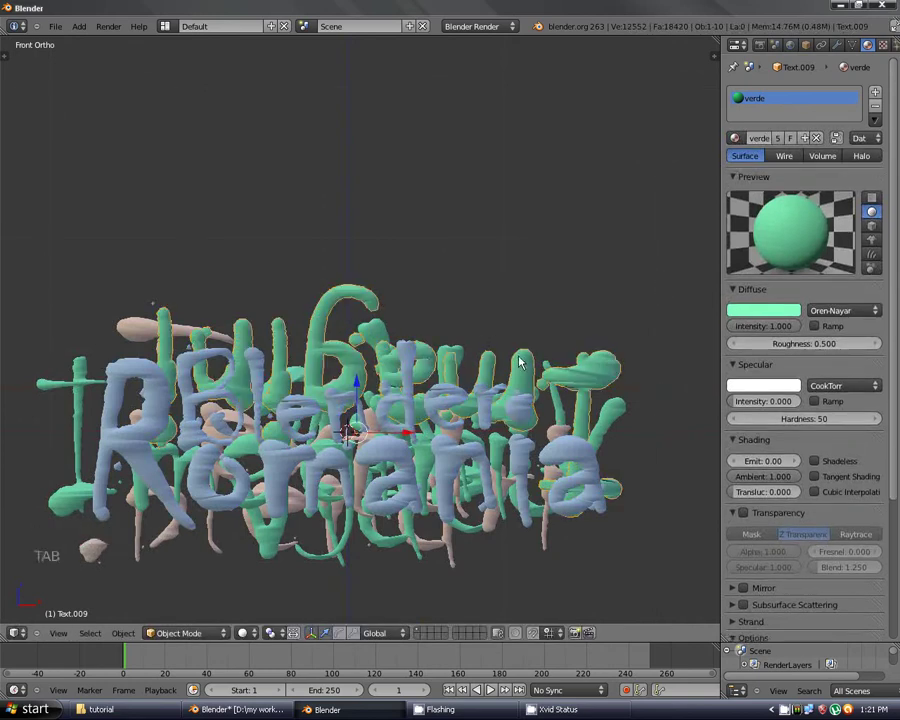
{"action": "middle_click", "coordinate": [543, 442]}
{"action": "right_click", "coordinate": [504, 460]}
{"action": "key", "text": "g"}
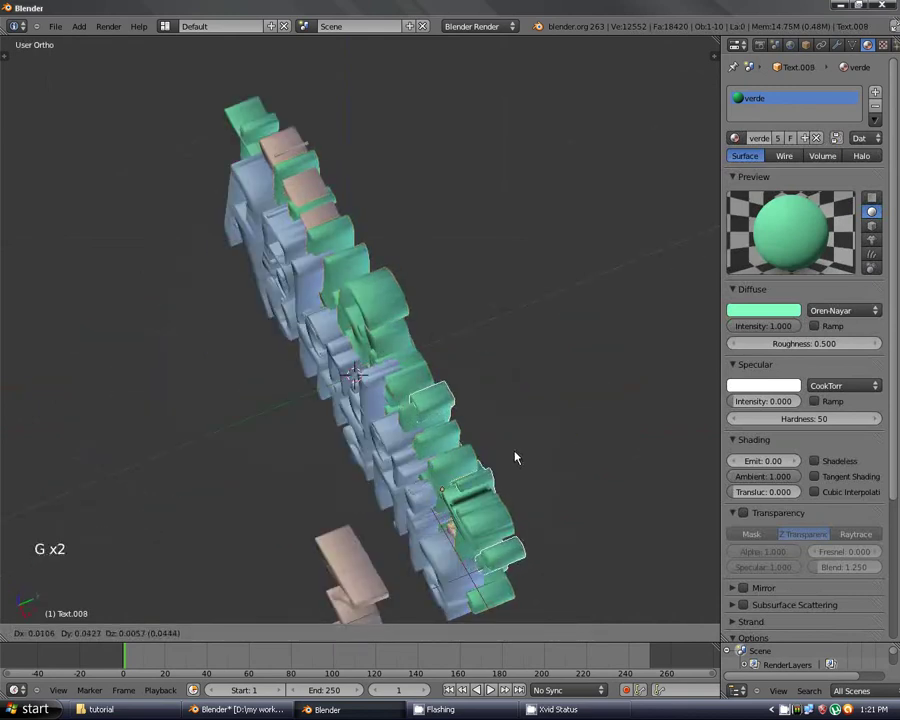
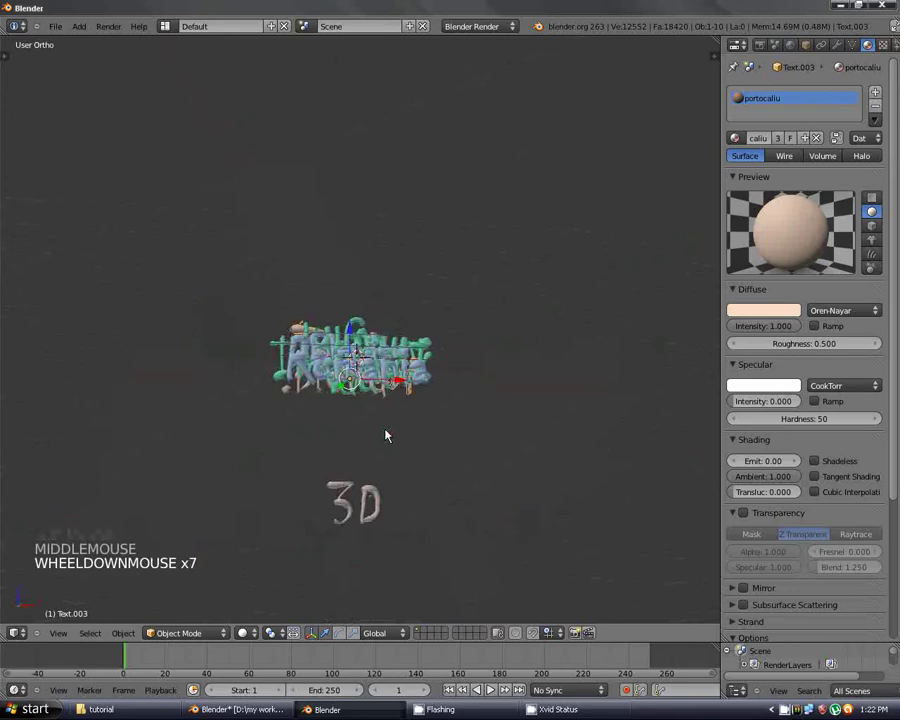
In front view, rotate a large-letter text and place it on the pile.
{"action": "key", "text": "KP_1"}
{"action": "scroll", "scroll_direction": "up", "scroll_amount": 3}
{"action": "right_click", "coordinate": [390, 421]}
{"action": "left_click", "coordinate": [418, 390]}
{"action": "key", "text": "r"}
{"action": "left_click", "coordinate": [533, 404]}
{"action": "key", "text": "g"}
{"action": "left_click", "coordinate": [555, 388]}
Duplicate another large text and give the copy the portocaliu material.
{"action": "right_click", "coordinate": [238, 335]}
{"action": "right_click", "coordinate": [260, 345]}
{"action": "key", "text": "shift+d"}
{"action": "left_click", "coordinate": [291, 279]}
{"action": "key", "text": "Tab"}
{"action": "key", "text": "s"}
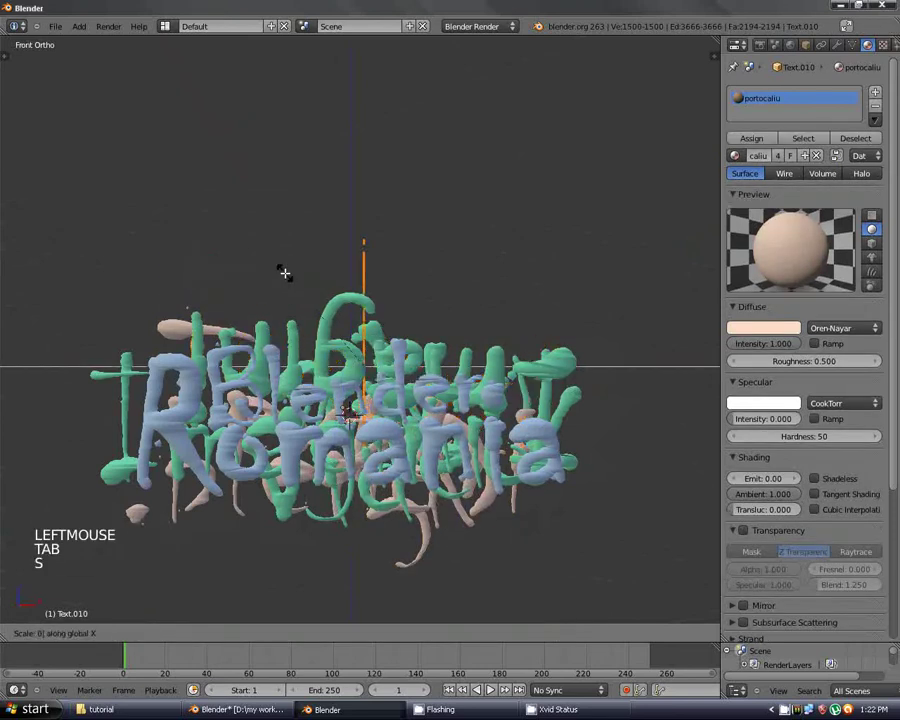
{"action": "key", "text": "Tab"}
Rotate the peach copy into the upper right of the pile among the green strands.
{"action": "key", "text": "r"}
{"action": "left_click", "coordinate": [587, 278]}
{"action": "key", "text": "g"}
{"action": "left_click", "coordinate": [551, 329]}
{"action": "right_click", "coordinate": [566, 379]}
{"action": "right_click", "coordinate": [578, 401]}
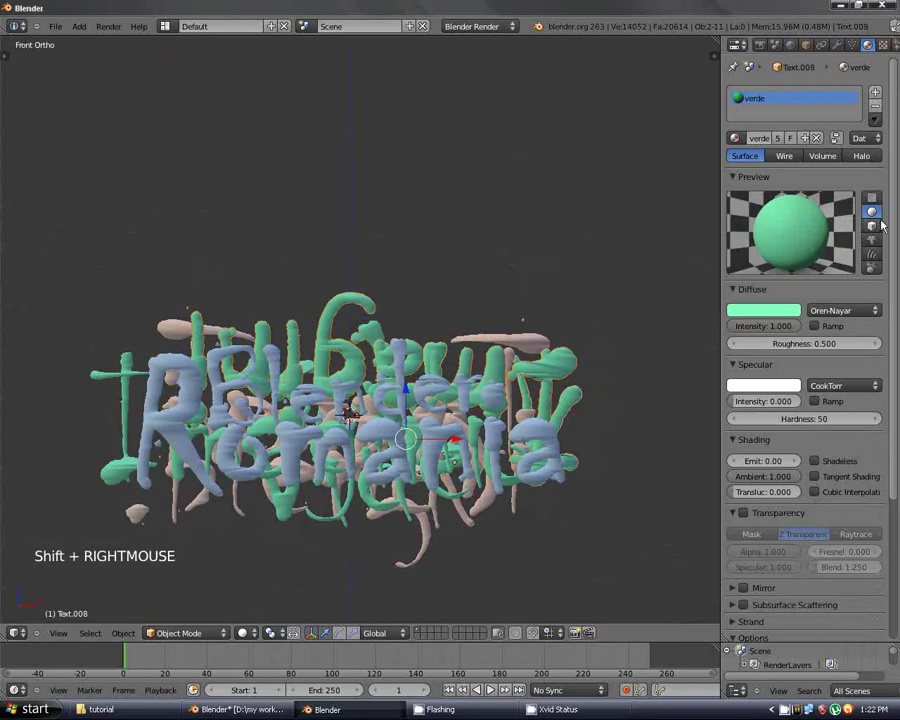
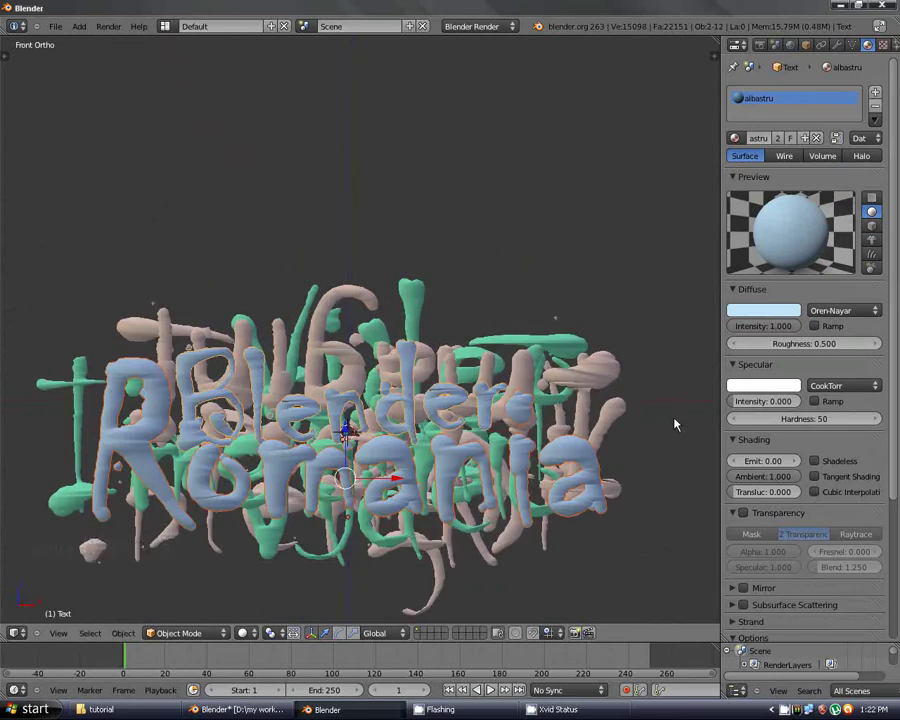
Shift the blue Blender title lettering to a new spot in the pile.
{"action": "key", "text": "s"}
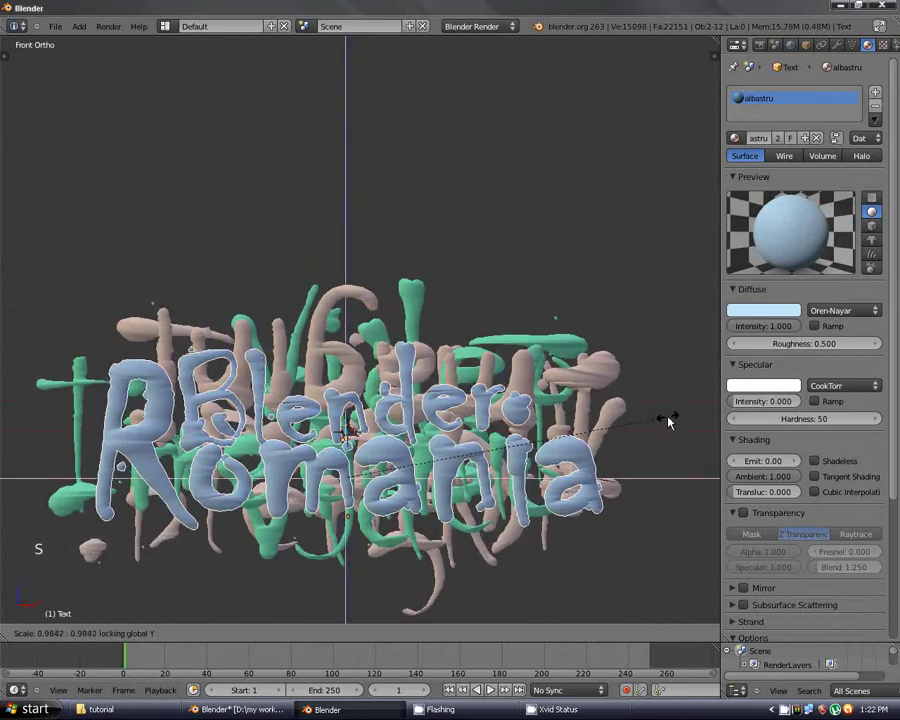
{"action": "left_click", "coordinate": [650, 416]}
{"action": "key", "text": "g"}
{"action": "left_click", "coordinate": [191, 455]}
Rotate and reposition an orange text piece, then frame the whole logo.
{"action": "right_click", "coordinate": [153, 535]}
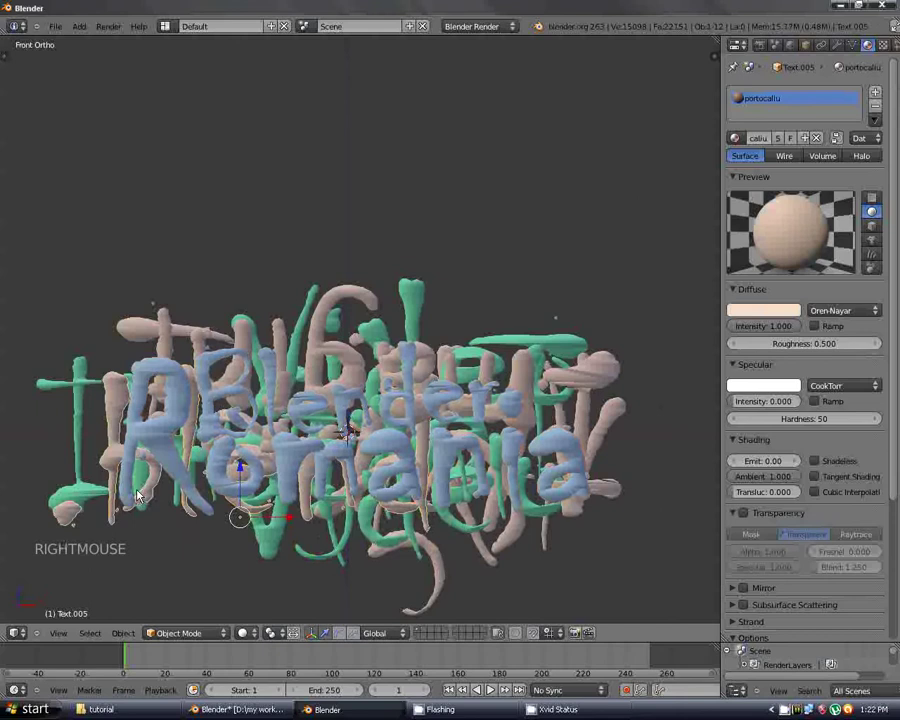
{"action": "key", "text": "r"}
{"action": "left_click", "coordinate": [347, 513]}
{"action": "key", "text": "g"}
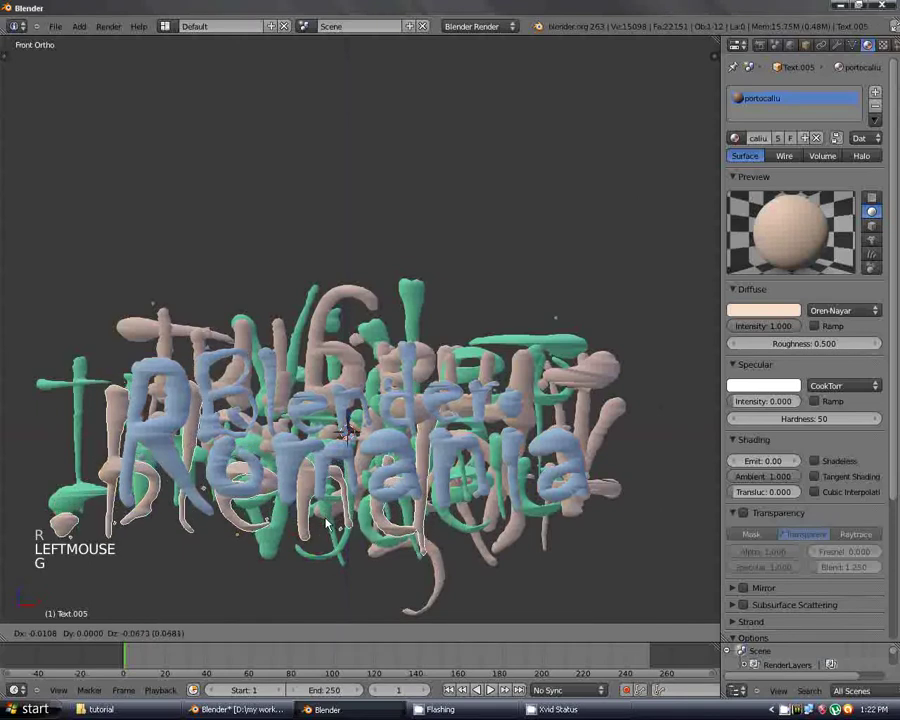
{"action": "left_click", "coordinate": [327, 524]}
{"action": "key", "text": "a"}
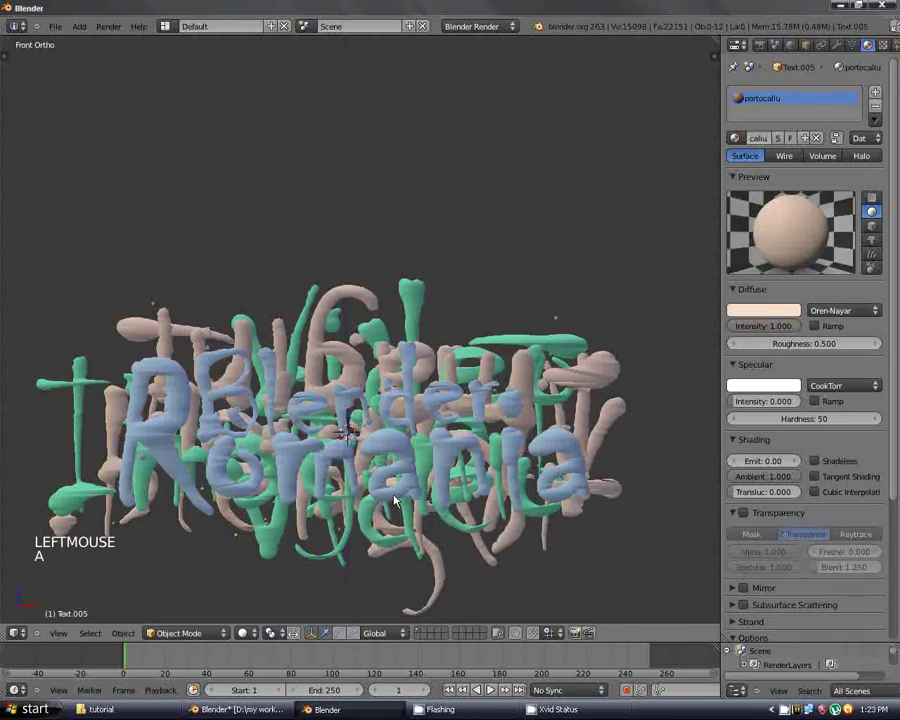
{"action": "scroll", "scroll_direction": "down", "scroll_amount": 3}
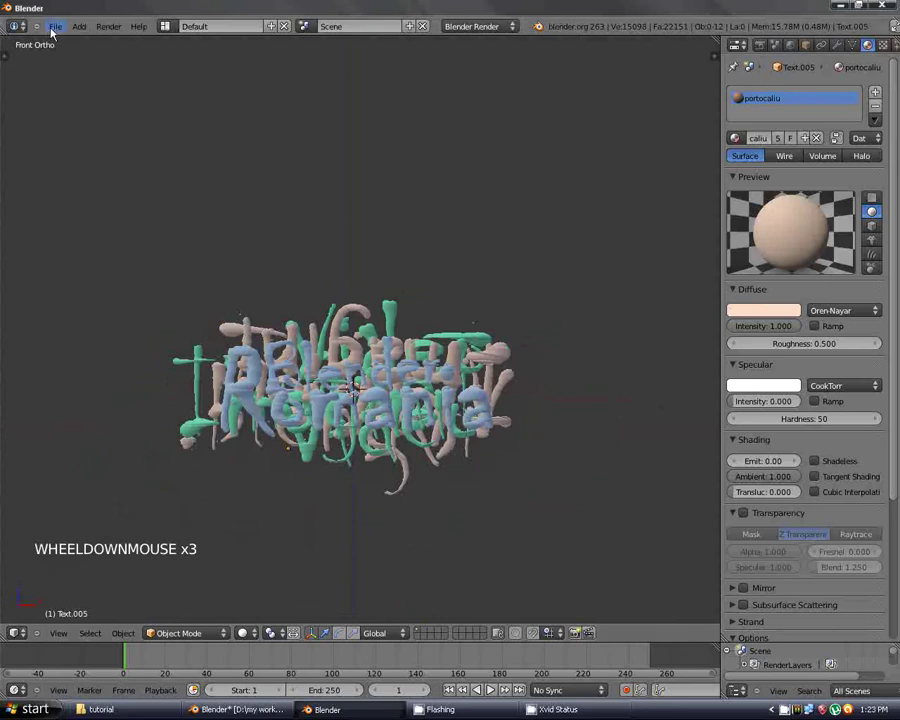
Save the scene as tutorialtext_001.blend on the Desktop via Save As.
{"action": "left_click", "coordinate": [54, 32]}
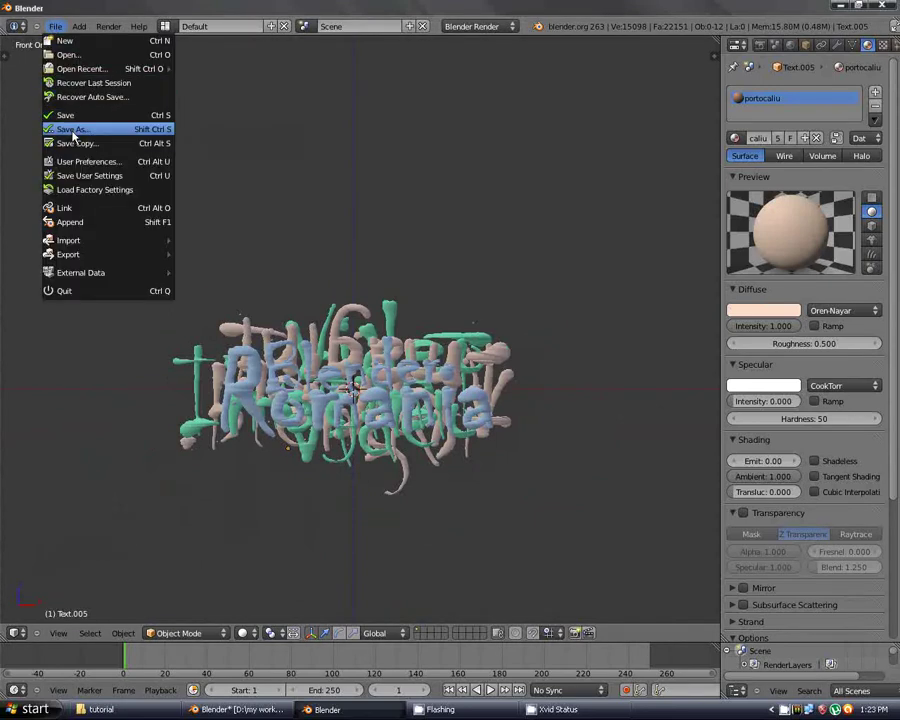
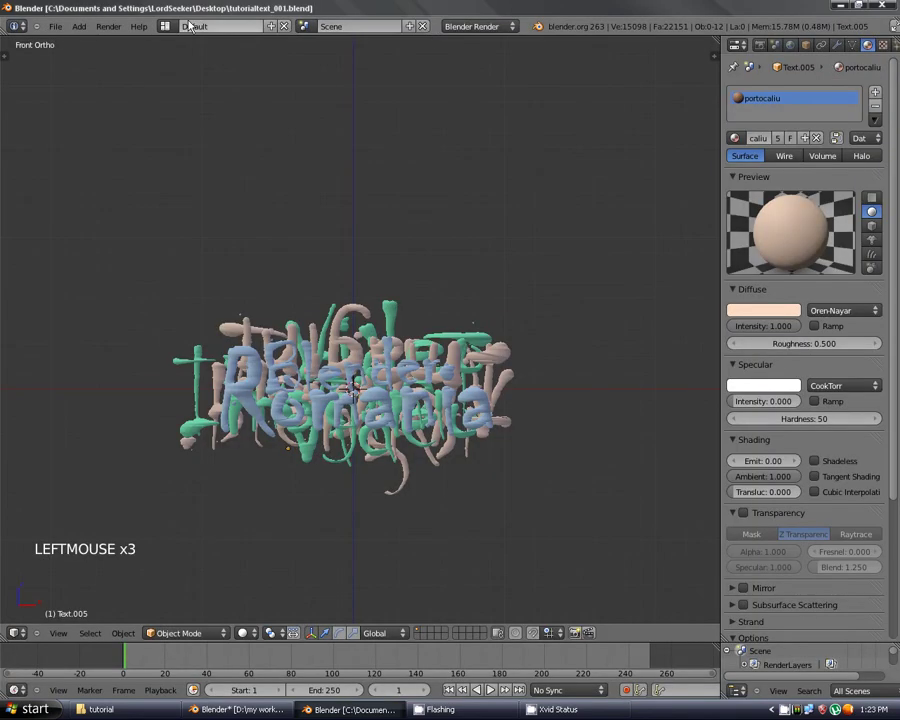
{"action": "left_click", "coordinate": [58, 27]}
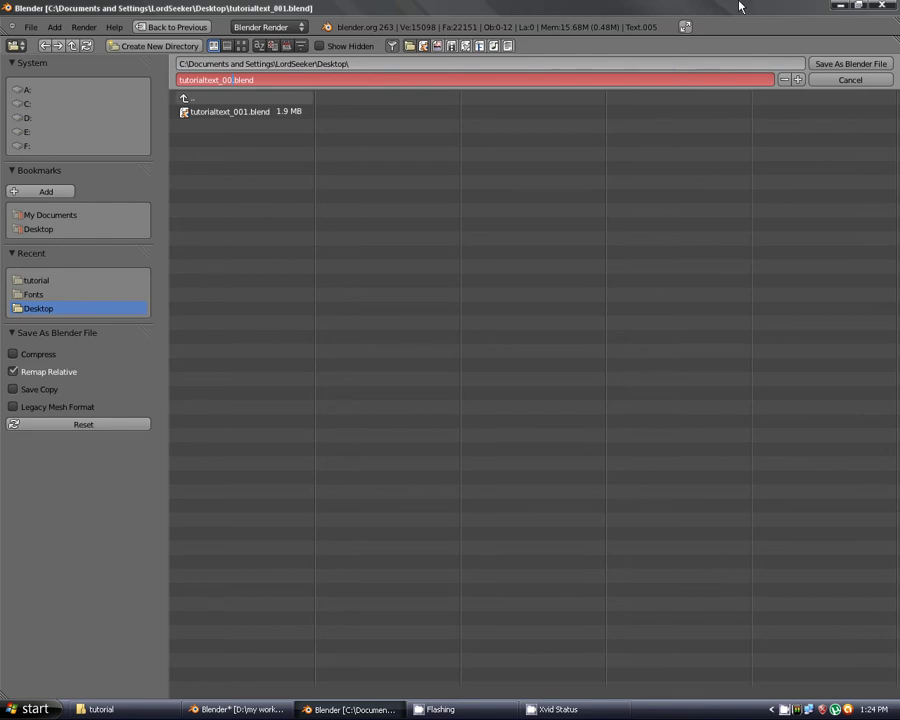
{"action": "left_click", "coordinate": [875, 86]}
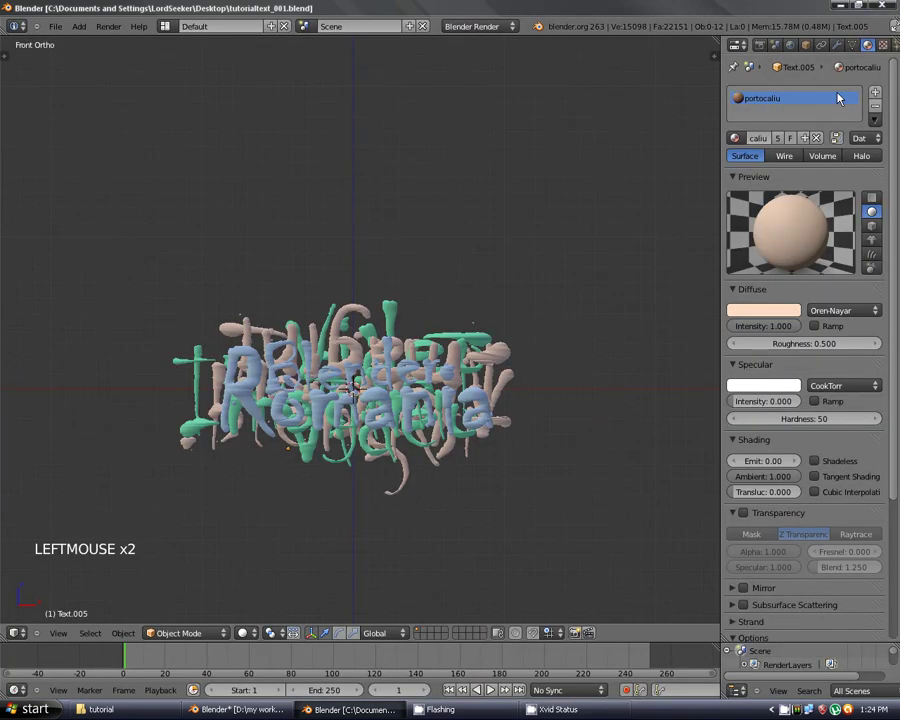
Select the blue Text title and nudge it within the pile.
{"action": "scroll", "scroll_direction": "down", "scroll_amount": 3}
{"action": "scroll", "scroll_direction": "up", "scroll_amount": 3}
{"action": "right_click", "coordinate": [312, 294]}
{"action": "right_click", "coordinate": [302, 274]}
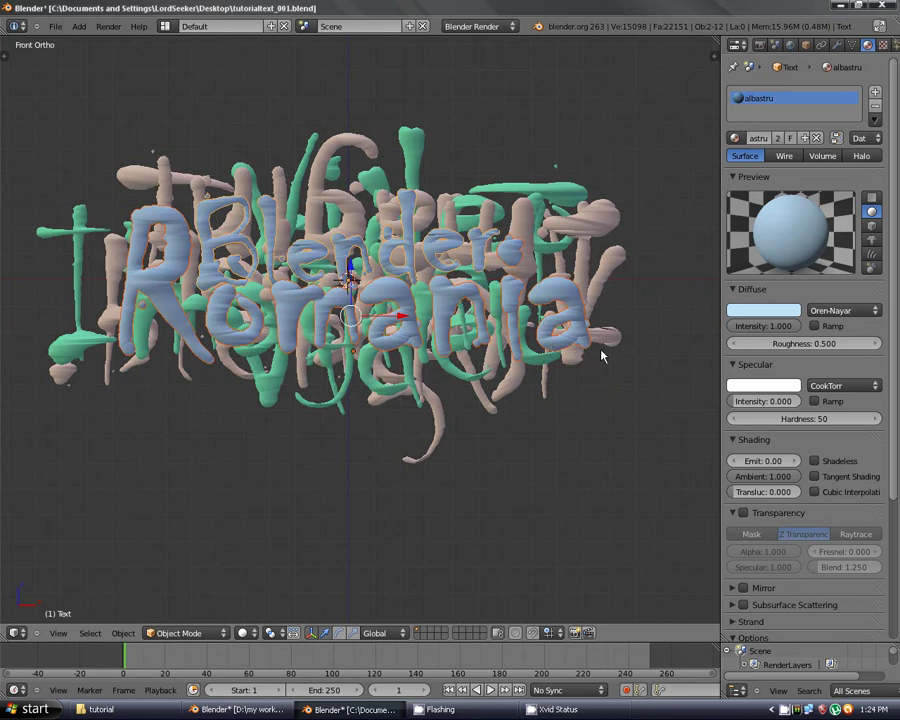
{"action": "key", "text": "g"}
Move the orange Text.007 and other peach pieces around the title, then deselect all.
{"action": "right_click", "coordinate": [560, 371]}
{"action": "right_click", "coordinate": [503, 406]}
{"action": "key", "text": "b"}
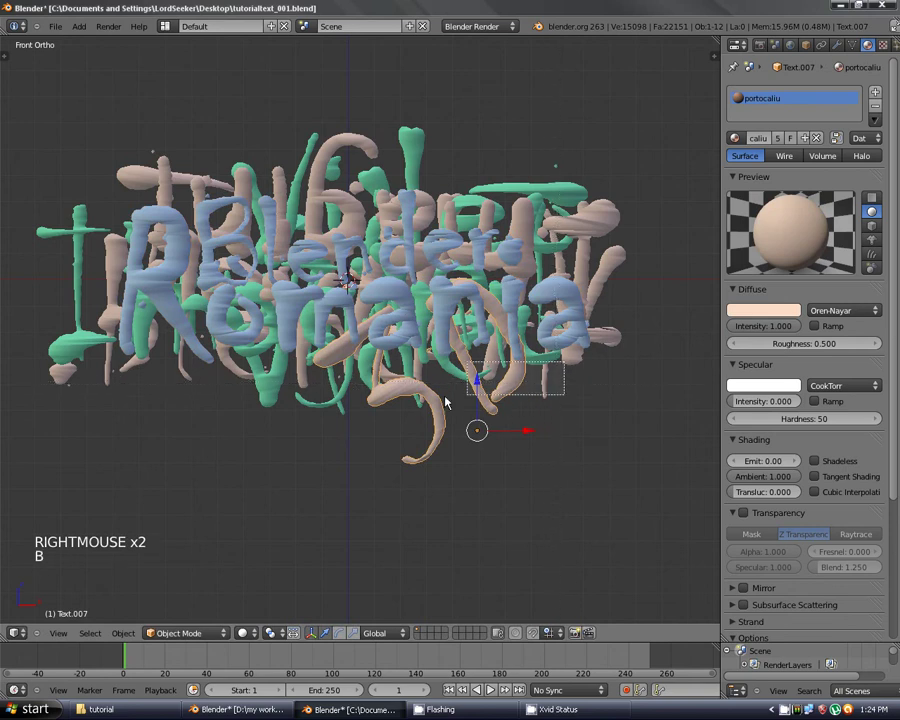
{"action": "key", "text": "g"}
{"action": "right_click", "coordinate": [660, 241]}
{"action": "key", "text": "b"}
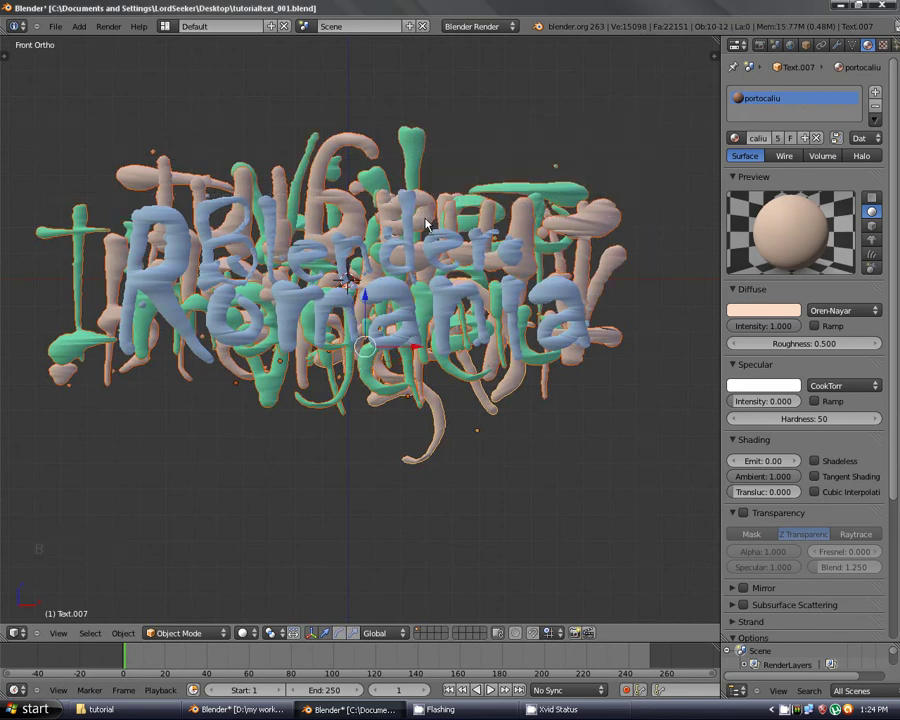
{"action": "key", "text": "g"}
{"action": "left_click", "coordinate": [383, 510]}
{"action": "scroll", "scroll_direction": "down", "scroll_amount": 3}
{"action": "key", "text": "a"}
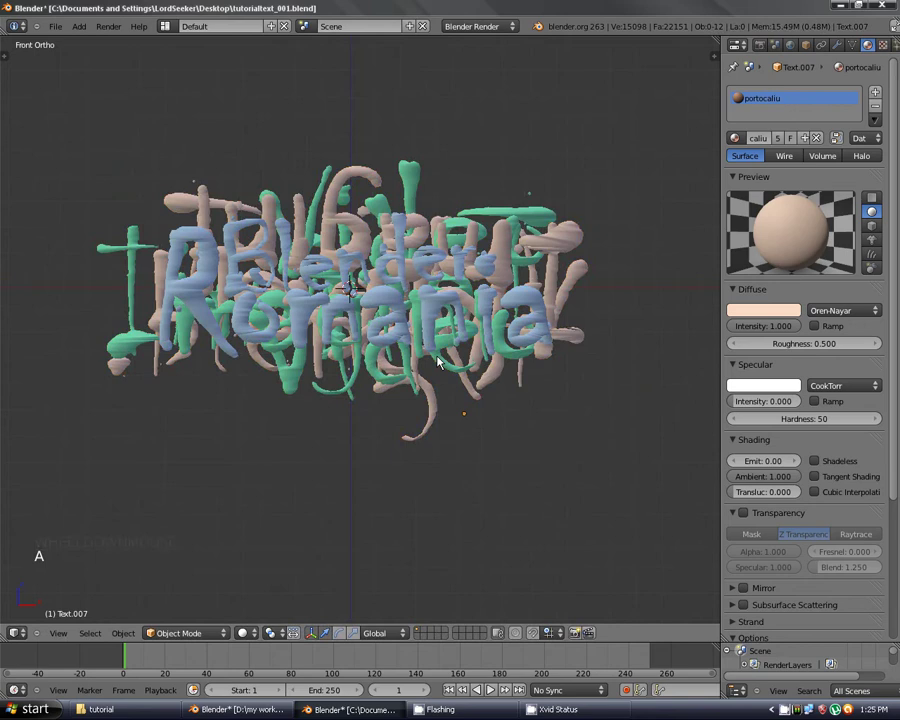
Attempt an F12 render, get the 'no camera' error, recentre the view and bring up the Add menu.
{"action": "key", "text": "F12"}
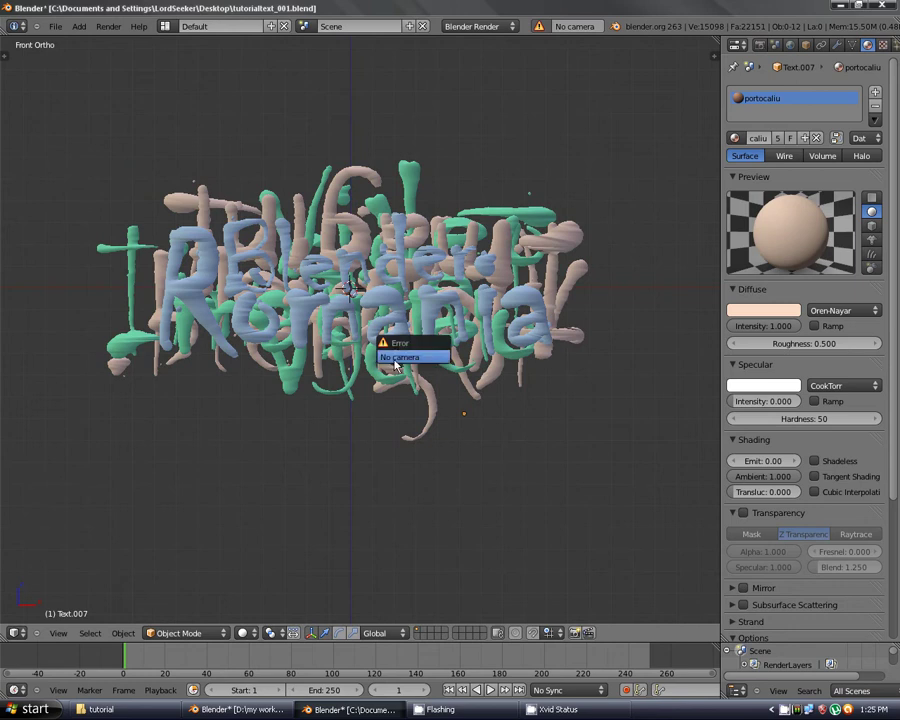
{"action": "scroll", "scroll_direction": "down", "scroll_amount": 3}
{"action": "key", "text": "a"}
{"action": "scroll", "scroll_direction": "up", "scroll_amount": 3}
{"action": "key", "text": "a"}
{"action": "scroll", "scroll_direction": "down", "scroll_amount": 3}
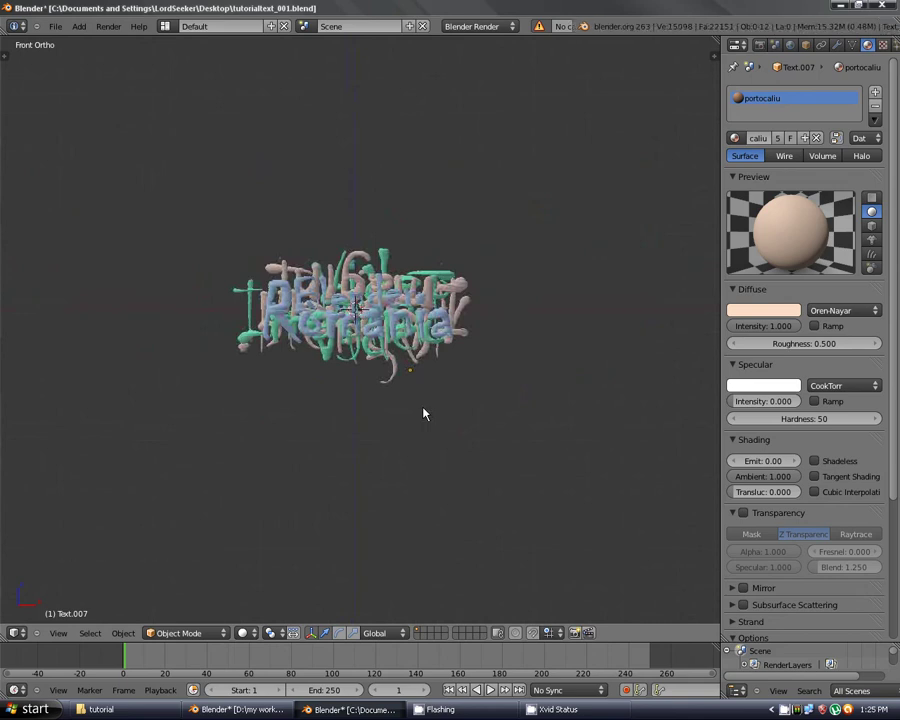
{"action": "key", "text": "shift+c"}
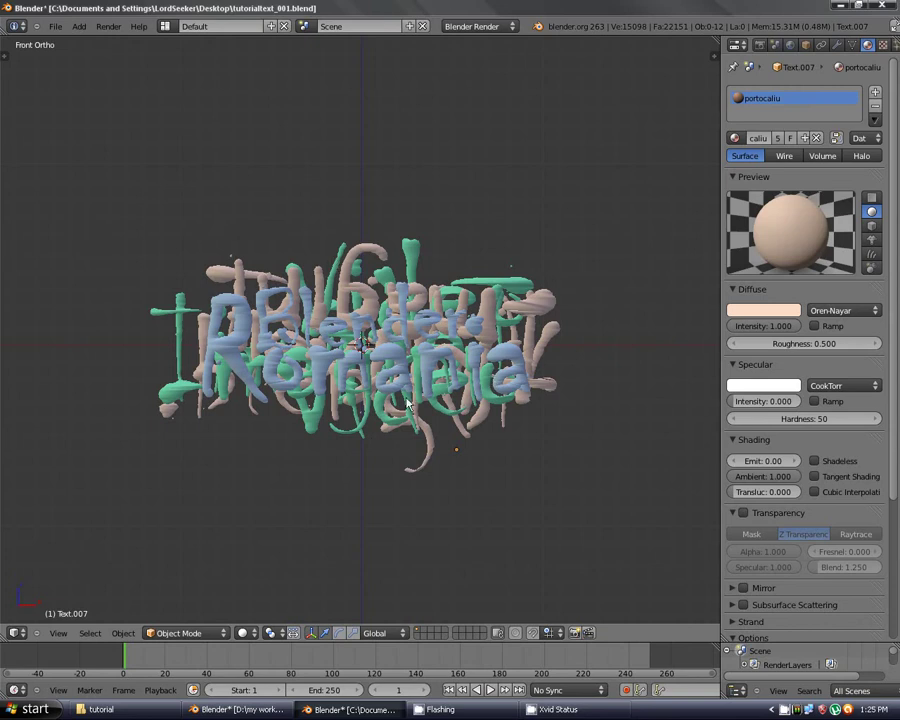
{"action": "key", "text": "shift+a"}
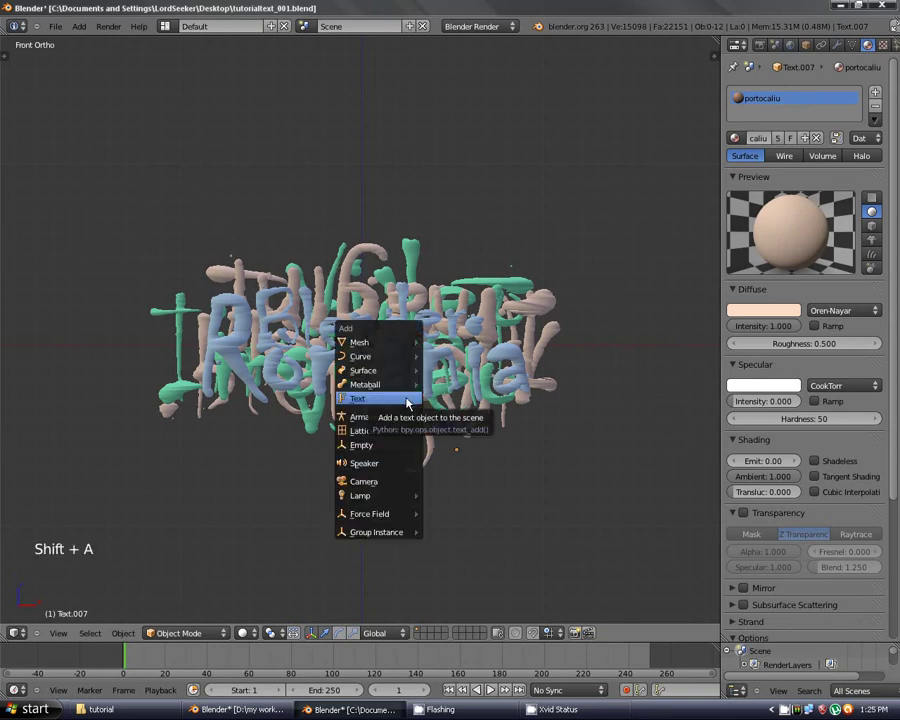
Add a camera, move it back from the logo in side view and give it a 20 mm focal length.
{"action": "key", "text": "shift+a"}
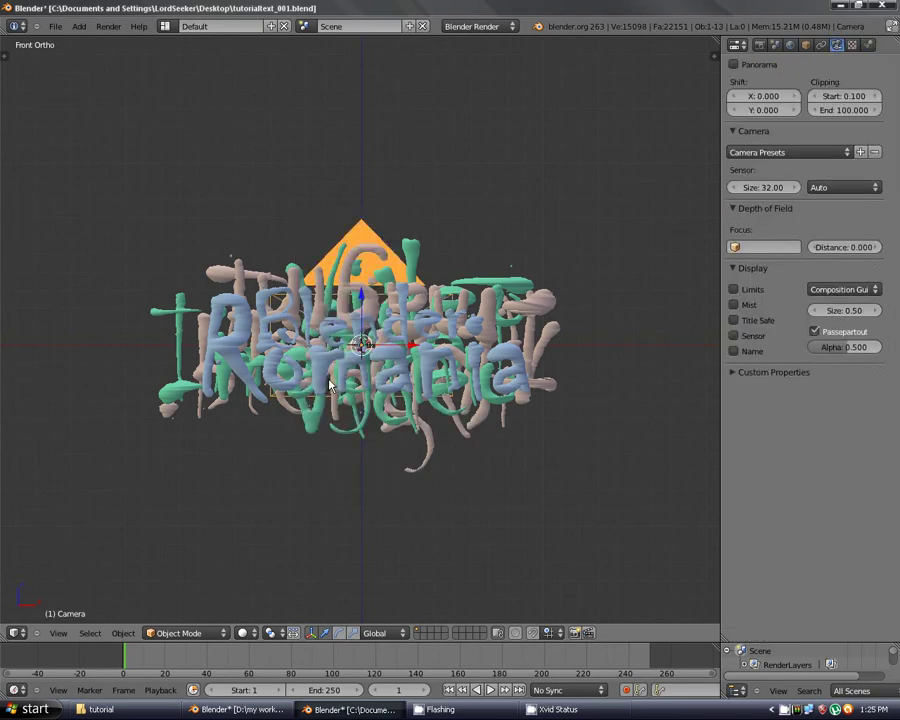
{"action": "key", "text": "KP_3"}
{"action": "key", "text": "g"}
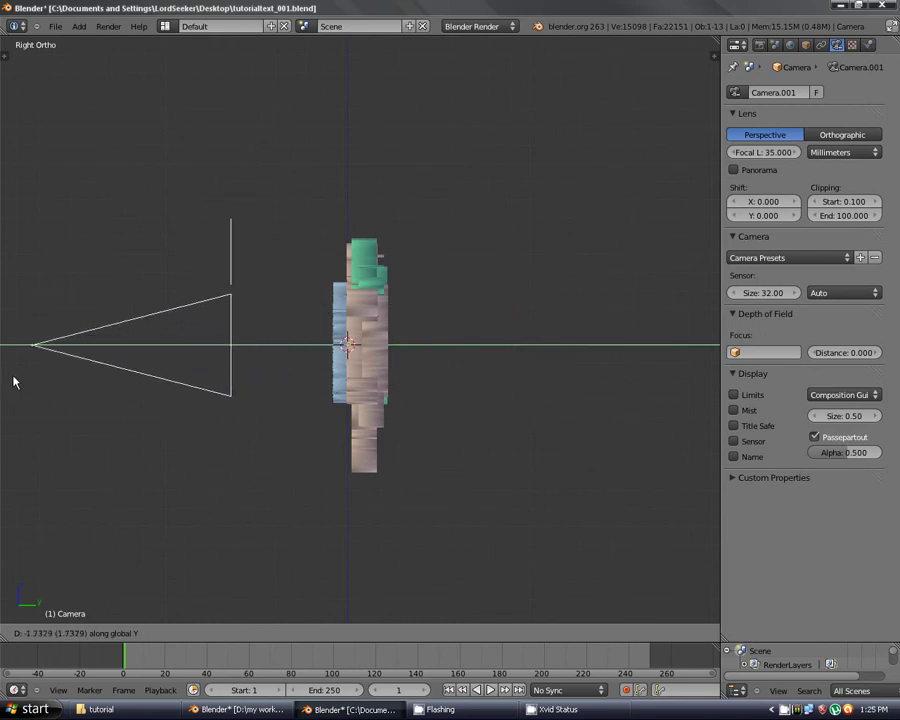
{"action": "left_click", "coordinate": [14, 379]}
{"action": "scroll", "scroll_direction": "down", "scroll_amount": 3}
{"action": "key", "text": "KP_1"}
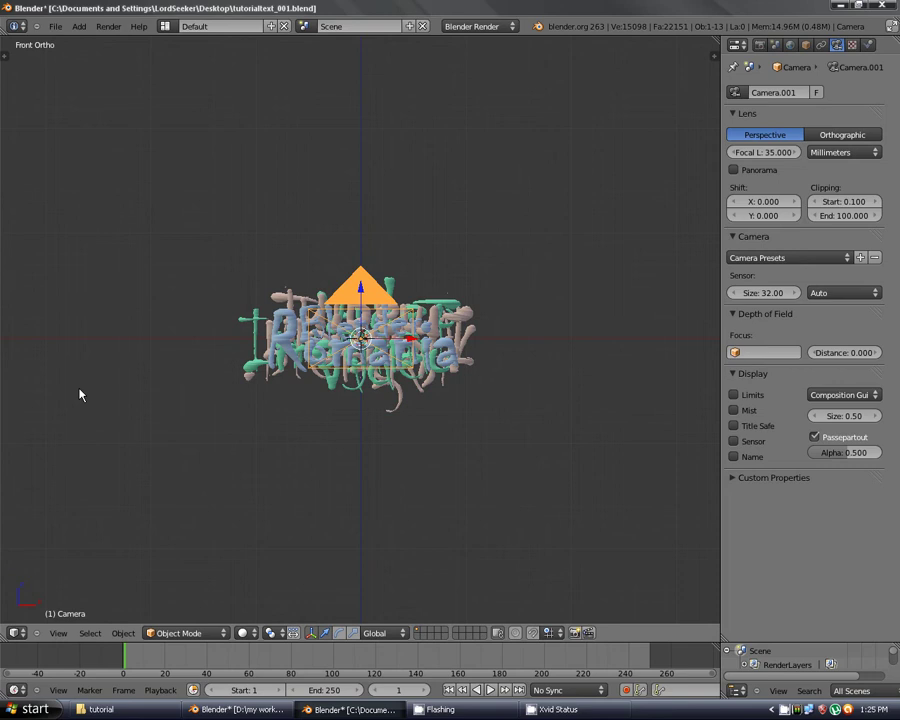
{"action": "key", "text": "KP_0"}
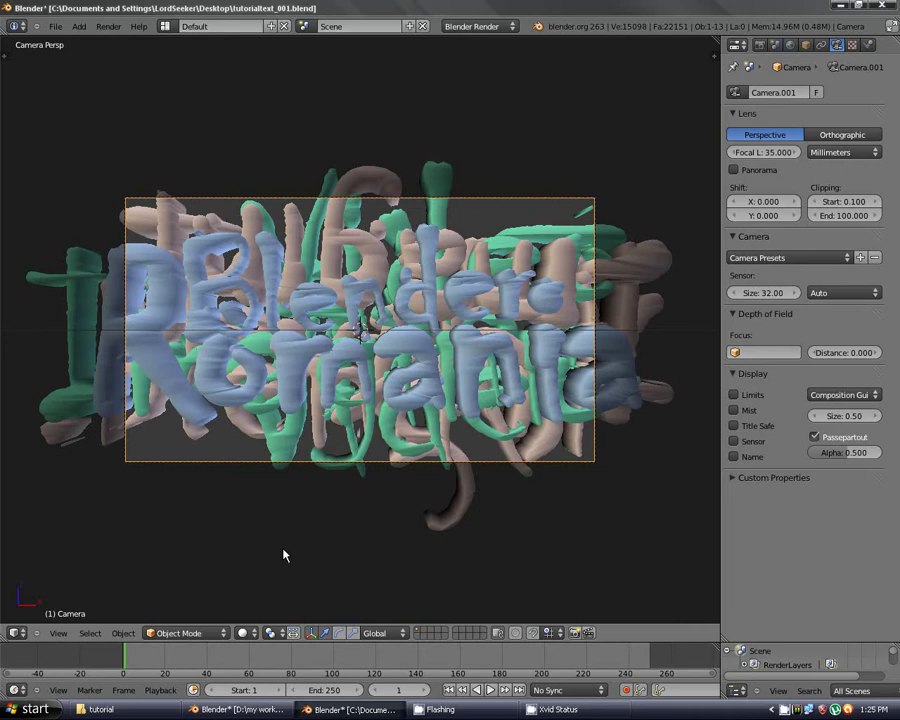
{"action": "key", "text": "KP_0"}
{"action": "key", "text": "KP_0"}
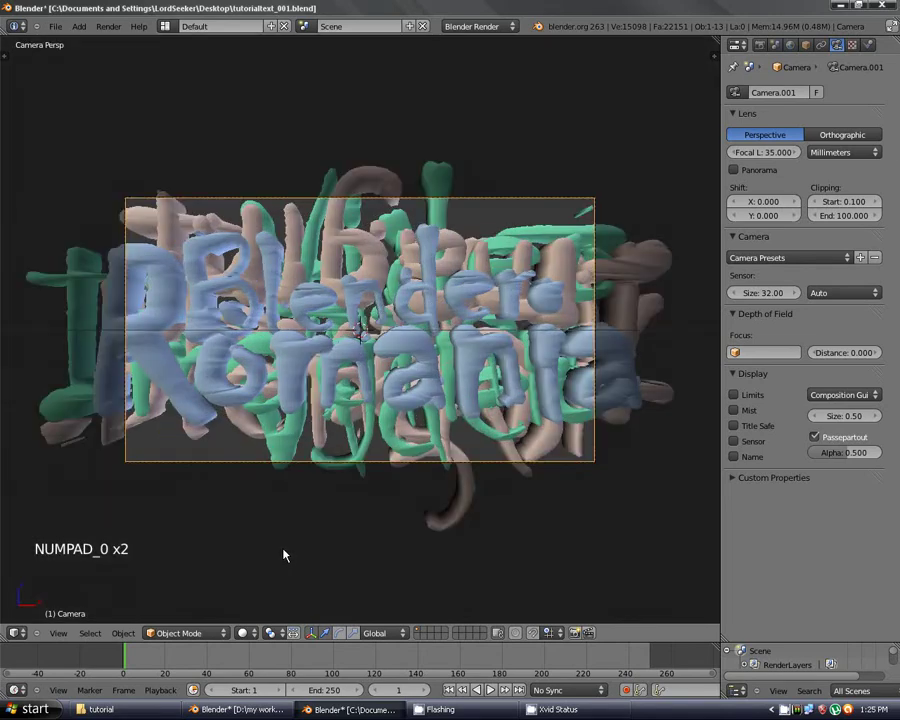
{"action": "key", "text": "KP_0"}
{"action": "key", "text": "KP_0"}
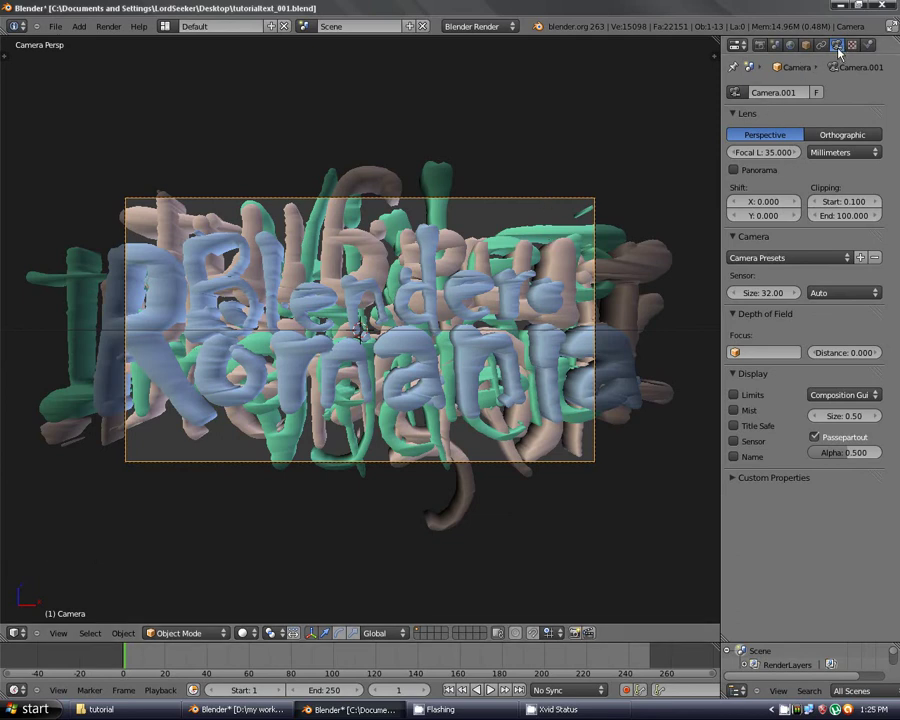
{"action": "left_click", "coordinate": [768, 153]}
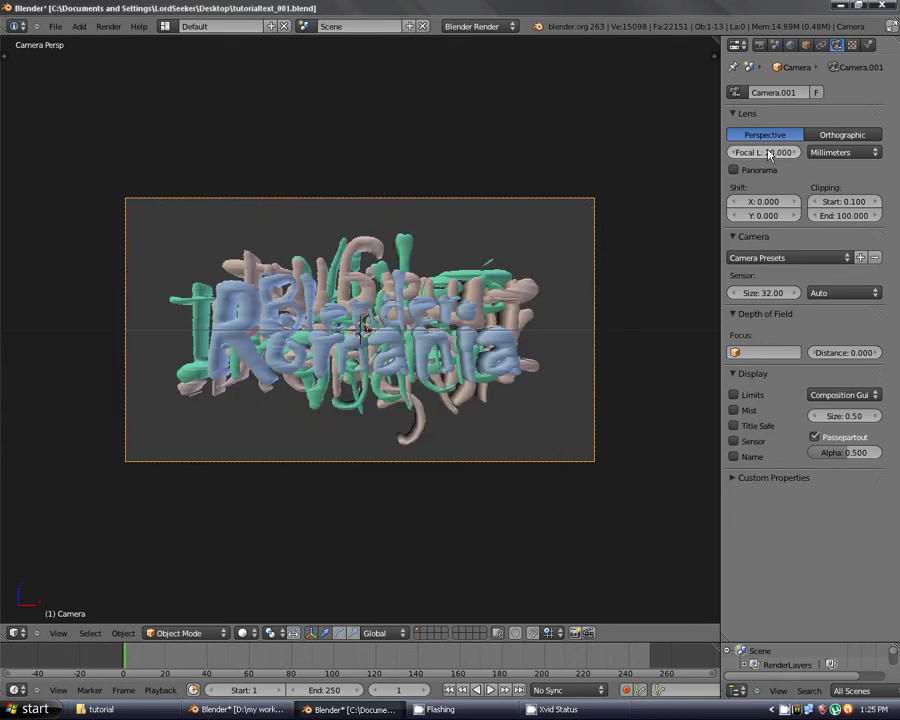
{"action": "key", "text": "KP_3"}
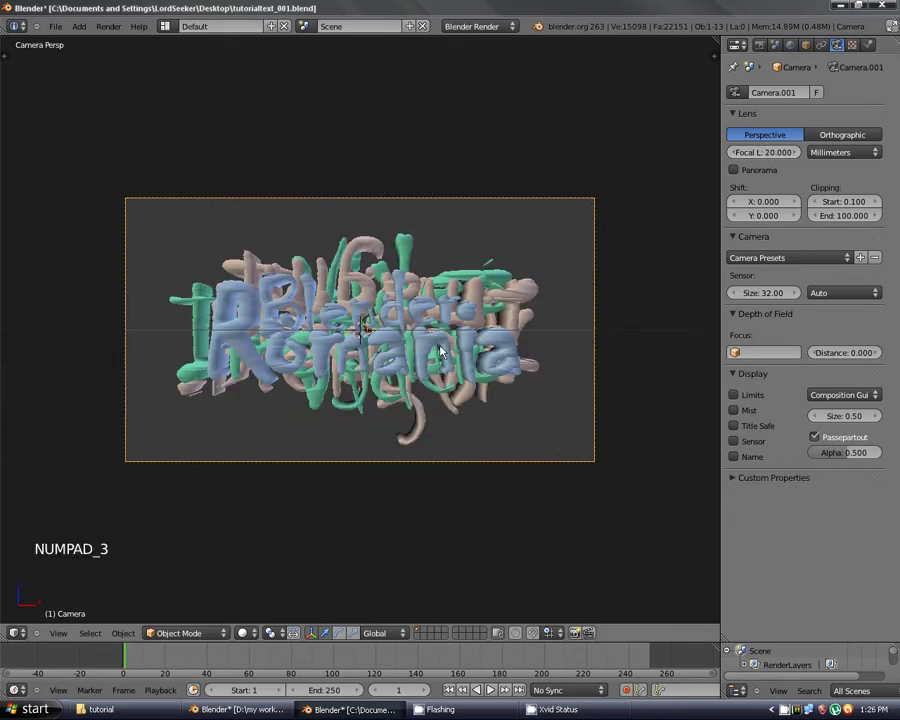
Nudge the camera in side and camera views until the lettering sits inside the frame.
{"action": "key", "text": "KP_3"}
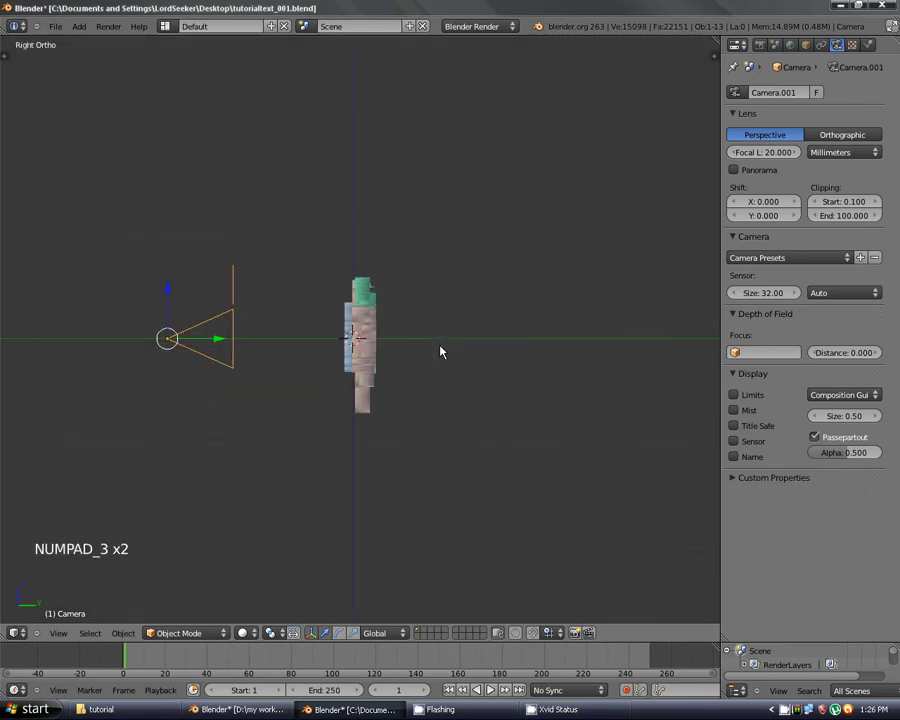
{"action": "key", "text": "g"}
{"action": "left_click", "coordinate": [478, 351]}
{"action": "key", "text": "KP_0"}
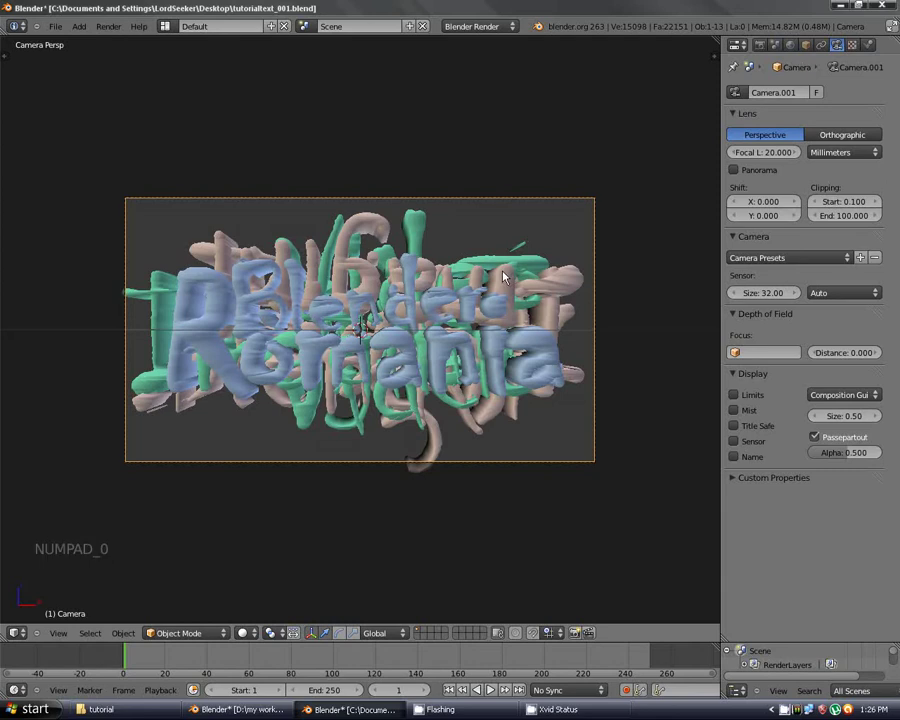
{"action": "key", "text": "g"}
{"action": "left_click", "coordinate": [587, 316]}
{"action": "key", "text": "KP_0"}
{"action": "key", "text": "g"}
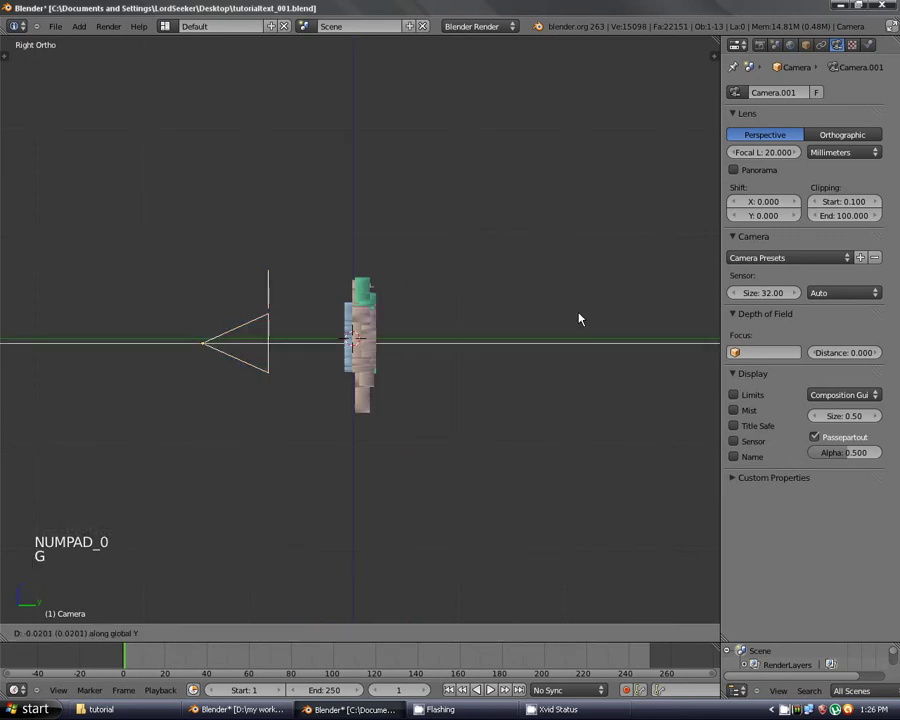
{"action": "left_click", "coordinate": [583, 318]}
{"action": "key", "text": "KP_0"}
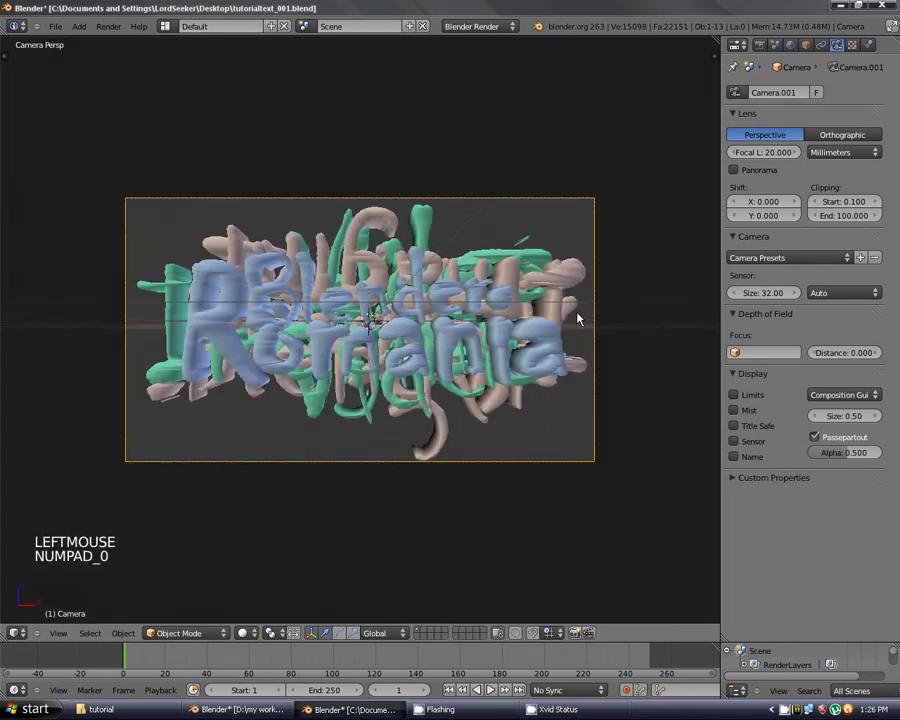
{"action": "key", "text": "KP_0"}
Fine-tune the camera position so the Blender Romania logo fills the camera frame.
{"action": "key", "text": "g"}
{"action": "left_click", "coordinate": [573, 318]}
{"action": "key", "text": "KP_0"}
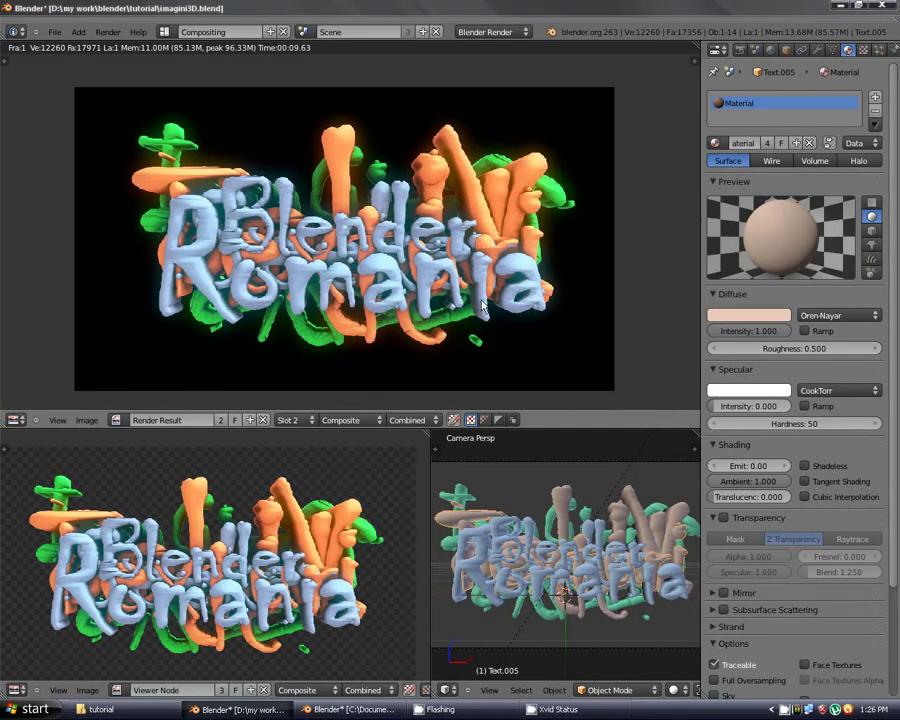
{"action": "key", "text": "KP_3"}
{"action": "key", "text": "g"}
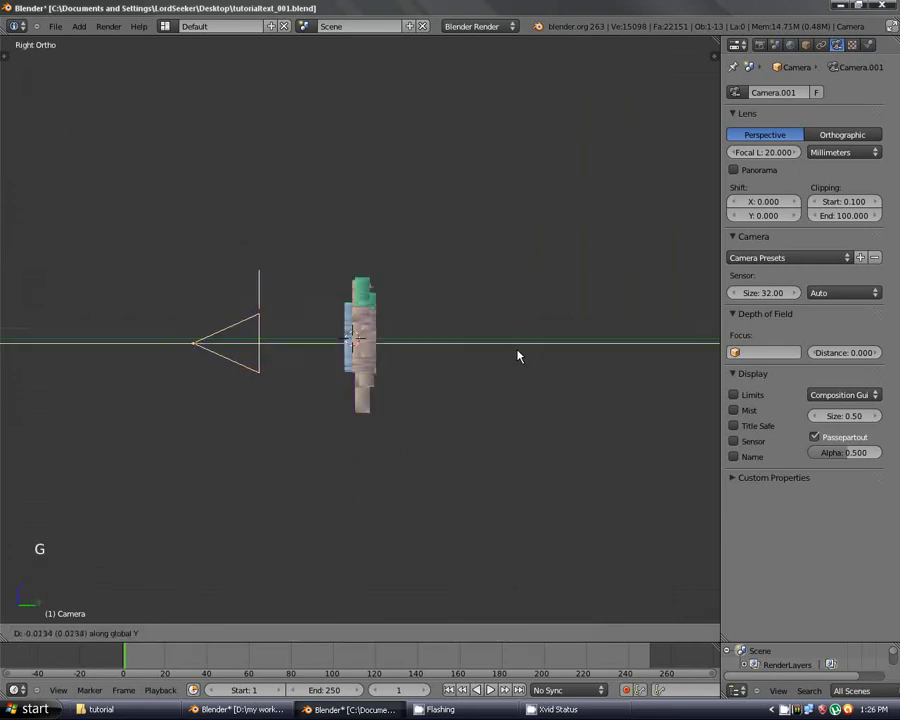
{"action": "left_click", "coordinate": [516, 356]}
{"action": "key", "text": "KP_0"}
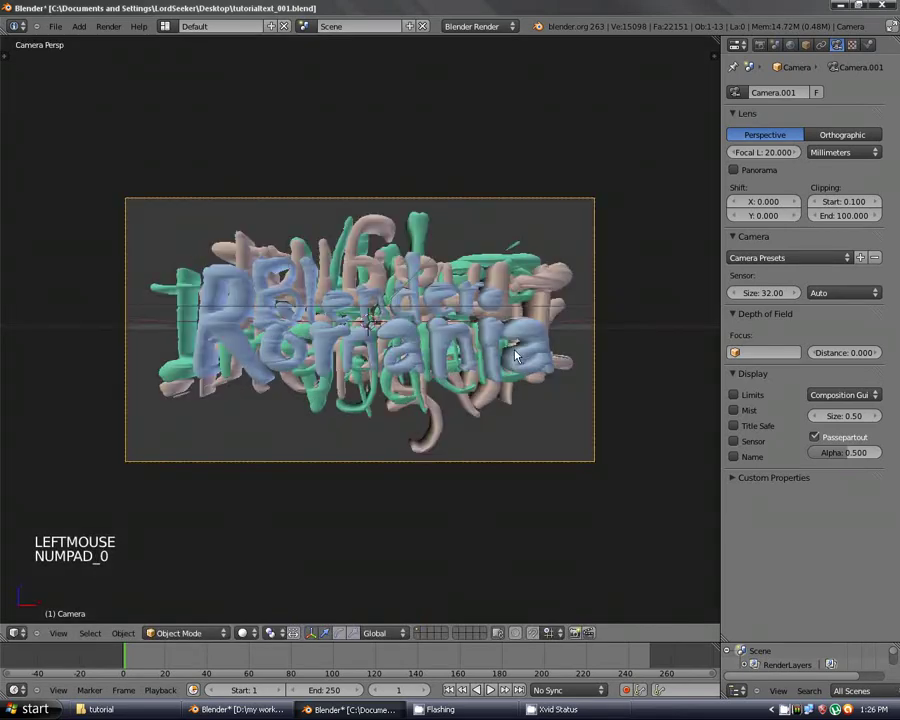
{"action": "key", "text": "g"}
{"action": "left_click", "coordinate": [545, 354]}
{"action": "key", "text": "KP_1"}
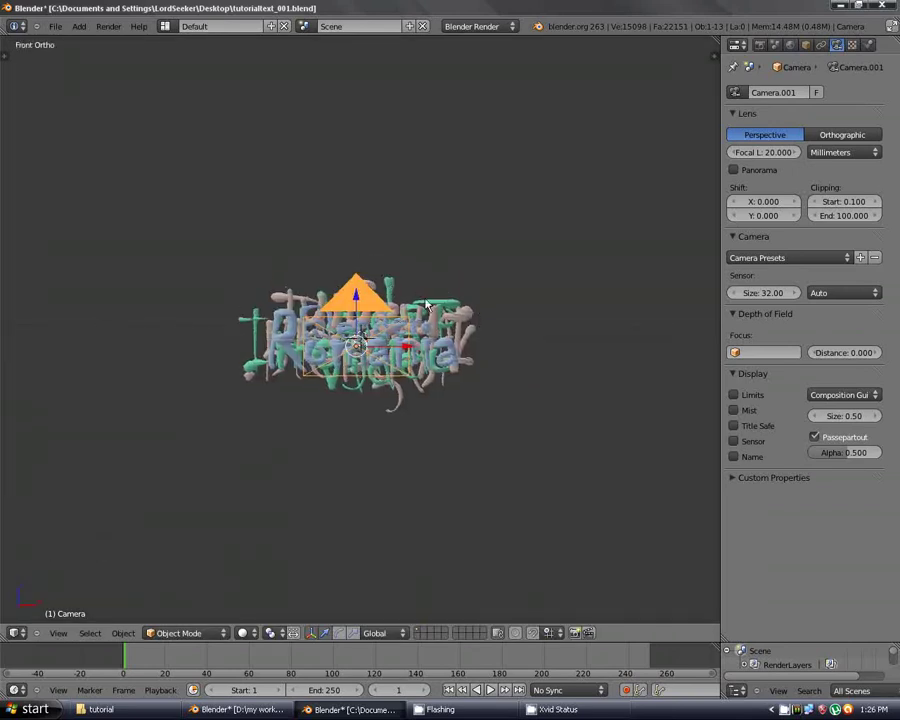
Add a Sun lamp and start moving and rotating it toward the top of the logo.
{"action": "key", "text": "shift+a"}
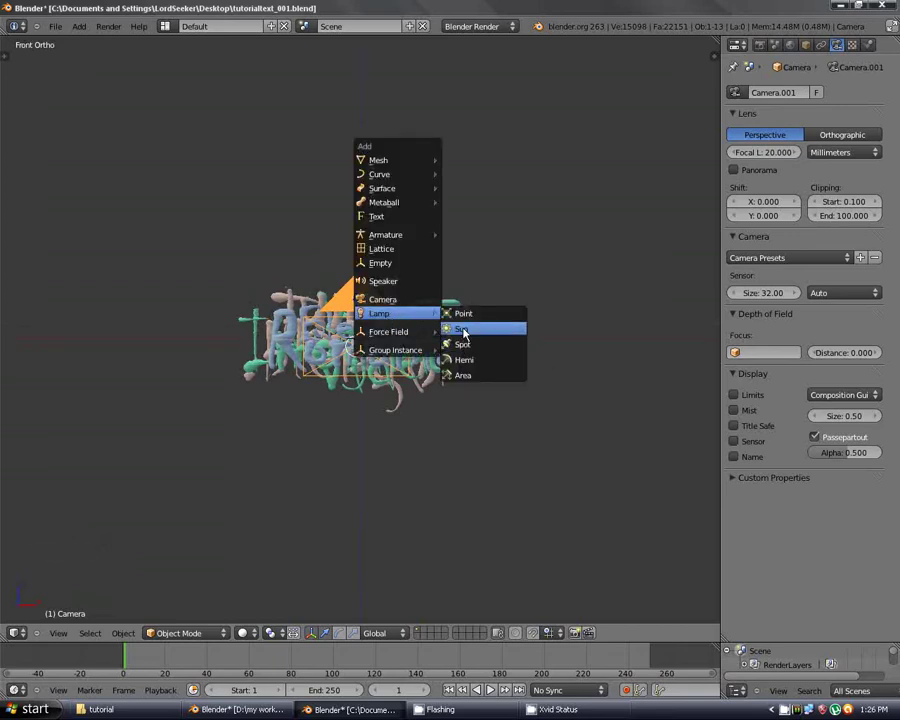
{"action": "scroll", "scroll_direction": "down", "scroll_amount": 3}
{"action": "key", "text": "g"}
{"action": "left_click", "coordinate": [629, 321]}
{"action": "key", "text": "r"}
{"action": "left_click", "coordinate": [492, 453]}
{"action": "key", "text": "KP_3"}
Place the sun high above the logo angled down at it and enable Ray Shadow.
{"action": "key", "text": "r"}
{"action": "left_click", "coordinate": [598, 388]}
{"action": "key", "text": "g"}
{"action": "left_click", "coordinate": [510, 389]}
{"action": "key", "text": "r"}
{"action": "left_click", "coordinate": [528, 403]}
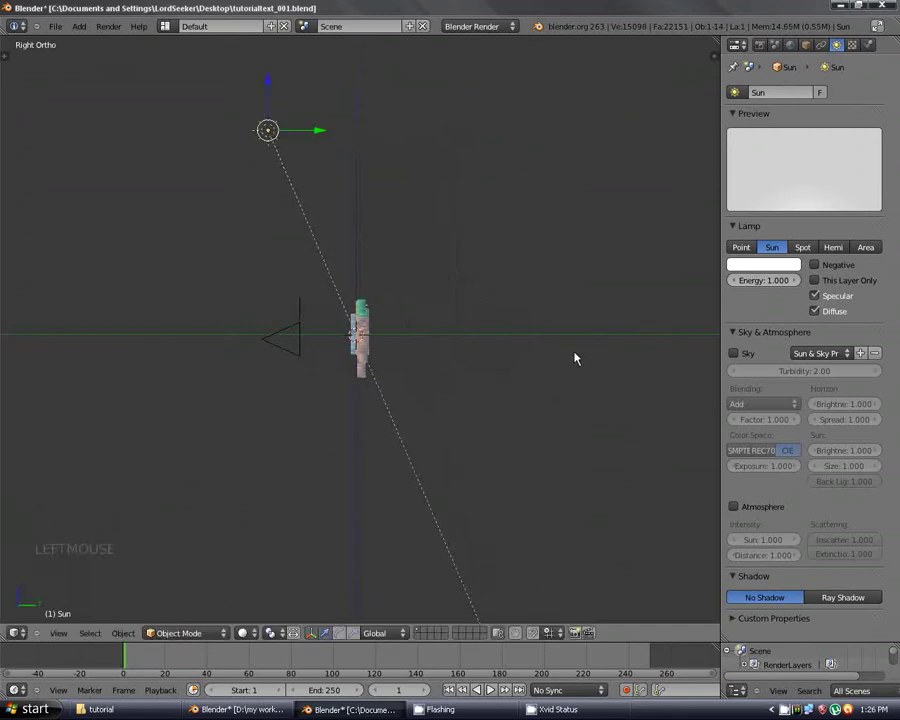
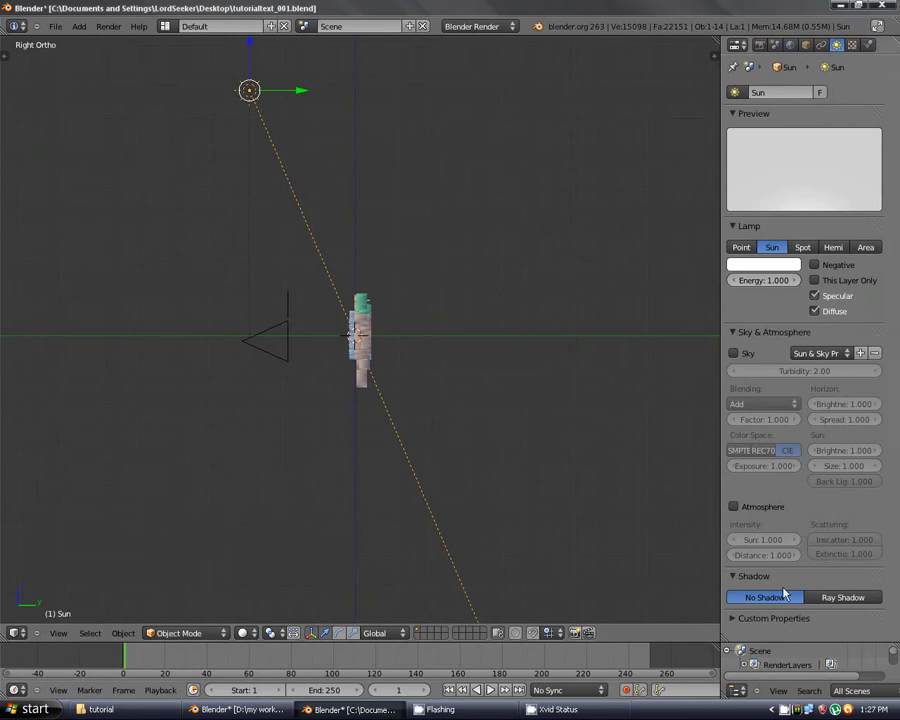
{"action": "left_click", "coordinate": [836, 597]}
{"action": "key", "text": "KP_1"}
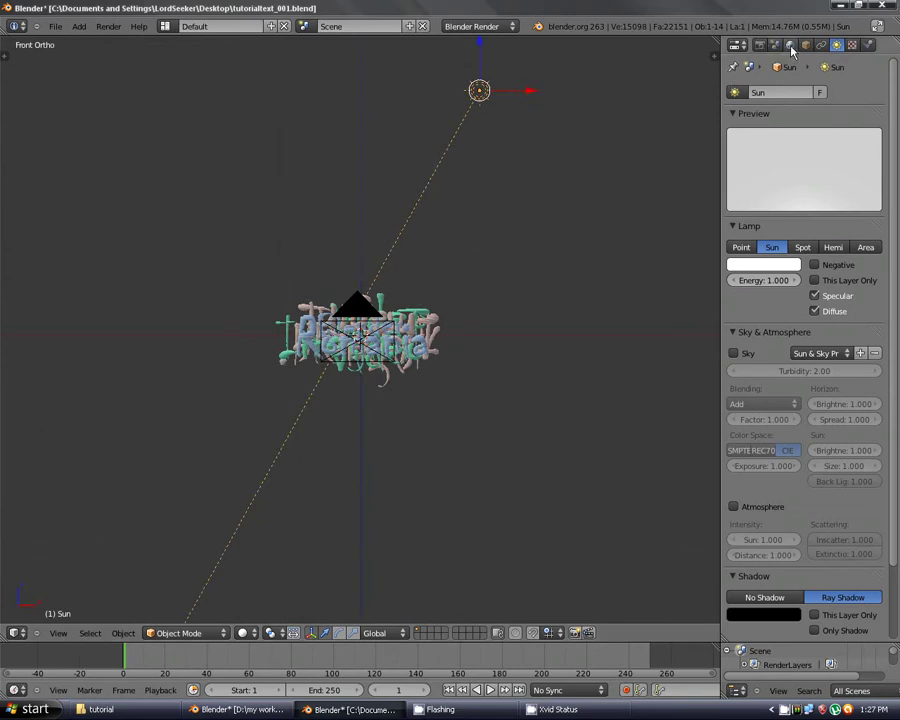
Enable world Ambient Occlusion at factor 1.0 Multiply with white Environment Lighting at 0.75 energy.
{"action": "left_click", "coordinate": [793, 51]}
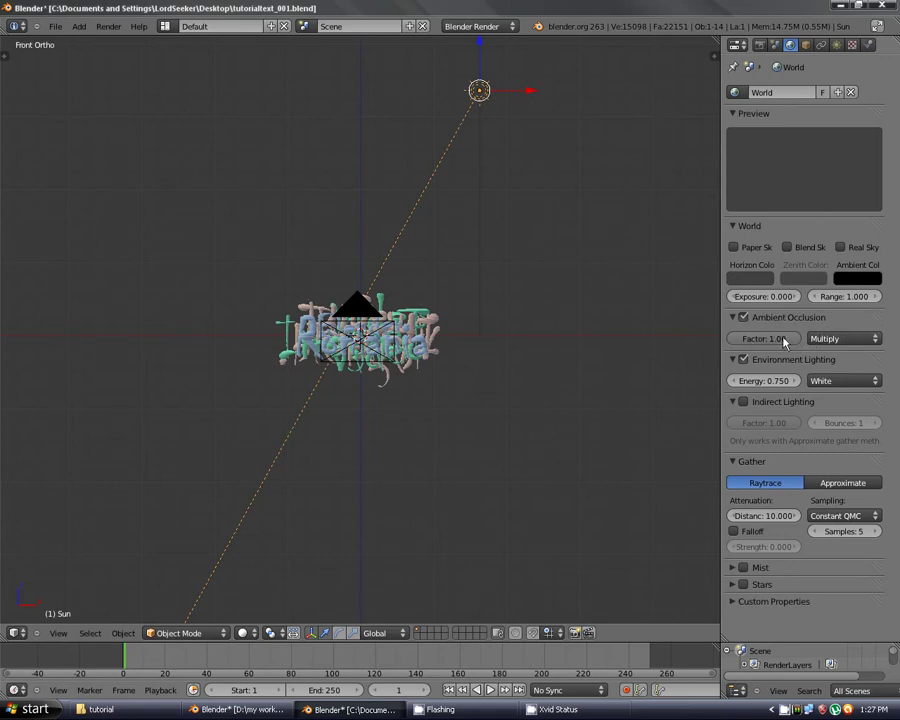
{"action": "left_click", "coordinate": [856, 341]}
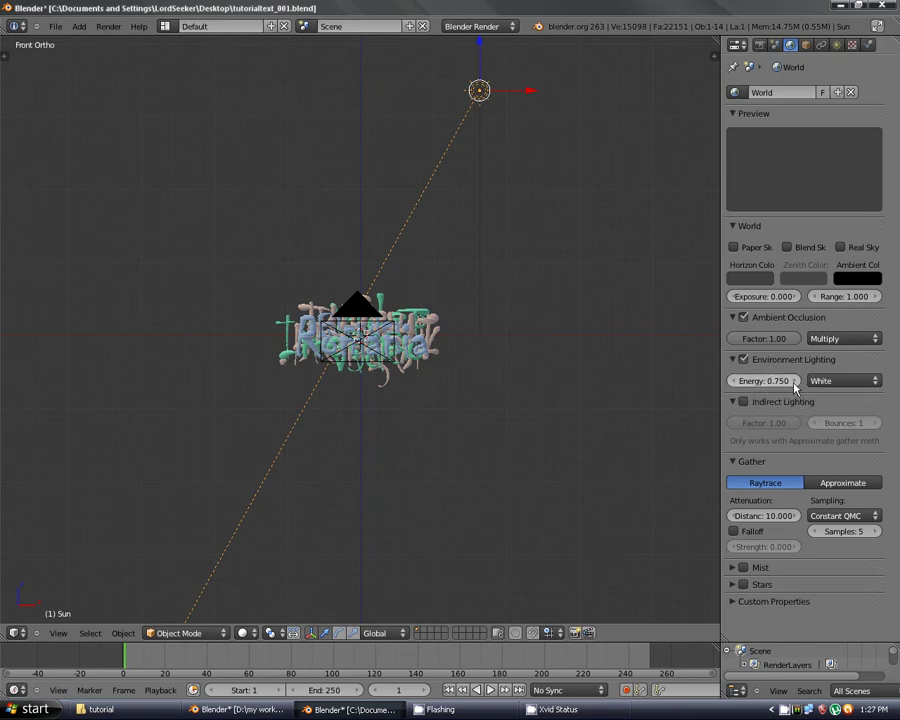
{"action": "left_click", "coordinate": [865, 384]}
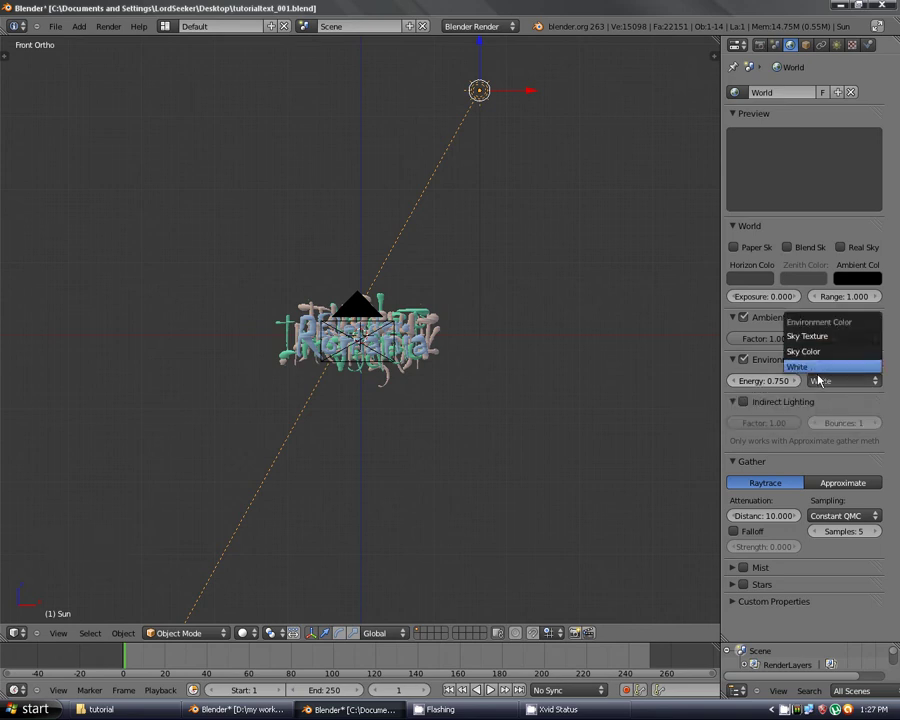
{"action": "scroll", "scroll_direction": "up", "scroll_amount": 3}
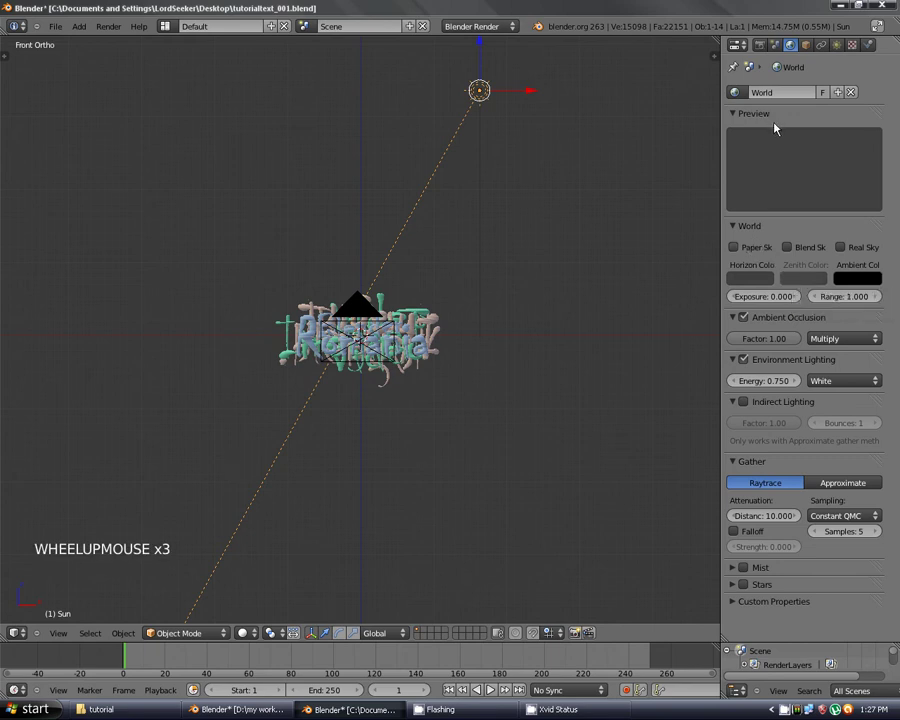
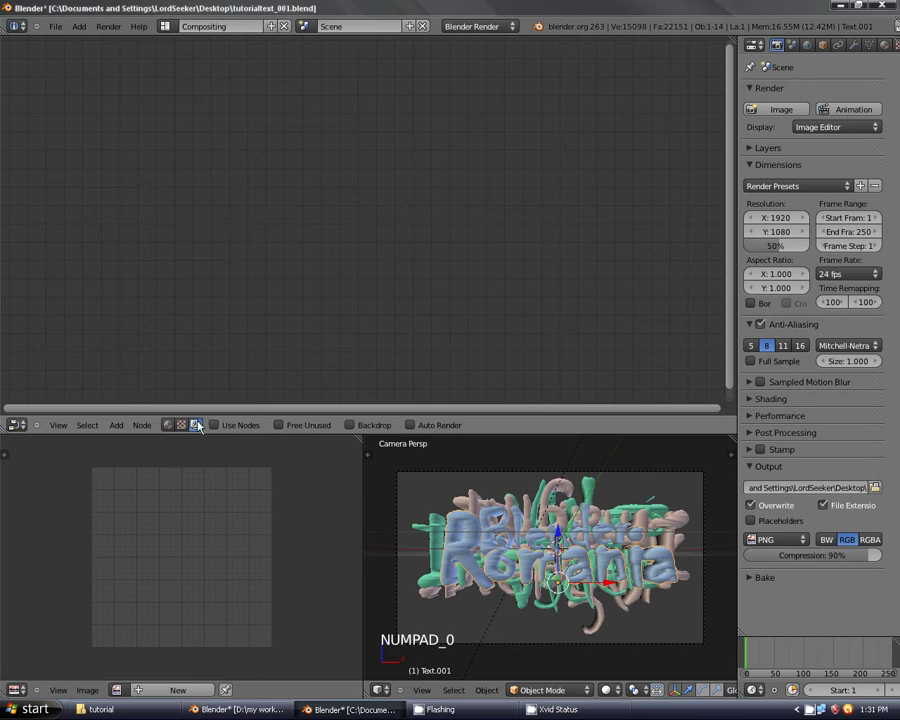
Add another RGB Curves node from the Color list to warm the logo's grade.
{"action": "left_click", "coordinate": [219, 426]}
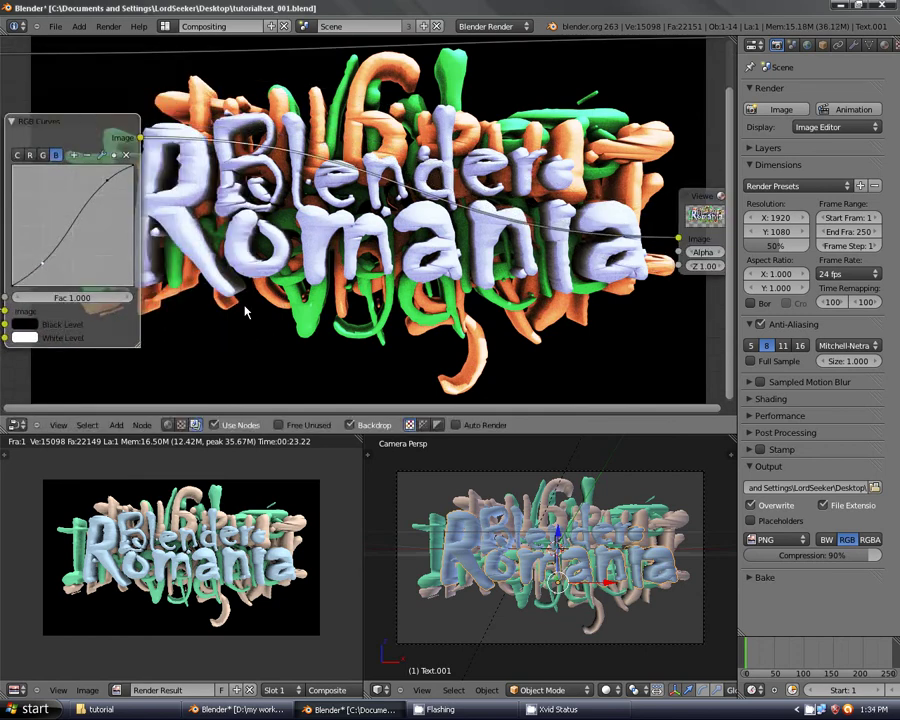
{"action": "scroll", "scroll_direction": "down", "scroll_amount": 3}
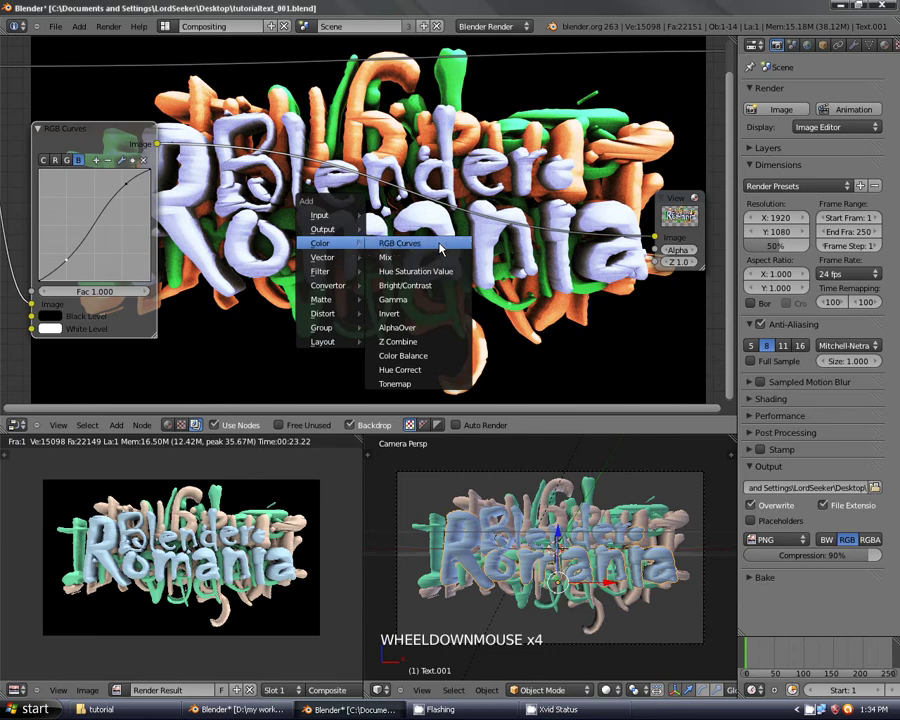